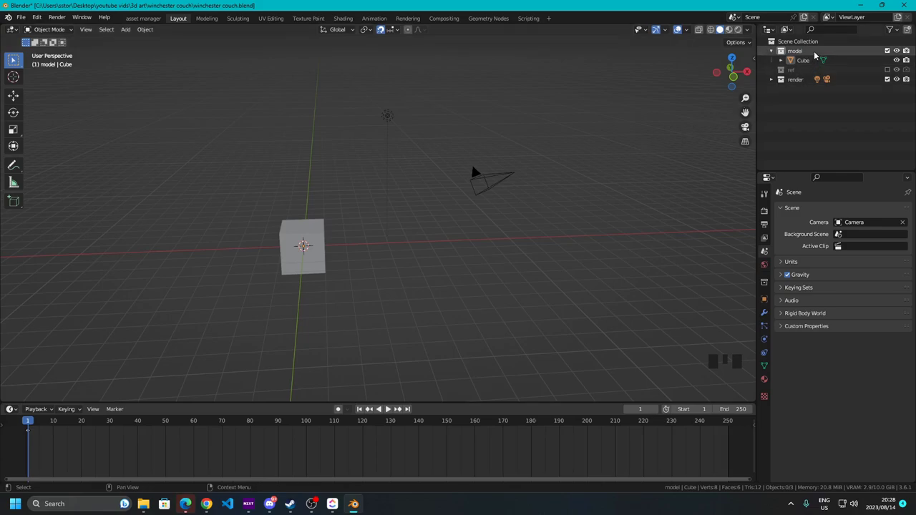
Bring up Preferences on the Add-ons list and filter it by 'node' to show Node Wrangler
{"action": "left_click", "coordinate": [804, 52]}
{"action": "left_click", "coordinate": [299, 238]}
{"action": "left_click_drag", "start_coordinate": [351, 248], "coordinate": [794, 85]}
{"action": "left_click", "coordinate": [793, 85]}
{"action": "left_click", "coordinate": [390, 123]}
{"action": "left_click", "coordinate": [557, 151]}
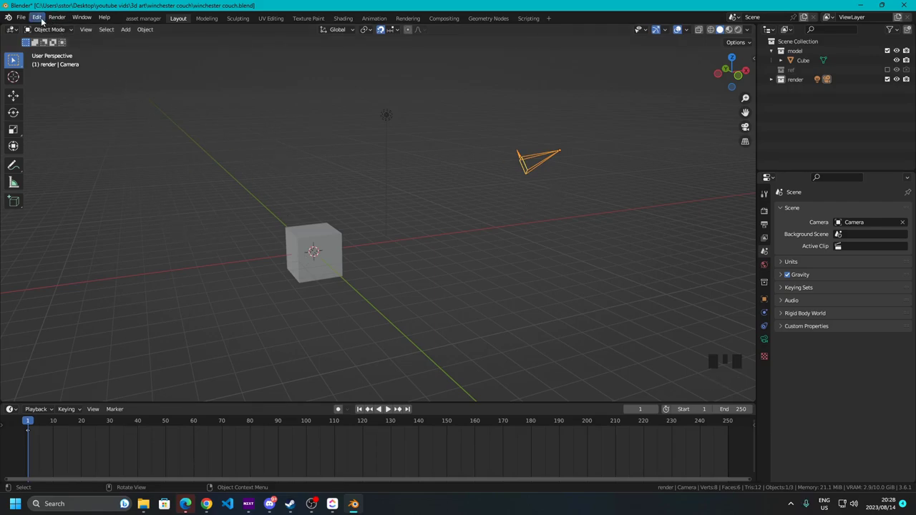
{"action": "left_click_drag", "start_coordinate": [43, 21], "coordinate": [258, 50]}
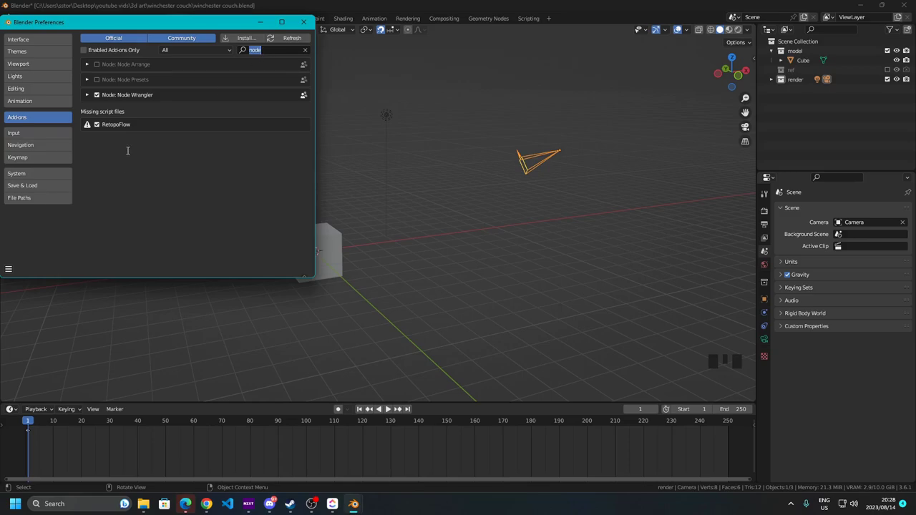
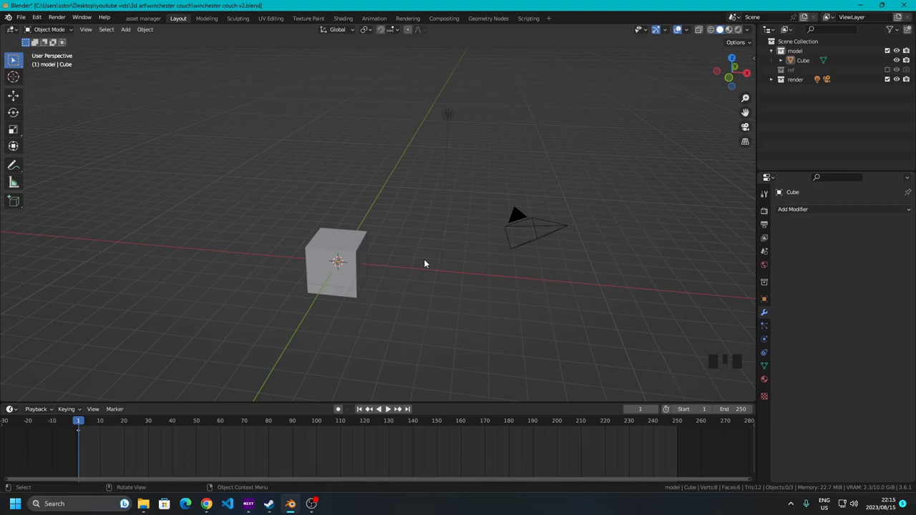
Hide the render collection in the Outliner and enable the ref collection with the reference couch
{"action": "left_click_drag", "start_coordinate": [428, 270], "coordinate": [425, 133]}
{"action": "left_click", "coordinate": [424, 134]}
{"action": "left_click", "coordinate": [548, 245]}
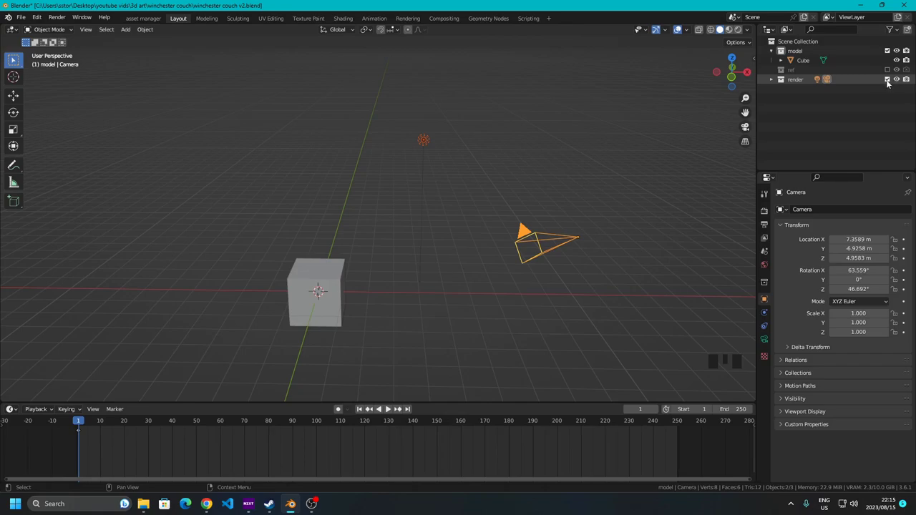
{"action": "left_click", "coordinate": [890, 83]}
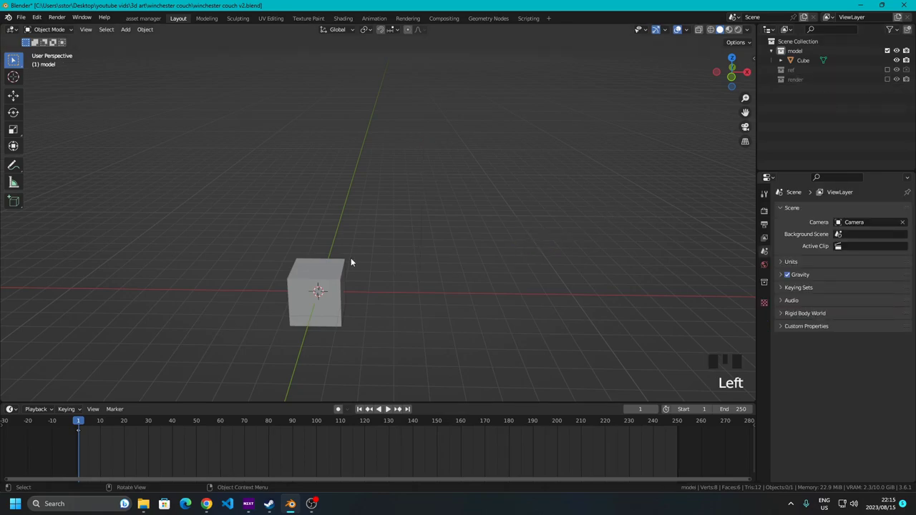
{"action": "left_click_drag", "start_coordinate": [401, 281], "coordinate": [888, 71]}
{"action": "left_click", "coordinate": [888, 72]}
Select the Cube and give it an X-axis Mirror modifier with clipping via Auto Mirror
{"action": "left_click_drag", "start_coordinate": [452, 274], "coordinate": [392, 255]}
{"action": "scroll", "scroll_direction": "up", "scroll_amount": 3}
{"action": "left_click_drag", "start_coordinate": [353, 307], "coordinate": [300, 267]}
{"action": "left_click", "coordinate": [299, 267]}
{"action": "left_click_drag", "start_coordinate": [360, 277], "coordinate": [722, 29]}
{"action": "left_click_drag", "start_coordinate": [721, 30], "coordinate": [722, 30]}
{"action": "left_click", "coordinate": [755, 166]}
{"action": "left_click_drag", "start_coordinate": [722, 30], "coordinate": [349, 180]}
{"action": "left_click_drag", "start_coordinate": [349, 181], "coordinate": [350, 237]}
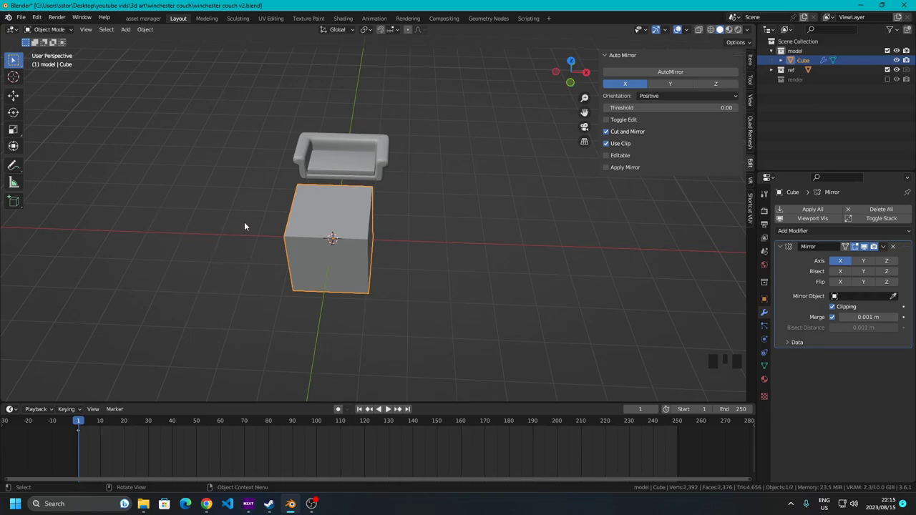
In Edit Mode from the front view, move the cube's top vertices down to the couch seat base height
{"action": "left_click_drag", "start_coordinate": [680, 27], "coordinate": [722, 29]}
{"action": "key", "text": "Tab"}
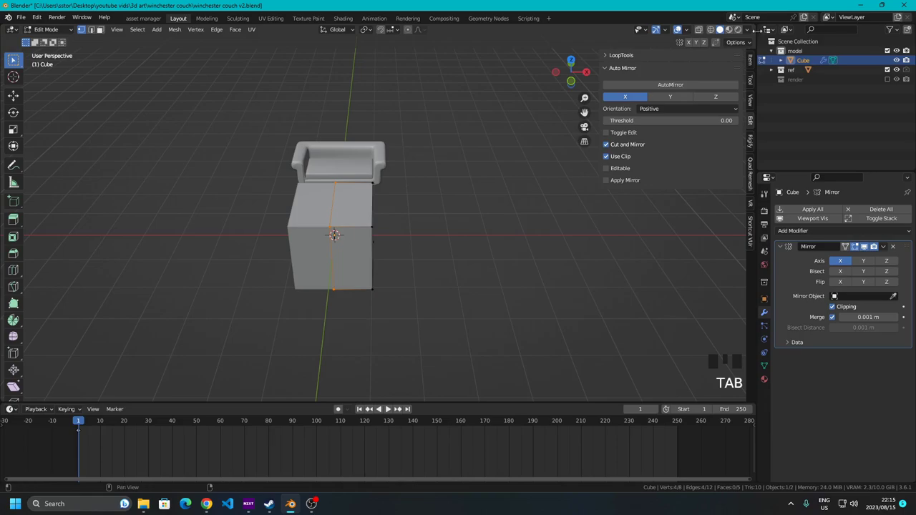
{"action": "left_click", "coordinate": [722, 29]}
{"action": "left_click_drag", "start_coordinate": [702, 31], "coordinate": [721, 29]}
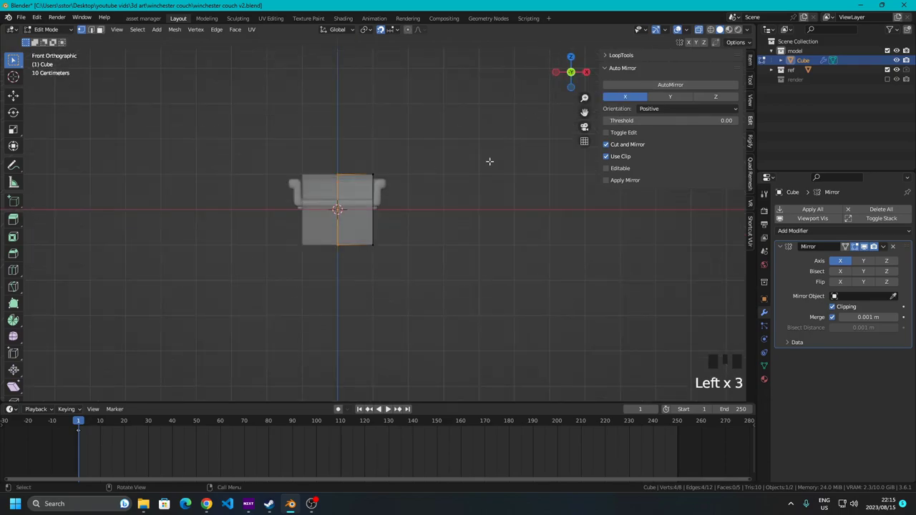
{"action": "scroll", "scroll_direction": "up", "scroll_amount": 3}
{"action": "left_click", "coordinate": [722, 29]}
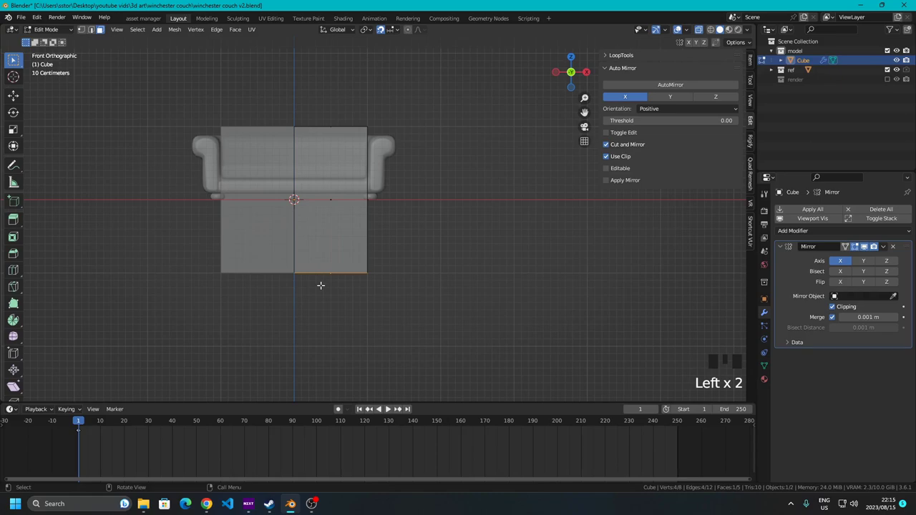
{"action": "scroll", "scroll_direction": "up", "scroll_amount": 3}
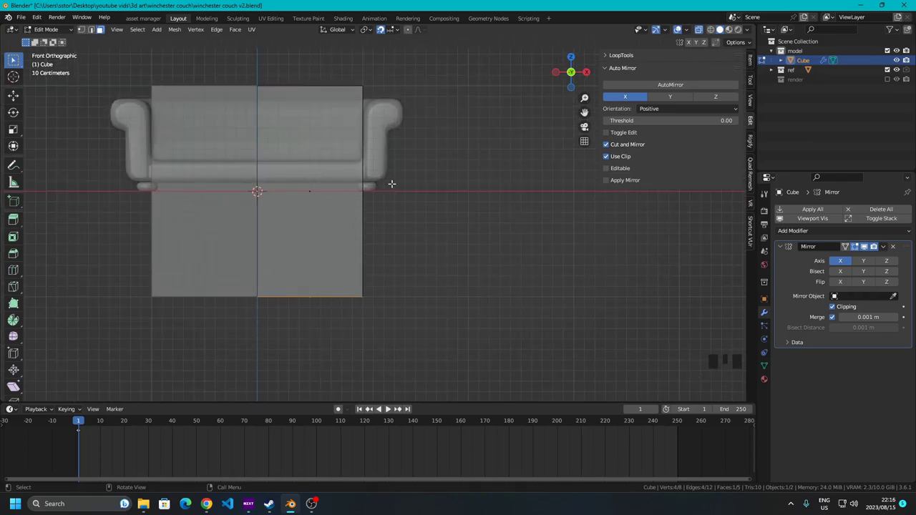
{"action": "key", "text": "g"}
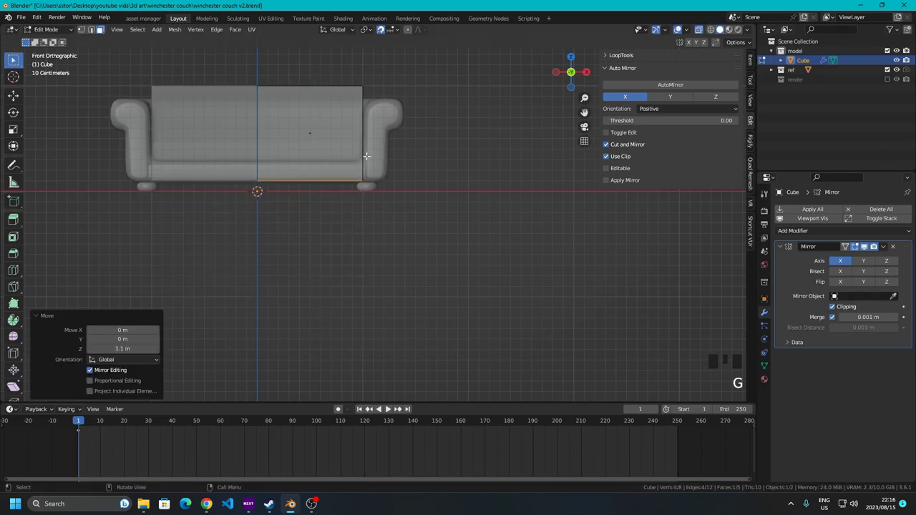
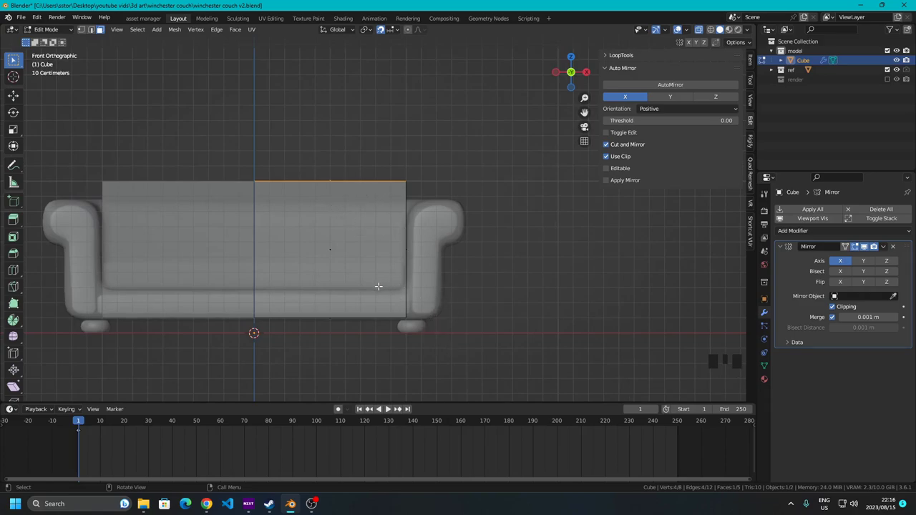
{"action": "key", "text": "g"}
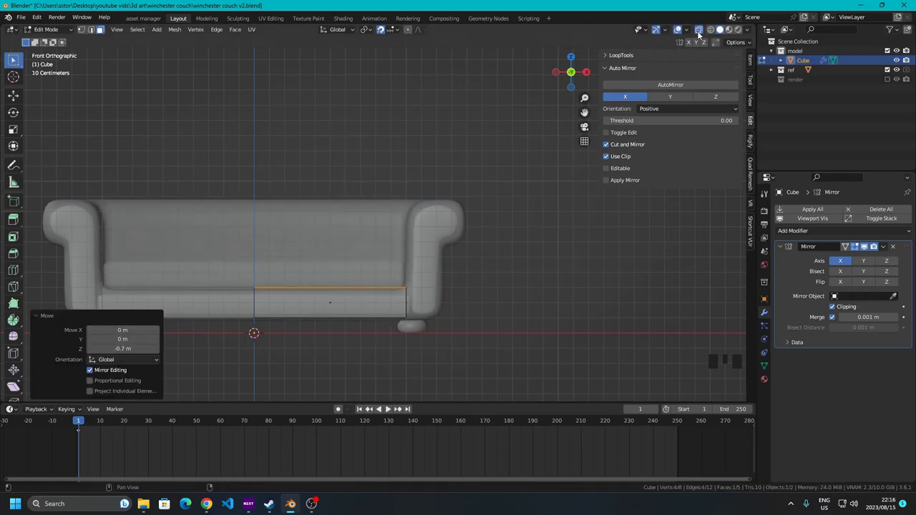
From the top view scale the base block to 0.5 along Y to halve its depth
{"action": "key", "text": "a"}
{"action": "left_click", "coordinate": [572, 57]}
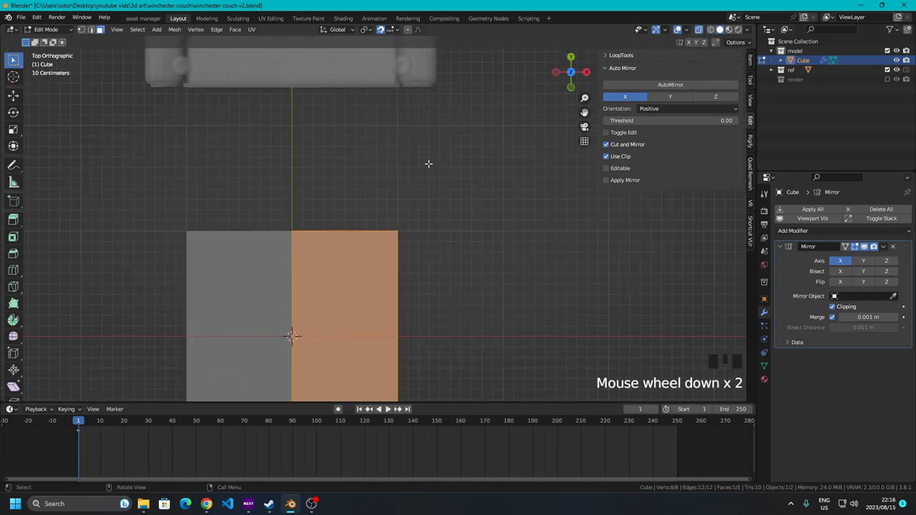
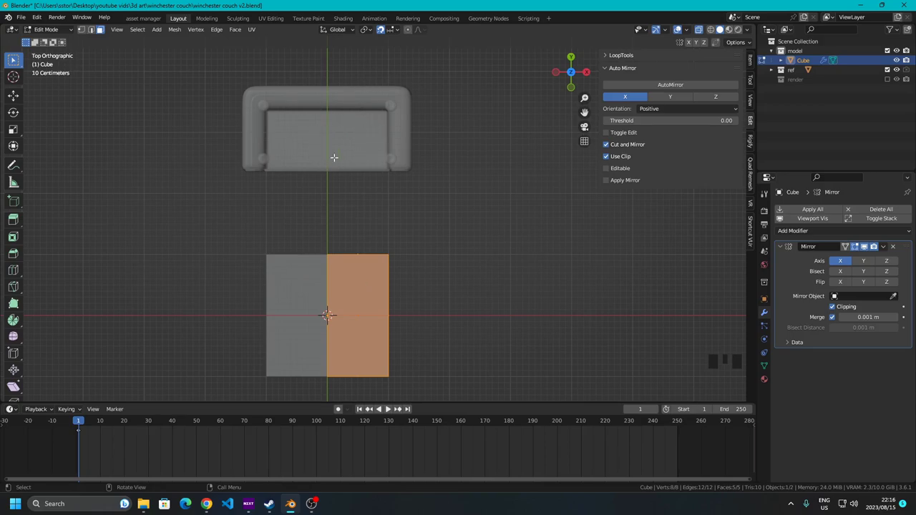
{"action": "key", "text": "s"}
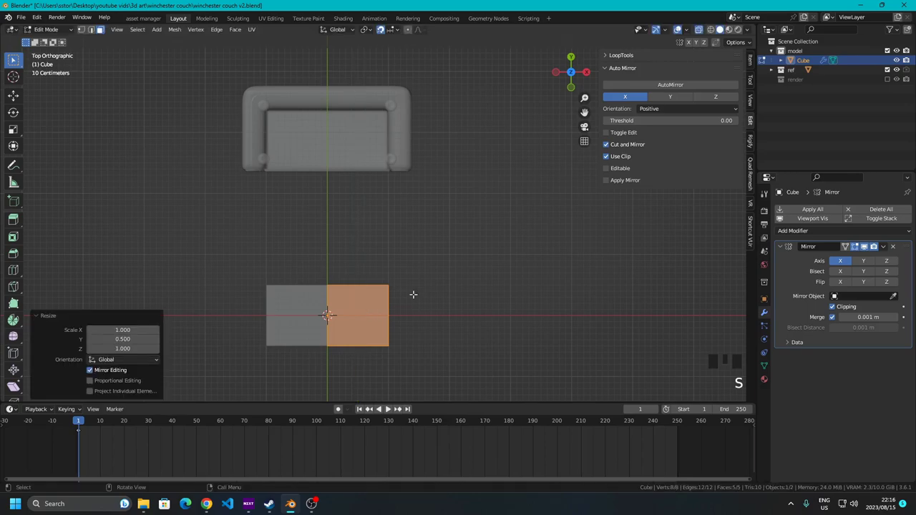
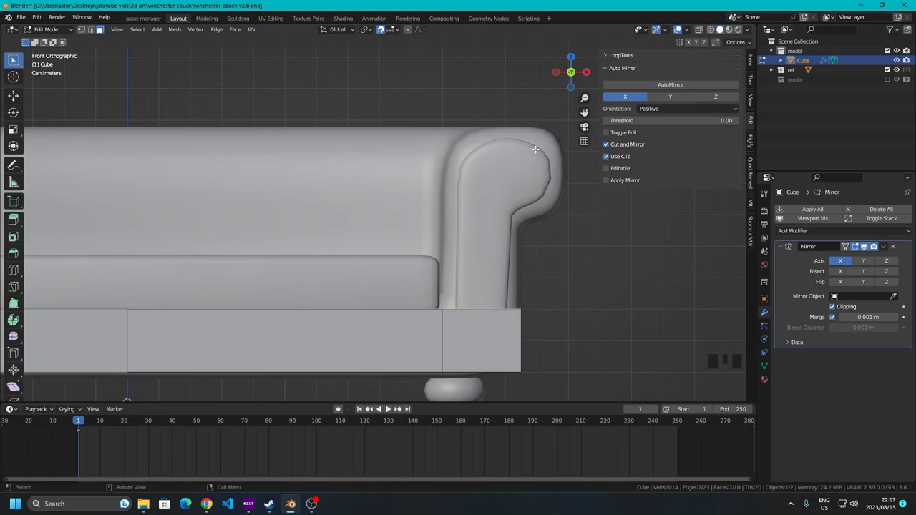
Extrude the top faces up 0.3 m twice for the backrest, then the side faces out 10 cm
{"action": "key", "text": "e"}
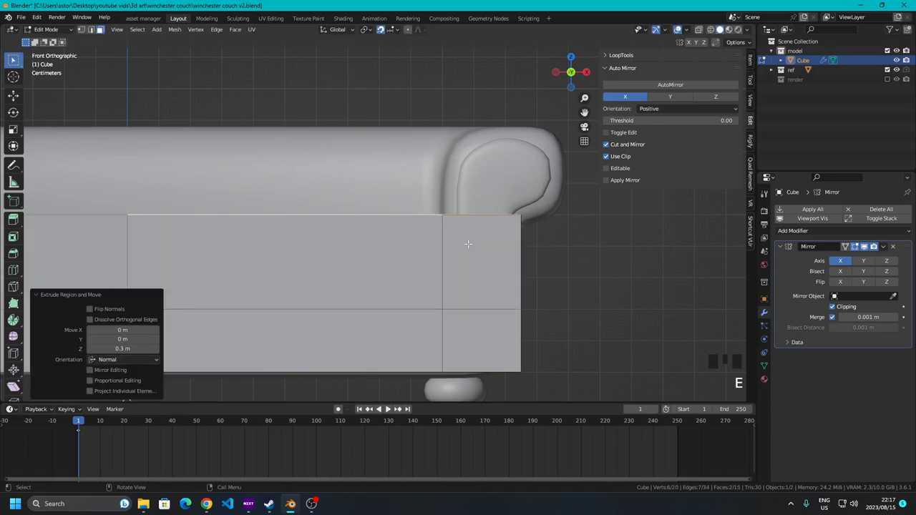
{"action": "key", "text": "e"}
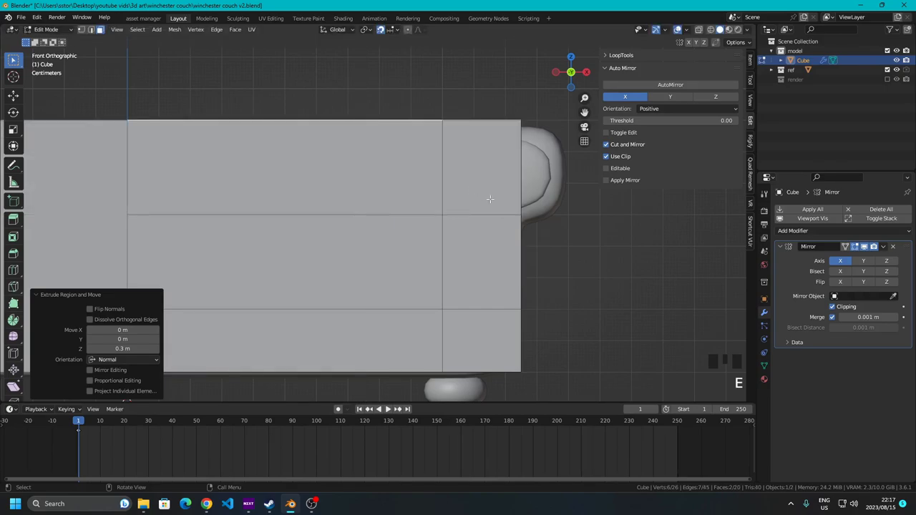
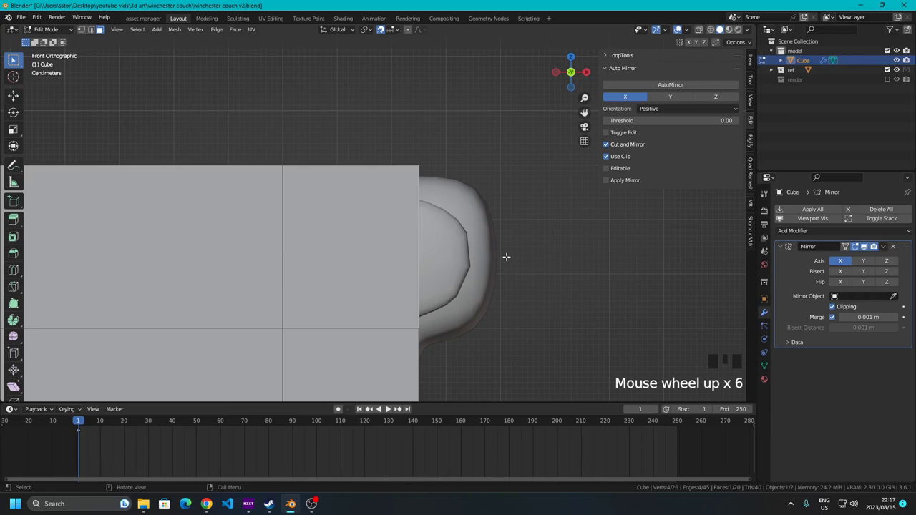
{"action": "key", "text": "e"}
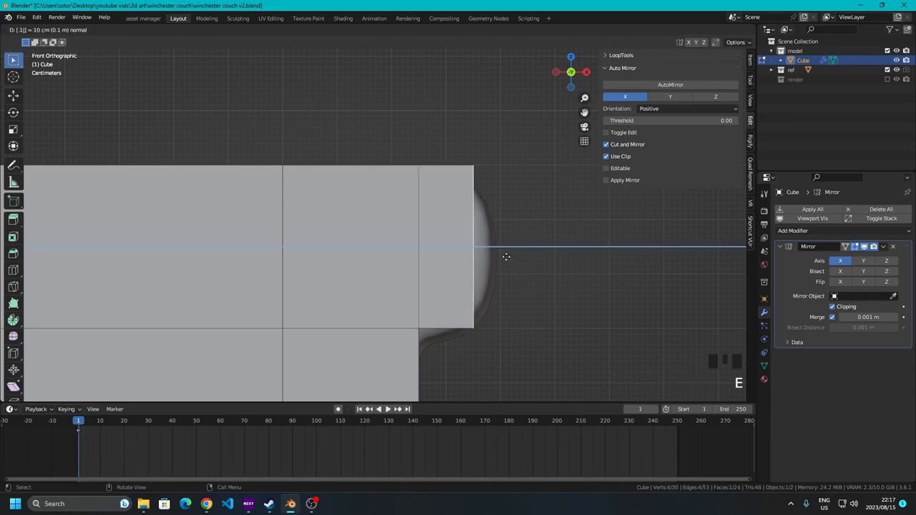
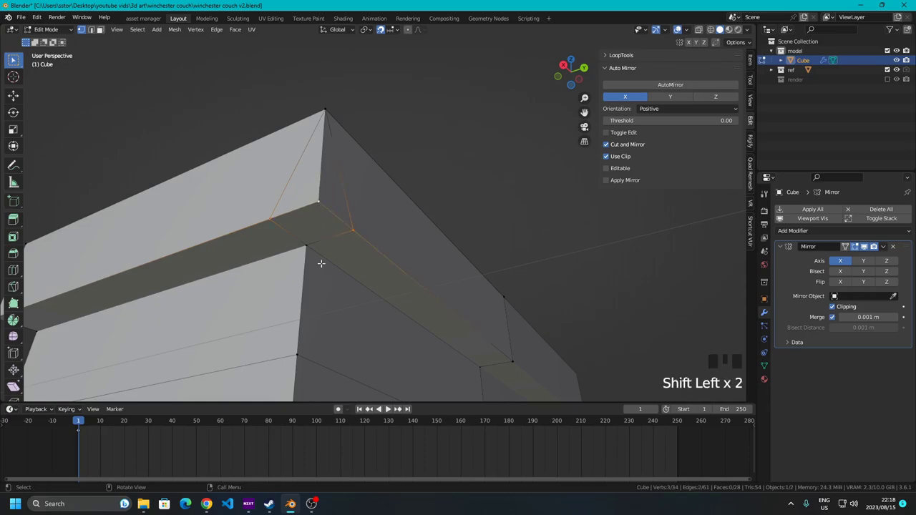
Merge the selected corner vertices At Last so backrest and armrest join cleanly
{"action": "key", "text": "m"}
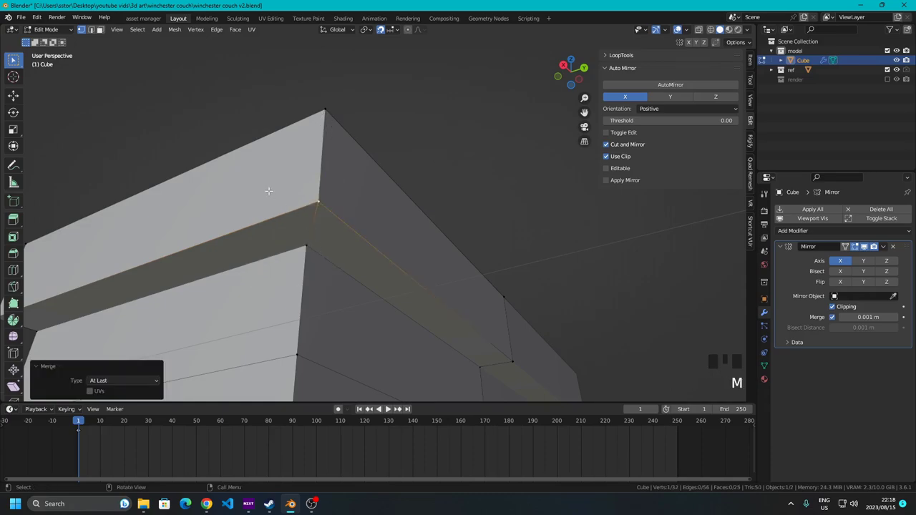
{"action": "key", "text": "shift+Left"}
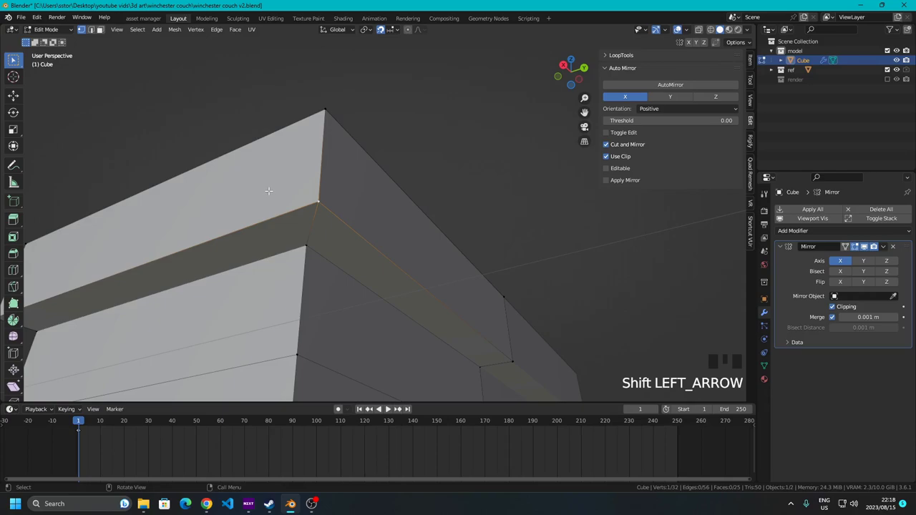
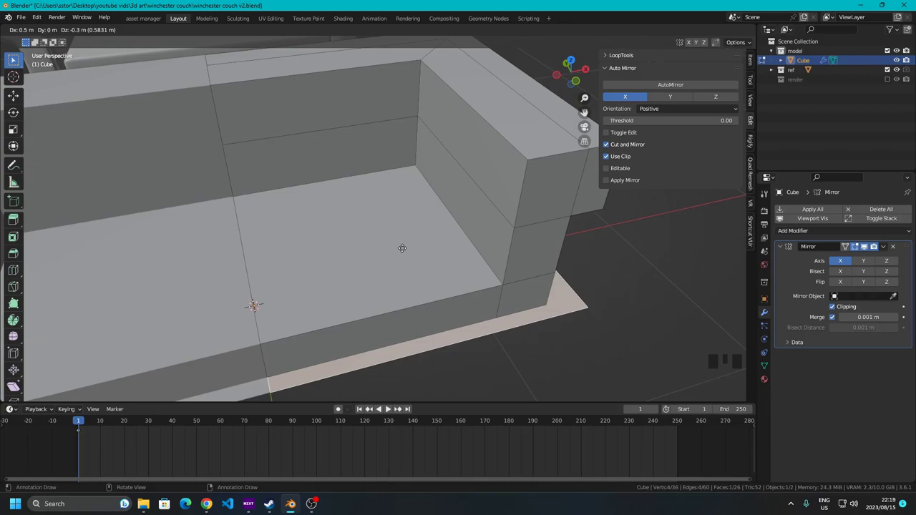
Duplicate the seat face, separate it as Cube.001 and extrude it 20 cm up into a cushion block
{"action": "key", "text": "ctrl+z"}
{"action": "key", "text": "g"}
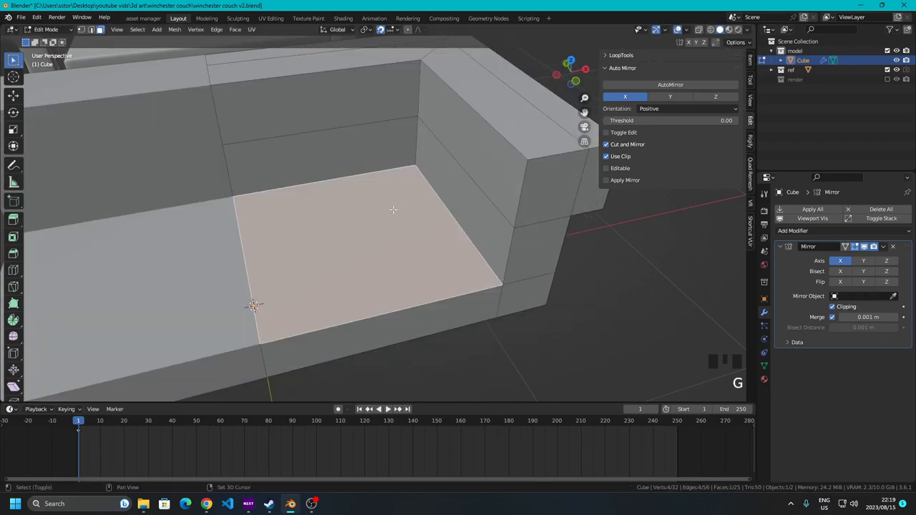
{"action": "key", "text": "shift+d"}
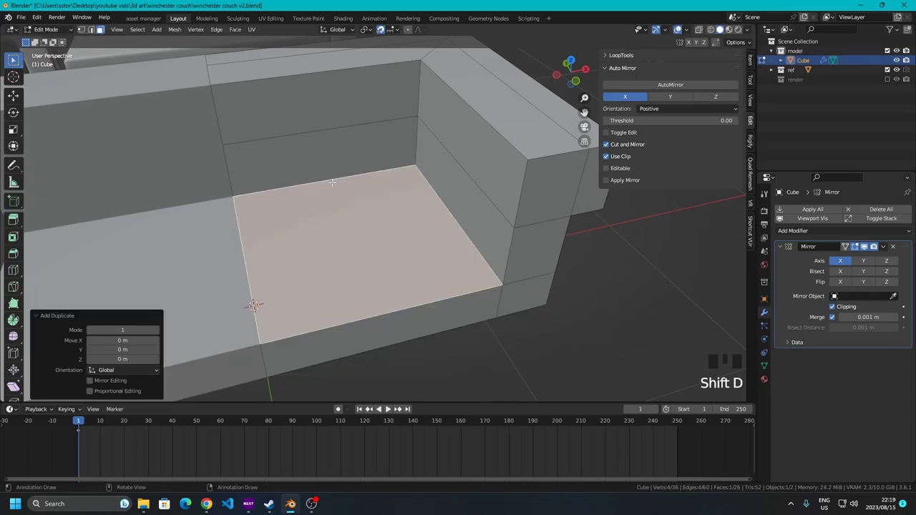
{"action": "key", "text": "p"}
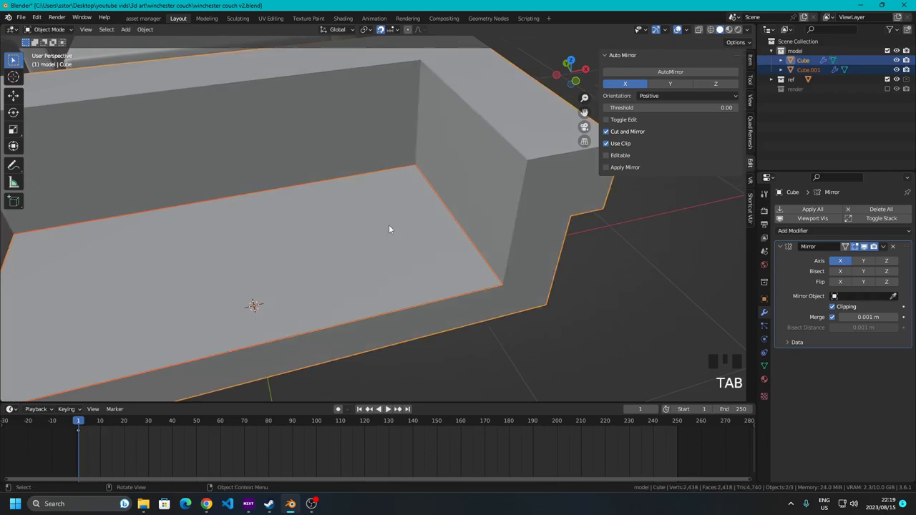
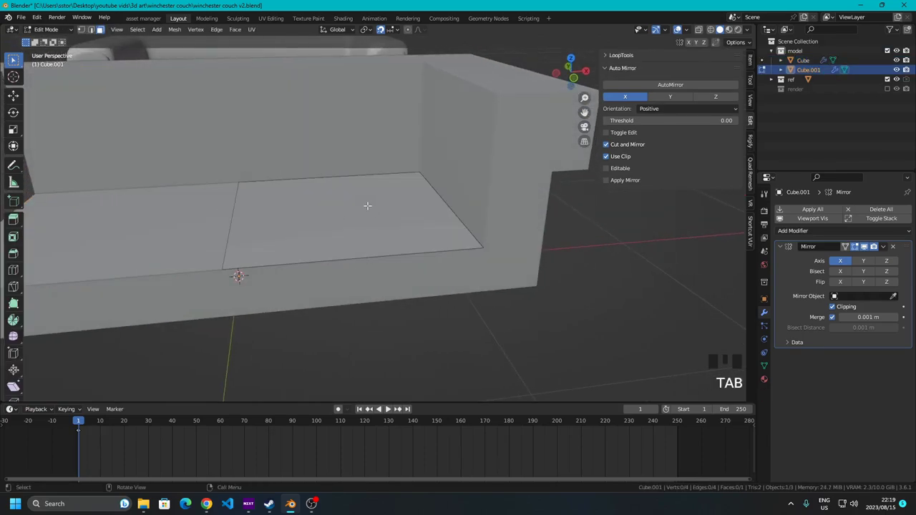
{"action": "key", "text": "a"}
{"action": "key", "text": "e"}
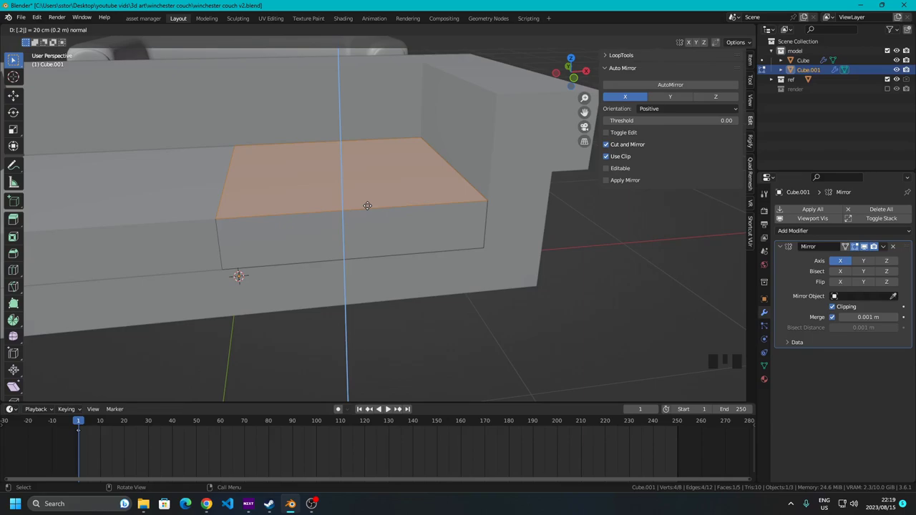
{"action": "key", "text": "Tab"}
Select the cushion object and smooth it with a level-2 subdivision modifier
{"action": "scroll", "scroll_direction": "down", "scroll_amount": 3}
{"action": "left_click", "coordinate": [366, 200]}
{"action": "left_click_drag", "start_coordinate": [425, 230], "coordinate": [484, 180]}
{"action": "left_click", "coordinate": [484, 180]}
{"action": "left_click", "coordinate": [464, 215]}
{"action": "left_click", "coordinate": [350, 224]}
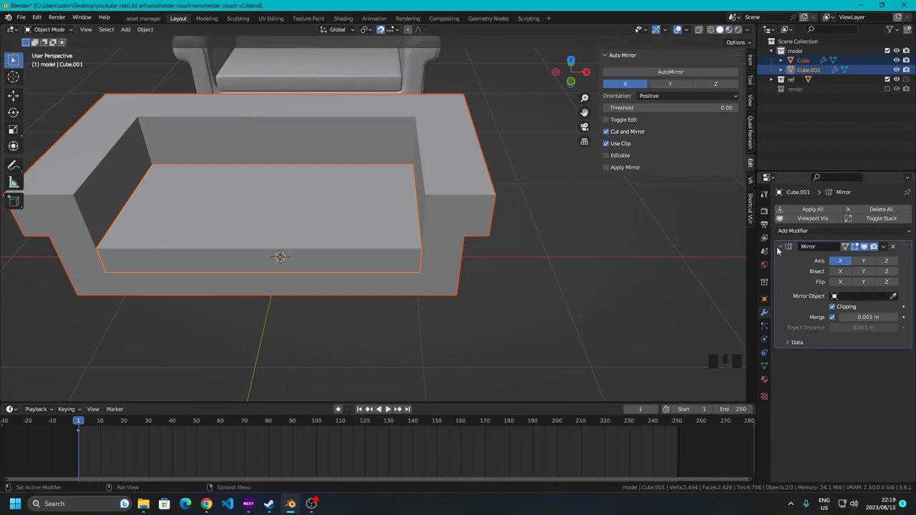
{"action": "left_click_drag", "start_coordinate": [778, 250], "coordinate": [321, 225]}
{"action": "key", "text": "ctrl+2"}
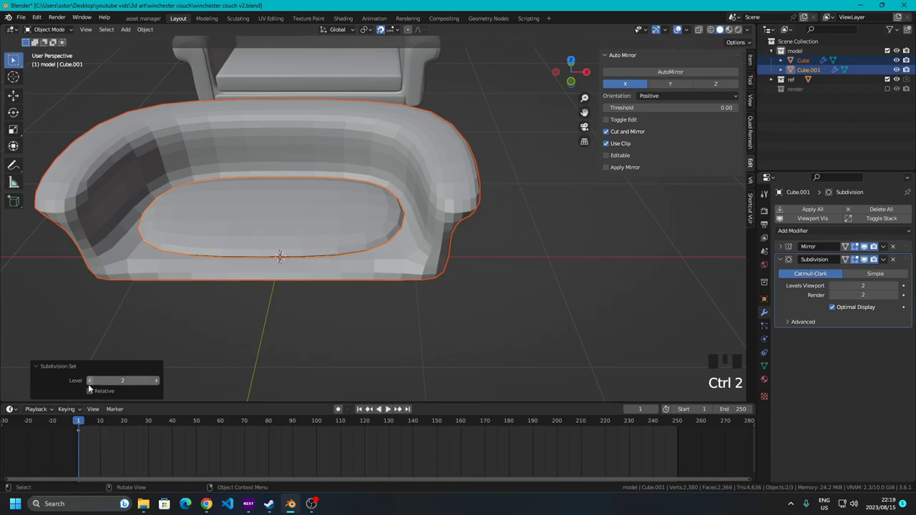
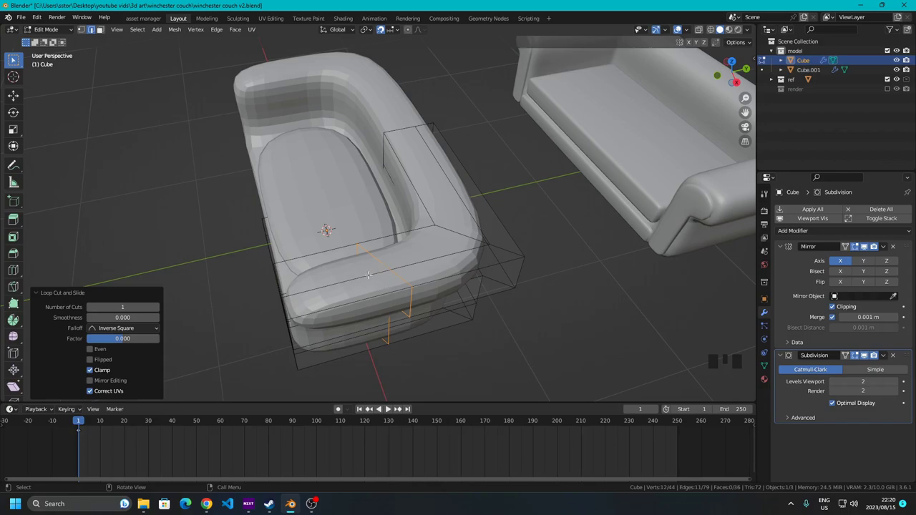
Flatten edge loops with S Y 0 and move them to the armrest corner and the back's inner edge
{"action": "key", "text": "s"}
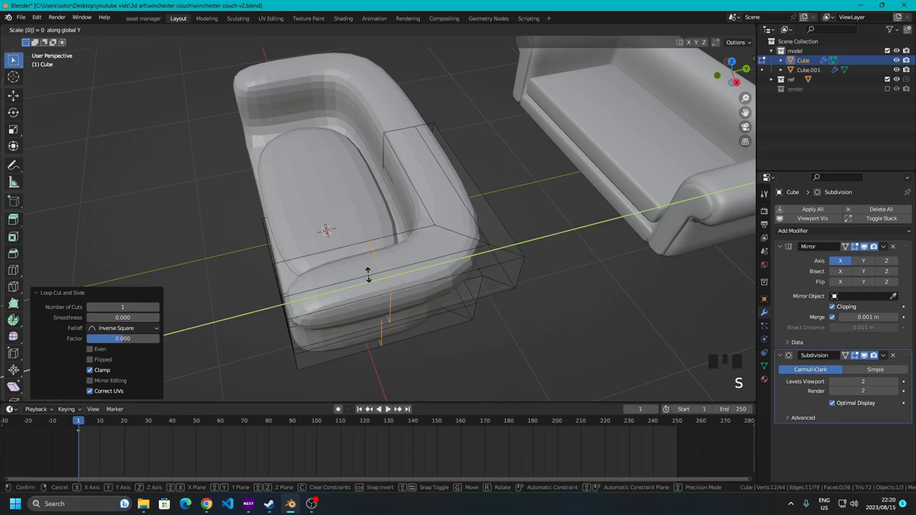
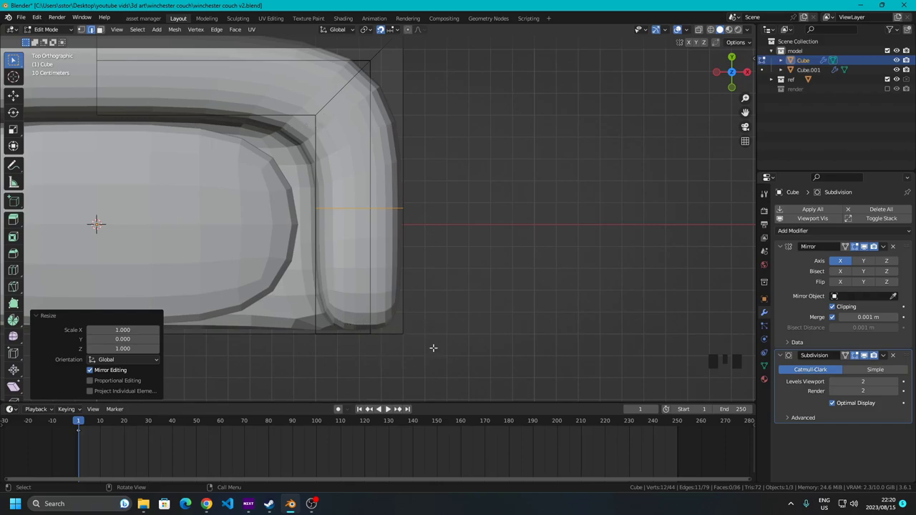
{"action": "key", "text": "g"}
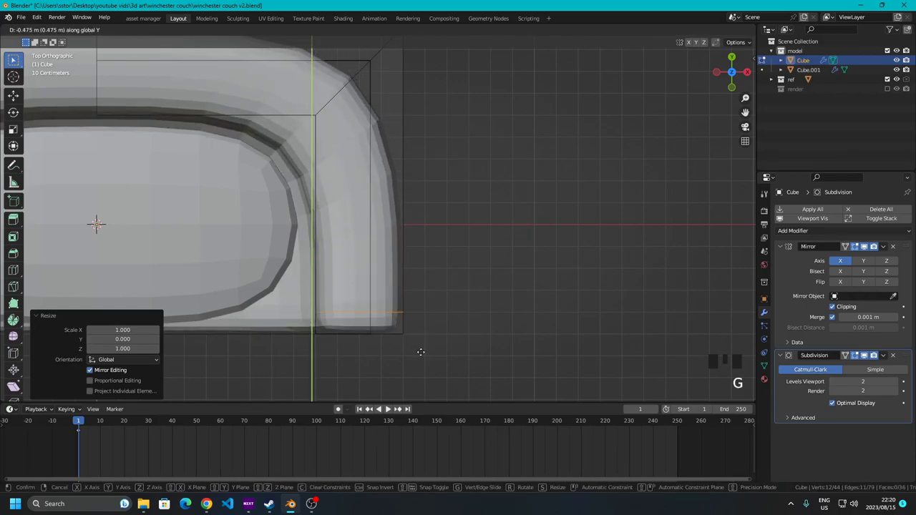
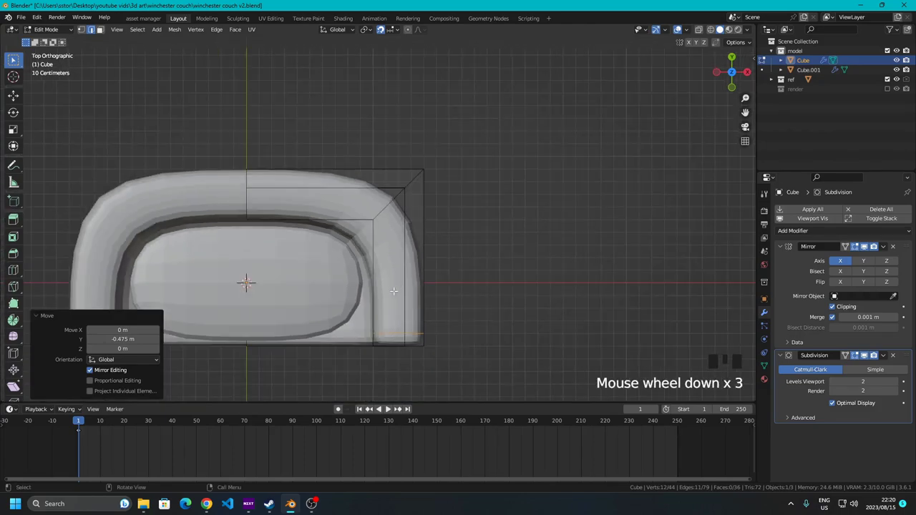
{"action": "scroll", "scroll_direction": "up", "scroll_amount": 3}
{"action": "key", "text": "ctrl+r"}
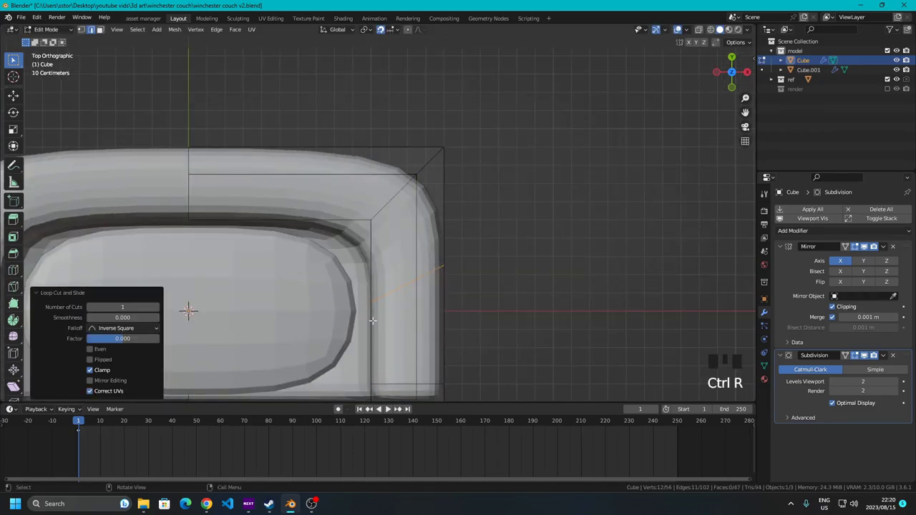
{"action": "key", "text": "s"}
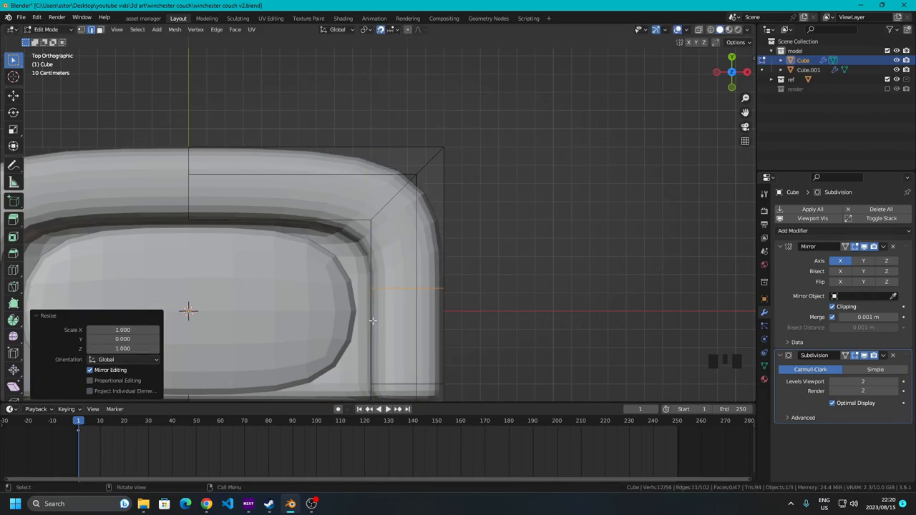
{"action": "key", "text": "g"}
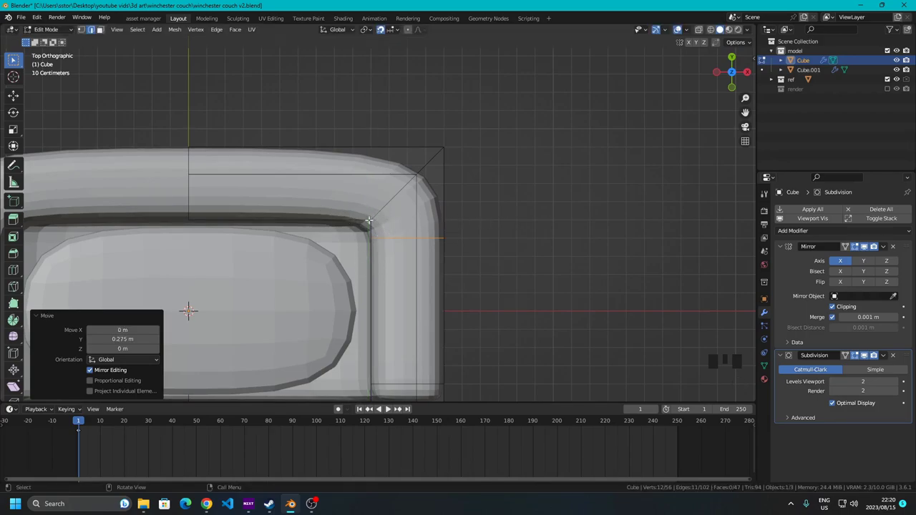
Cut an edge loop through the couch back and edge-slide it toward the armrest
{"action": "key", "text": "ctrl+r"}
{"action": "key", "text": "s"}
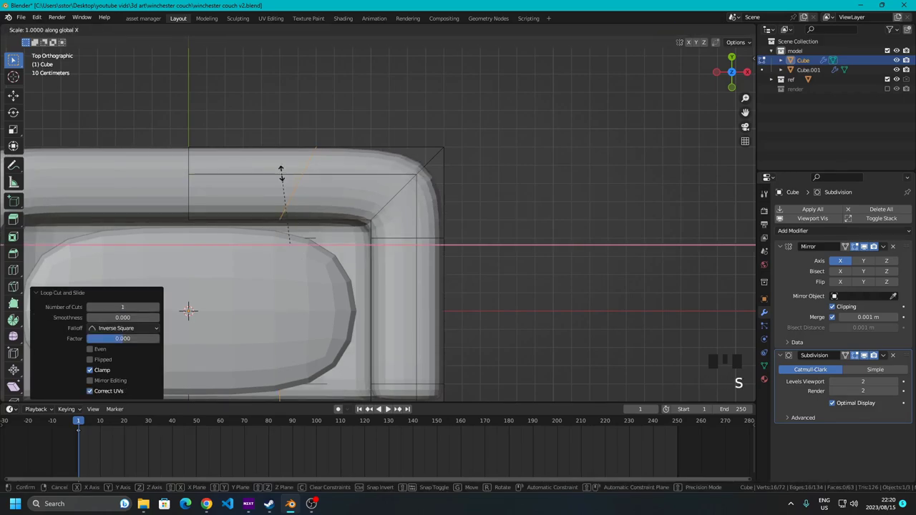
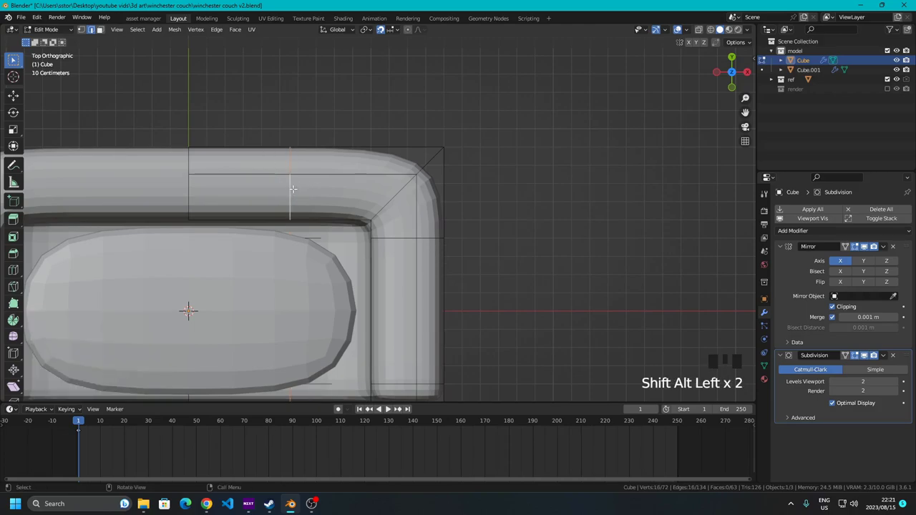
{"action": "key", "text": "g"}
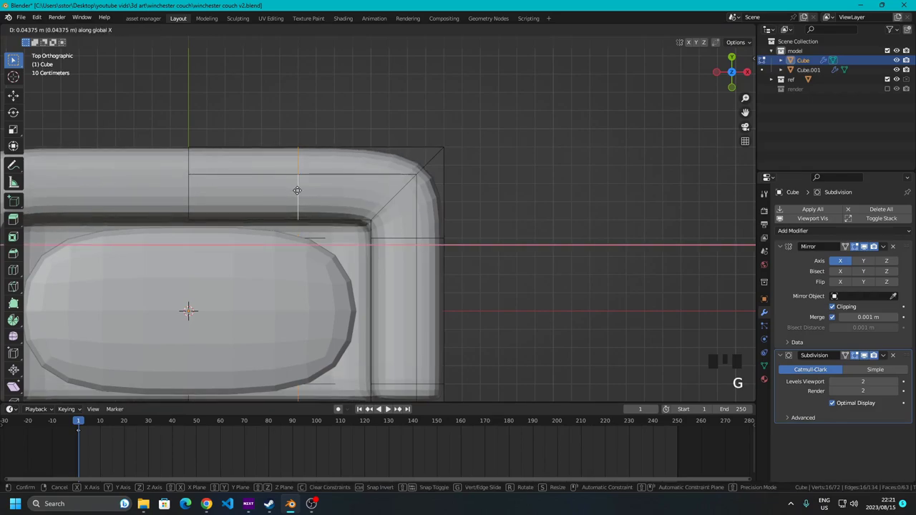
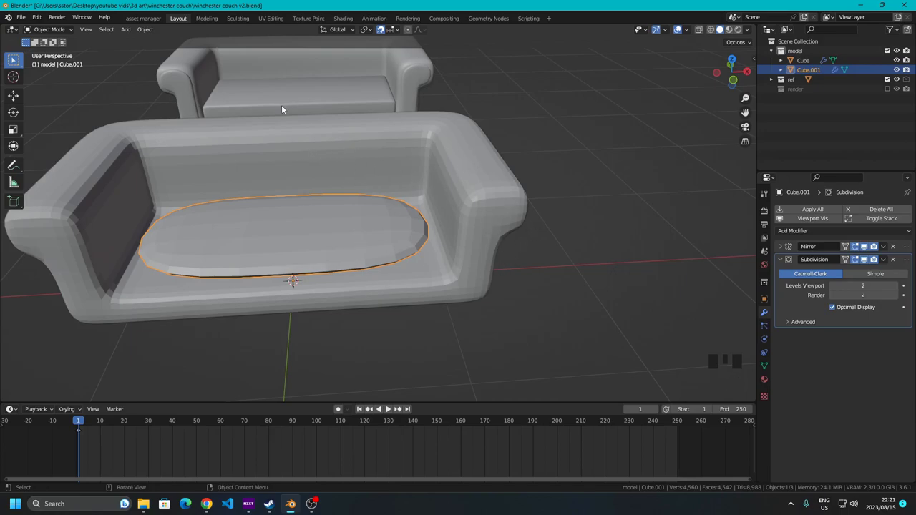
Select Cube and Cube.001 together and apply Shade Smooth to both
{"action": "left_click_drag", "start_coordinate": [352, 125], "coordinate": [464, 219]}
{"action": "left_click_drag", "start_coordinate": [462, 216], "coordinate": [359, 276]}
{"action": "left_click", "coordinate": [359, 276]}
{"action": "left_click", "coordinate": [300, 210]}
{"action": "left_click_drag", "start_coordinate": [308, 213], "coordinate": [262, 223]}
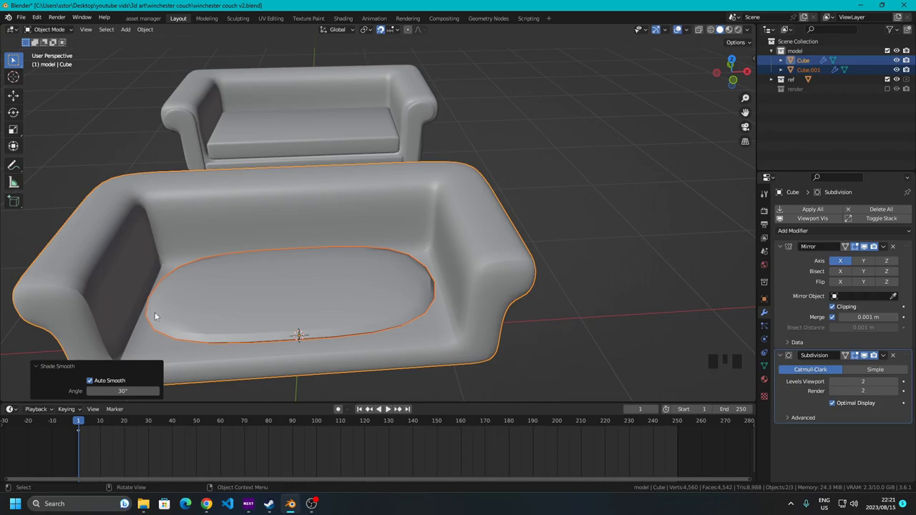
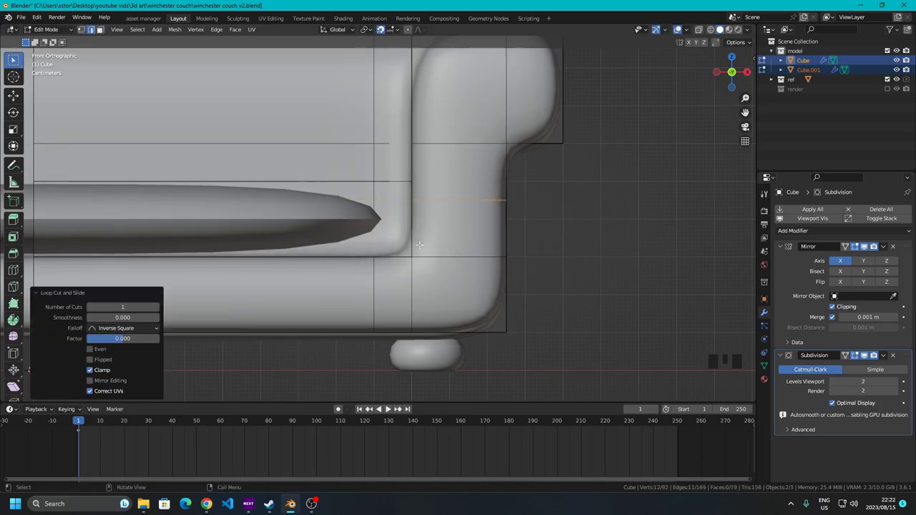
Move the new armrest edge loop down 5 cm along Z to tighten the lower curve
{"action": "scroll", "scroll_direction": "down", "scroll_amount": 3}
{"action": "scroll", "scroll_direction": "up", "scroll_amount": 3}
{"action": "key", "text": "g"}
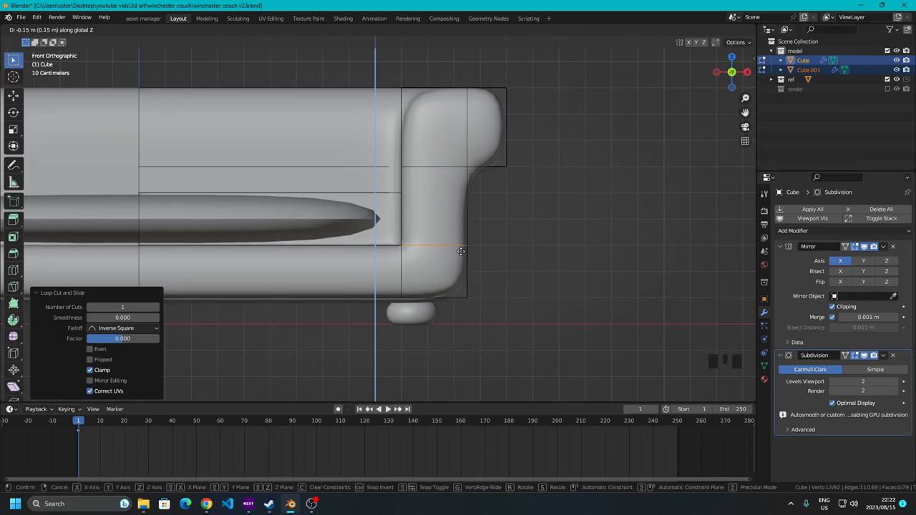
{"action": "scroll", "scroll_direction": "up", "scroll_amount": 3}
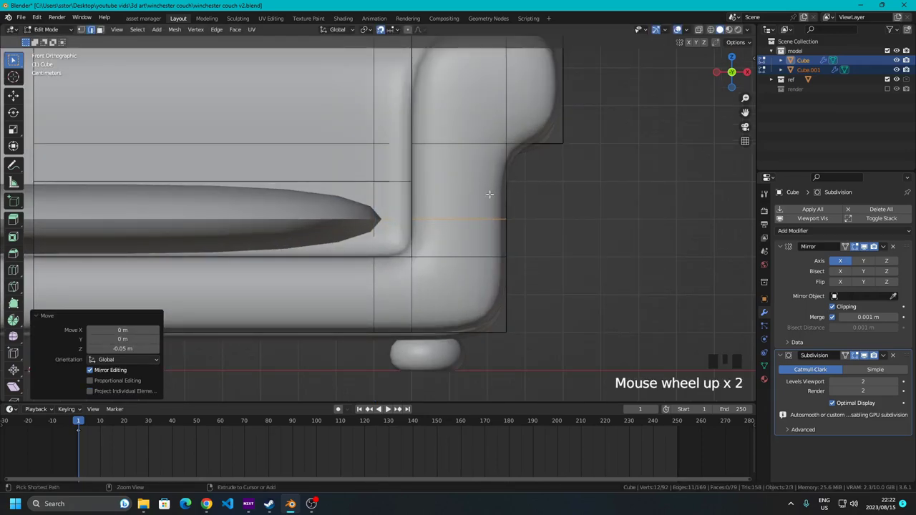
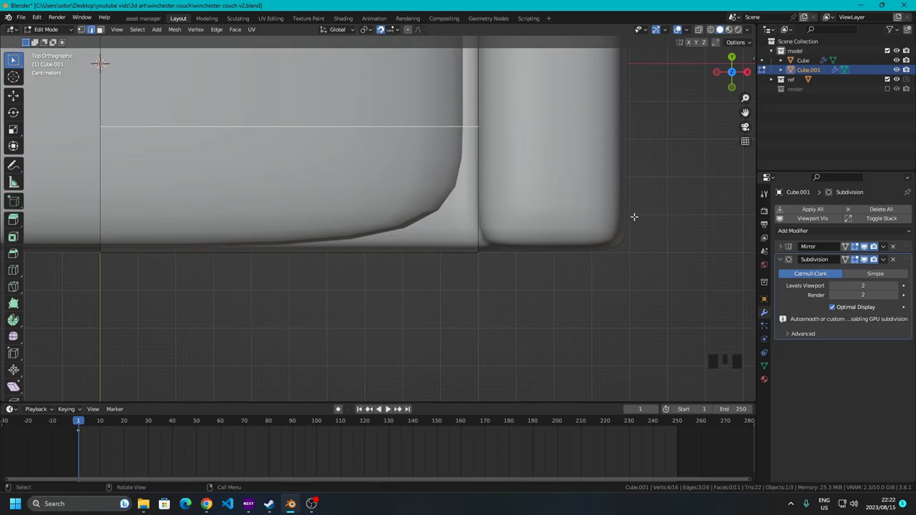
Slide the new lengthwise seat-cushion edge loop toward the back, then along X into place
{"action": "key", "text": "g"}
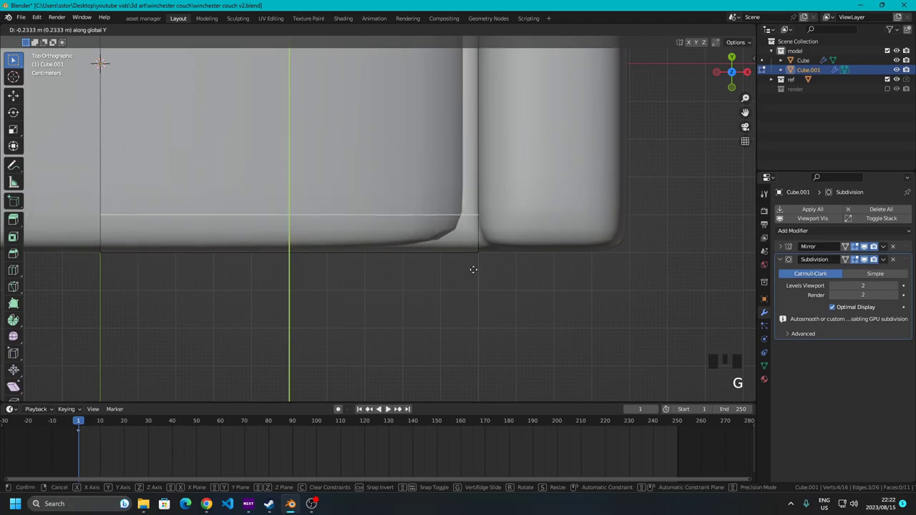
{"action": "scroll", "scroll_direction": "down", "scroll_amount": 3}
{"action": "scroll", "scroll_direction": "up", "scroll_amount": 3}
{"action": "key", "text": "g"}
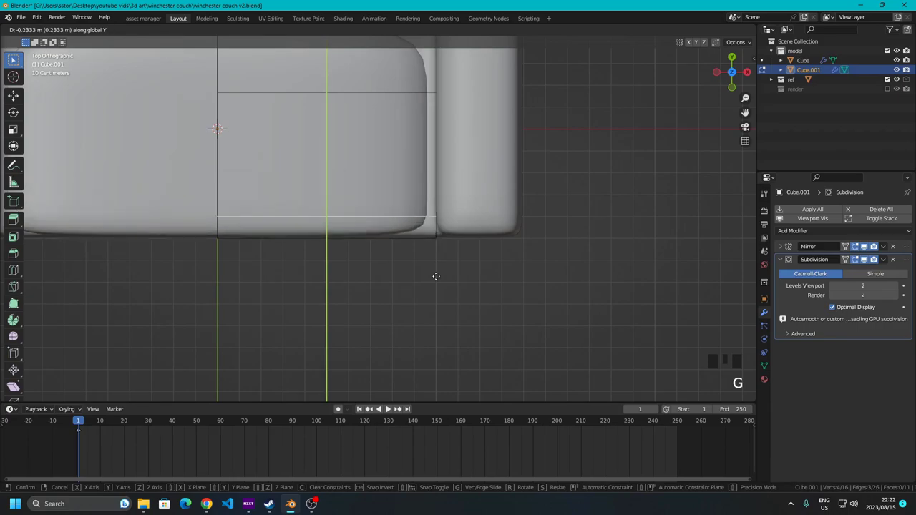
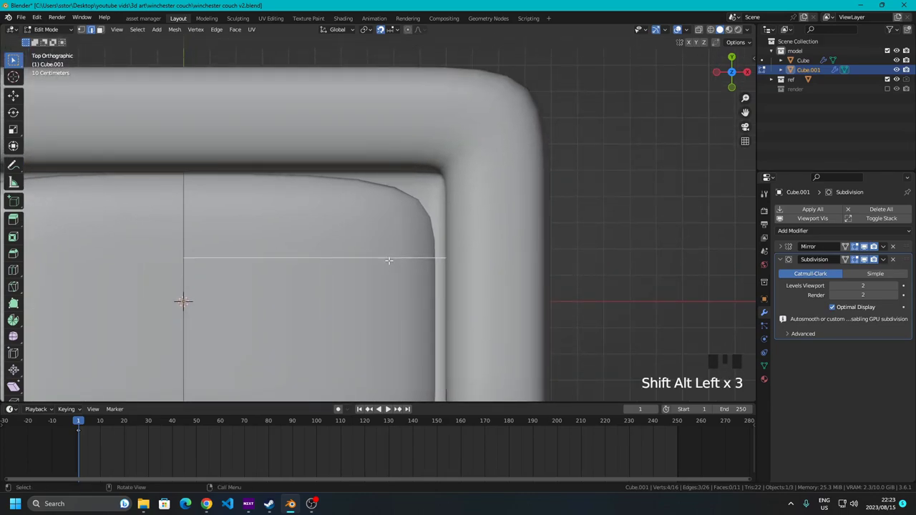
{"action": "key", "text": "g"}
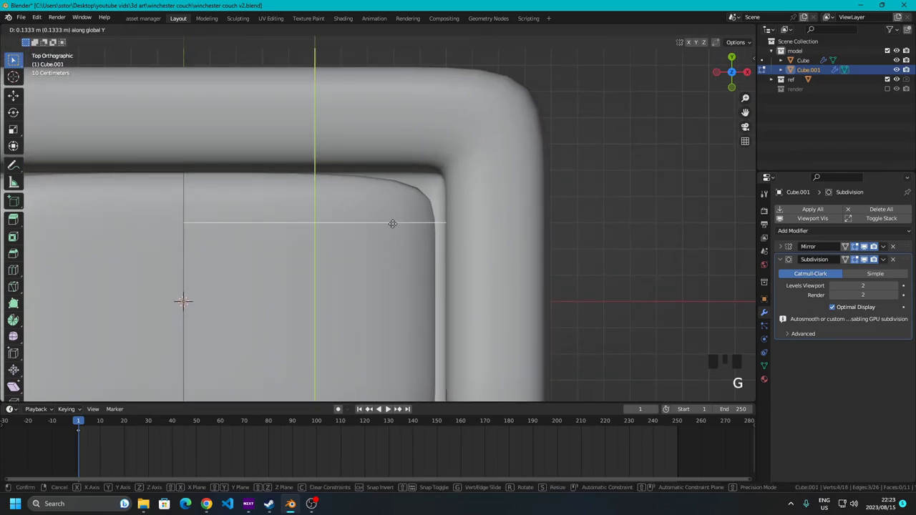
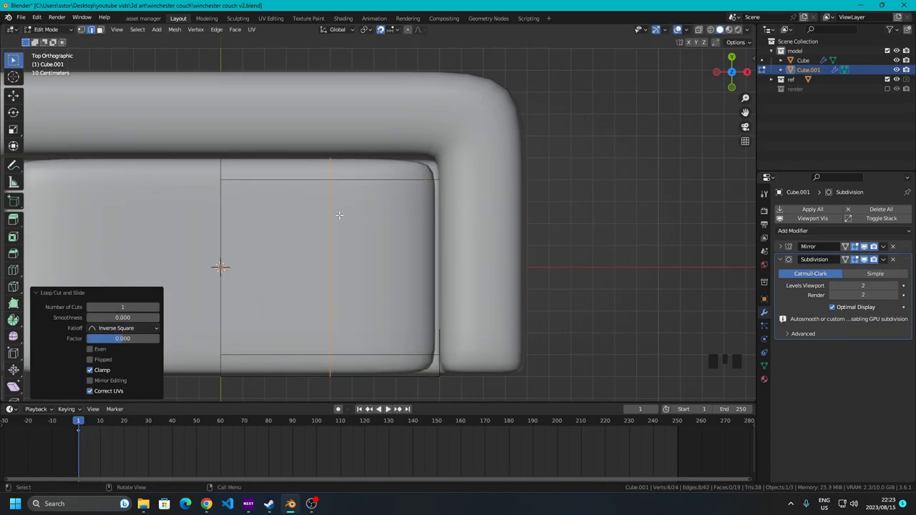
{"action": "key", "text": "g"}
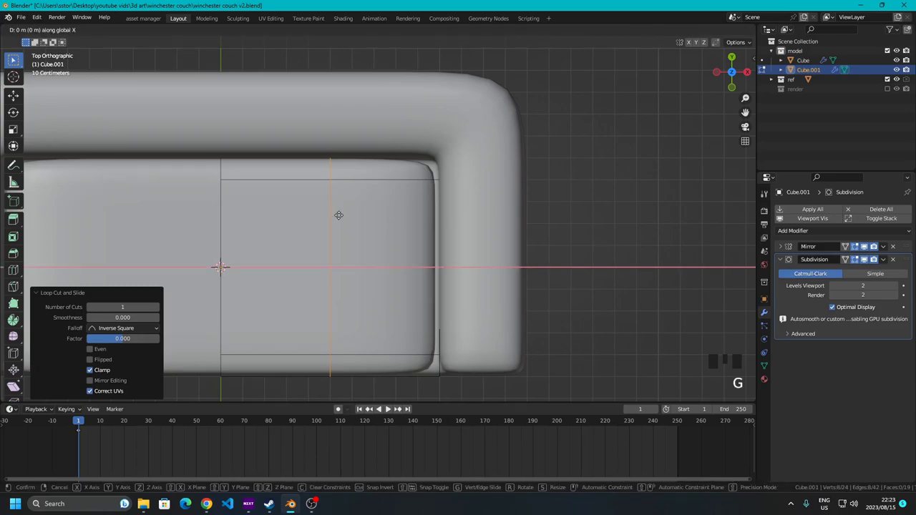
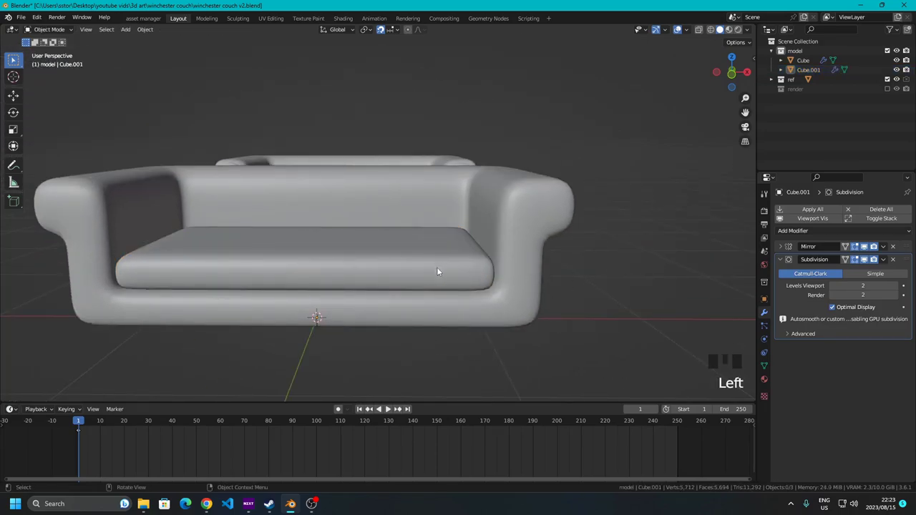
With Cube and Cube.001 both in Edit Mode, move all geometry -0.0575 m along Y
{"action": "left_click_drag", "start_coordinate": [425, 273], "coordinate": [410, 279]}
{"action": "left_click", "coordinate": [410, 279]}
{"action": "left_click", "coordinate": [286, 281]}
{"action": "key", "text": "Tab"}
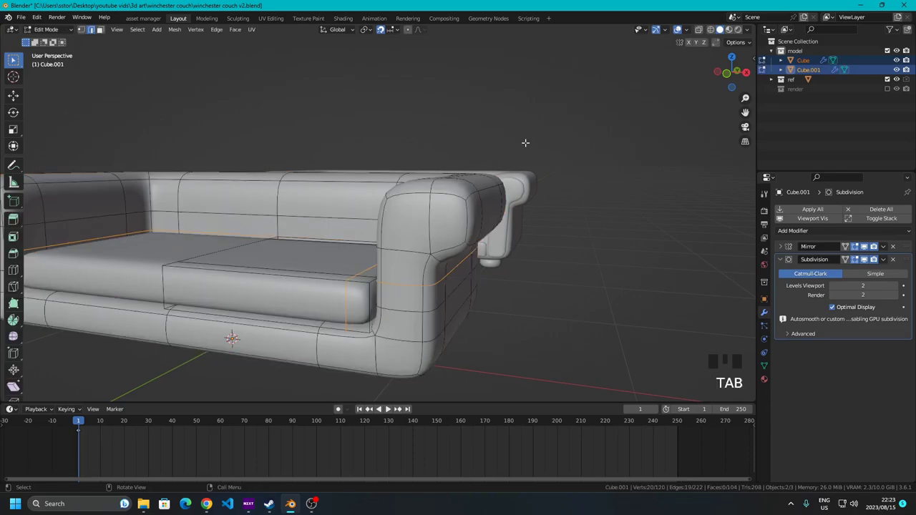
{"action": "key", "text": "a"}
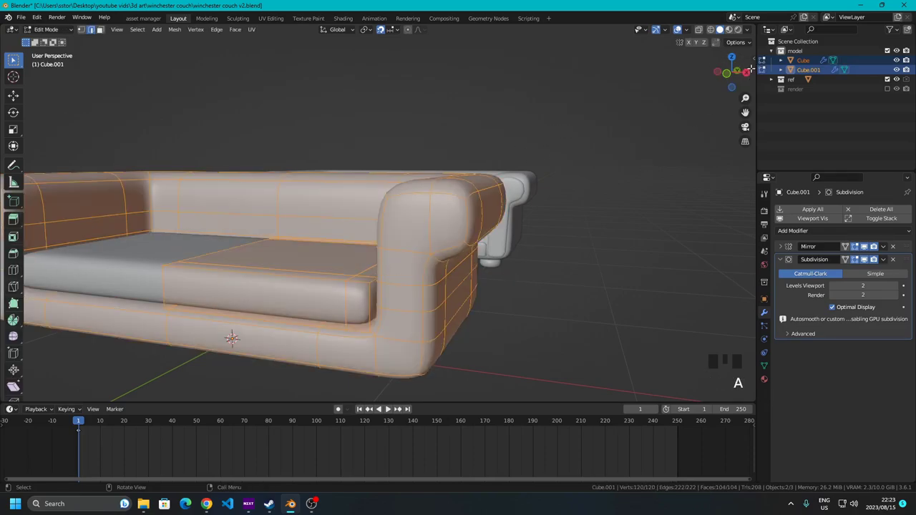
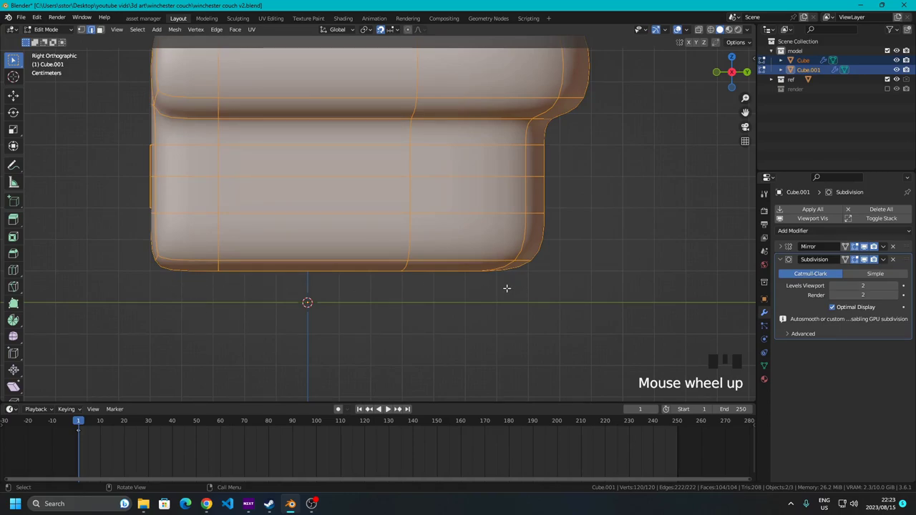
{"action": "key", "text": "g"}
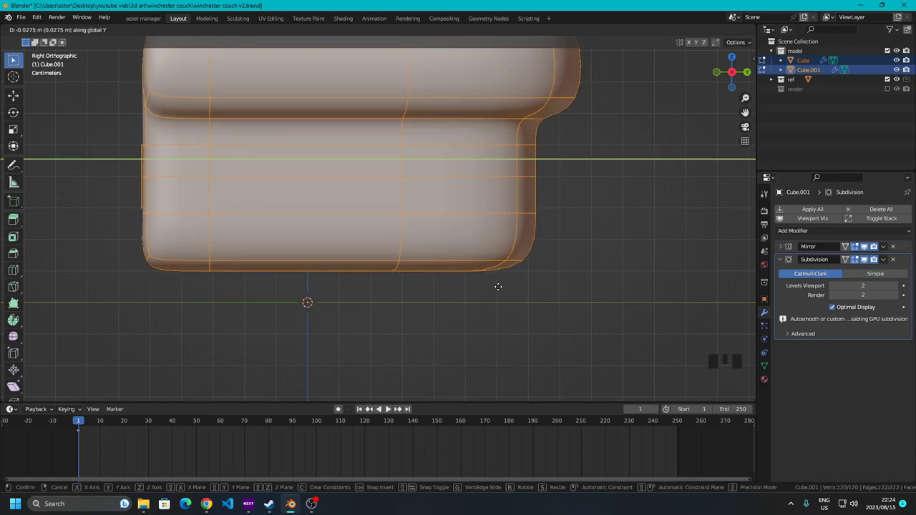
{"action": "scroll", "scroll_direction": "down", "scroll_amount": 3}
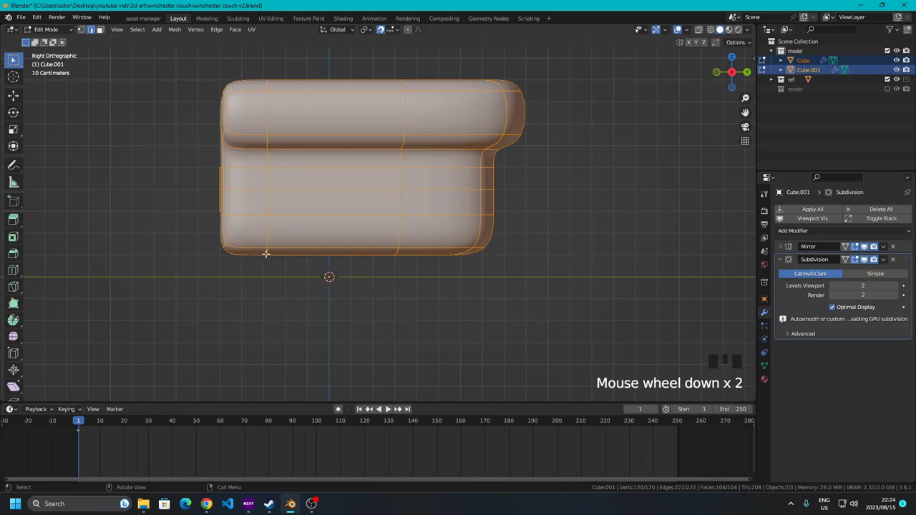
{"action": "key", "text": "g"}
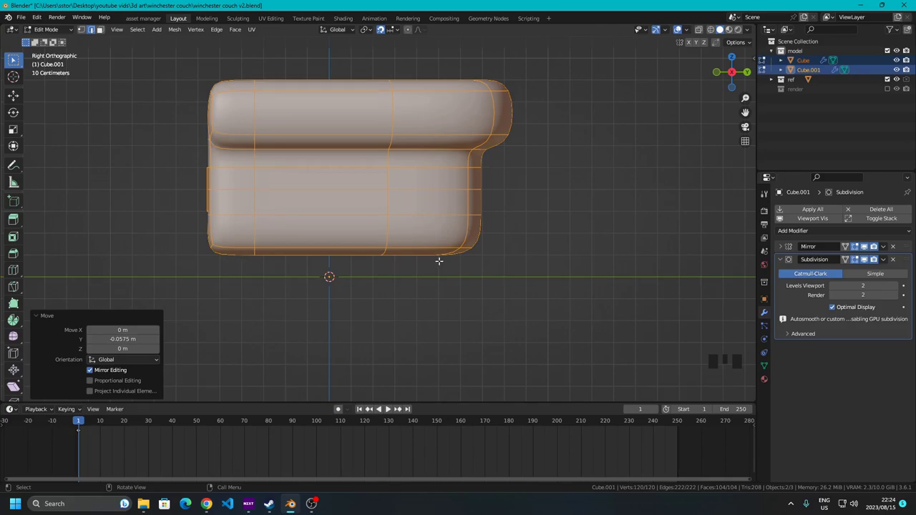
{"action": "key", "text": "Tab"}
Orbit around the scene to check the shifted couch against the reference
{"action": "left_click", "coordinate": [367, 304]}
{"action": "left_click_drag", "start_coordinate": [314, 301], "coordinate": [403, 320]}
{"action": "scroll", "scroll_direction": "down", "scroll_amount": 3}
{"action": "left_click_drag", "start_coordinate": [438, 210], "coordinate": [423, 205]}
{"action": "scroll", "scroll_direction": "down", "scroll_amount": 3}
{"action": "scroll", "scroll_direction": "up", "scroll_amount": 3}
{"action": "left_click_drag", "start_coordinate": [263, 293], "coordinate": [786, 261]}
{"action": "left_click", "coordinate": [786, 261]}
{"action": "left_click_drag", "start_coordinate": [363, 277], "coordinate": [287, 259]}
{"action": "left_click", "coordinate": [288, 260]}
Add a UV sphere with 16 segments and 16 rings and shade it smooth
{"action": "left_click", "coordinate": [288, 260]}
{"action": "key", "text": "shift+a"}
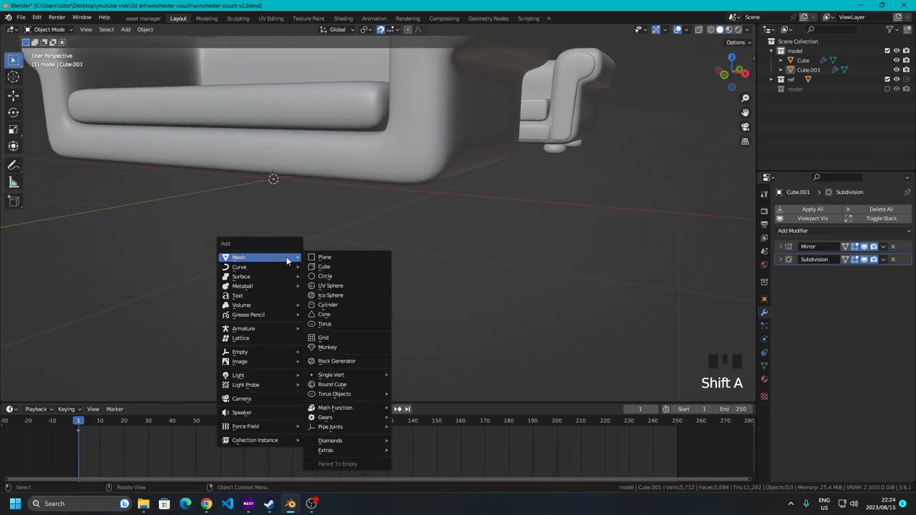
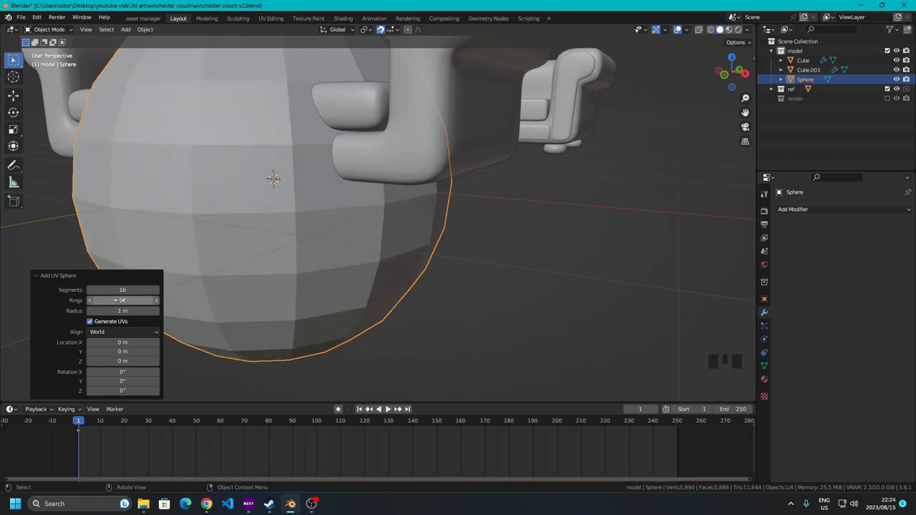
{"action": "left_click", "coordinate": [262, 220]}
{"action": "left_click_drag", "start_coordinate": [236, 228], "coordinate": [236, 217]}
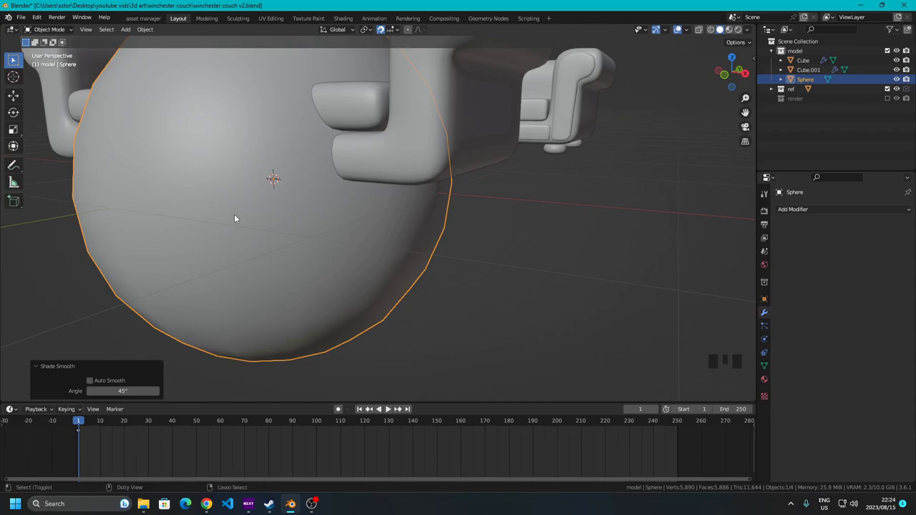
Add a Mirror modifier to the sphere mirroring on X and Y (Z left off)
{"action": "key", "text": "ctrl+shift+Left"}
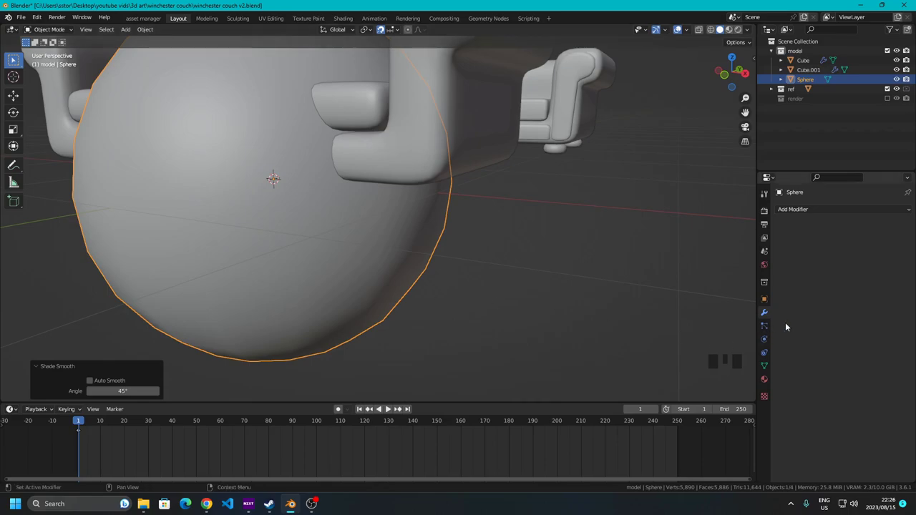
{"action": "left_click", "coordinate": [766, 316]}
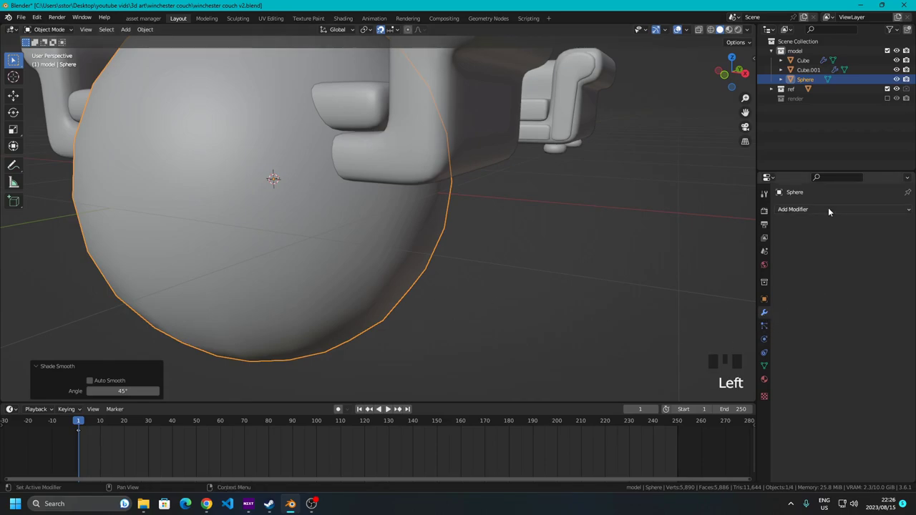
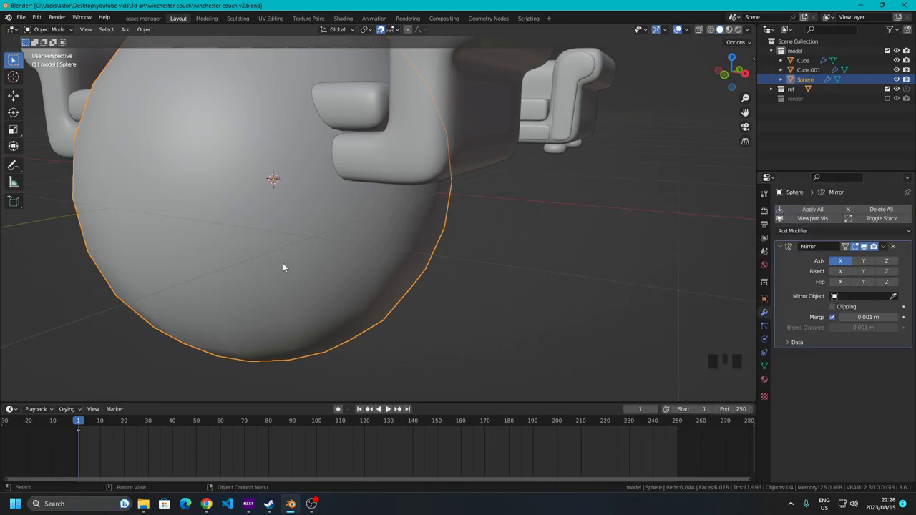
{"action": "scroll", "scroll_direction": "down", "scroll_amount": 3}
{"action": "left_click_drag", "start_coordinate": [347, 239], "coordinate": [530, 284]}
{"action": "left_click_drag", "start_coordinate": [515, 280], "coordinate": [332, 216]}
{"action": "left_click_drag", "start_coordinate": [332, 215], "coordinate": [907, 263]}
{"action": "left_click", "coordinate": [892, 262]}
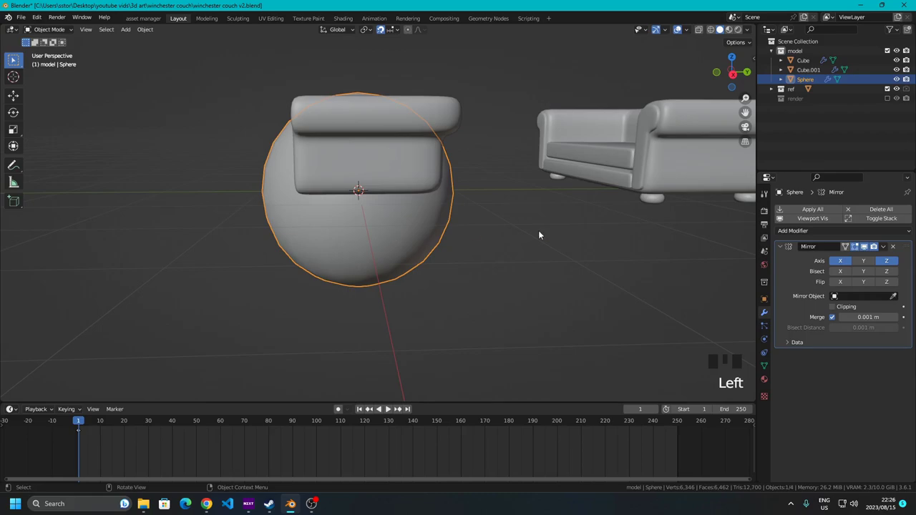
{"action": "left_click", "coordinate": [896, 262]}
{"action": "left_click", "coordinate": [864, 263]}
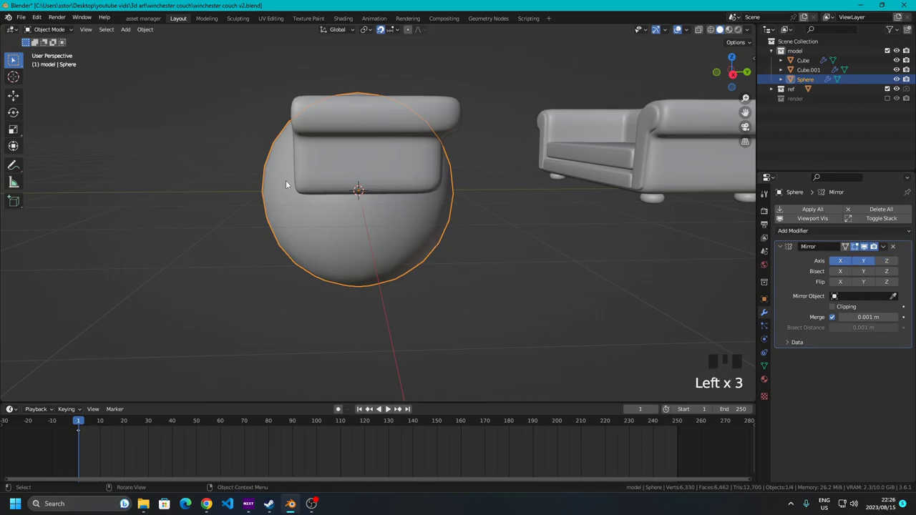
Switch to Front view, turn off snapping and reselect the sphere
{"action": "left_click_drag", "start_coordinate": [349, 191], "coordinate": [734, 77]}
{"action": "left_click", "coordinate": [733, 77]}
{"action": "scroll", "scroll_direction": "up", "scroll_amount": 3}
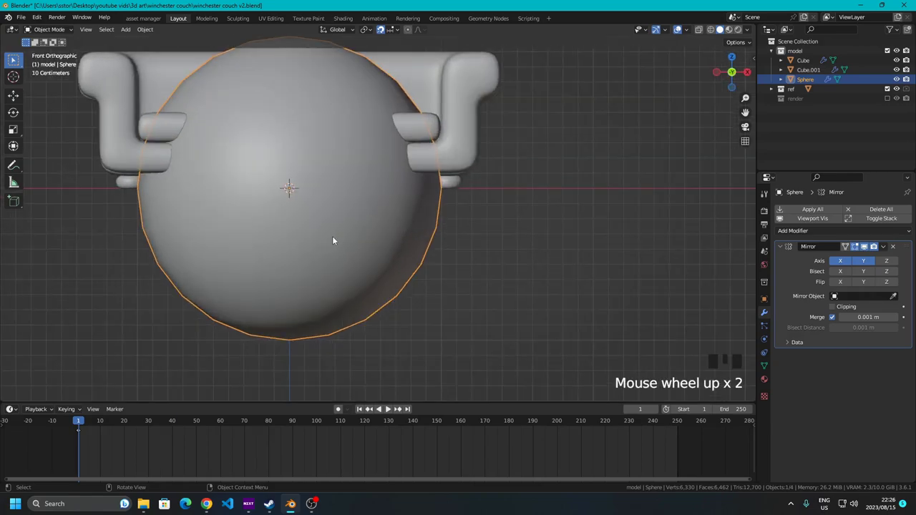
{"action": "left_click", "coordinate": [576, 259]}
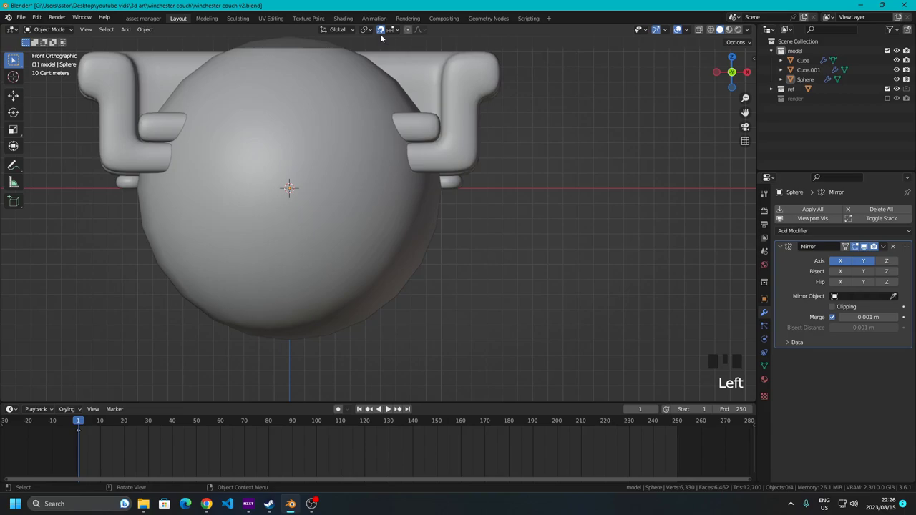
{"action": "left_click", "coordinate": [383, 32]}
{"action": "left_click", "coordinate": [333, 275]}
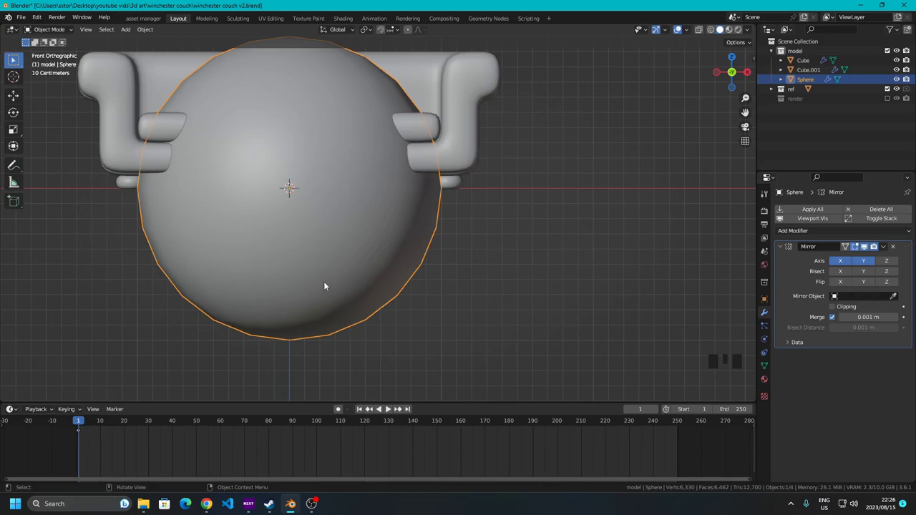
In Edit Mode shrink the sphere to foot size and move it along X and Y under the couch base
{"action": "key", "text": "Tab"}
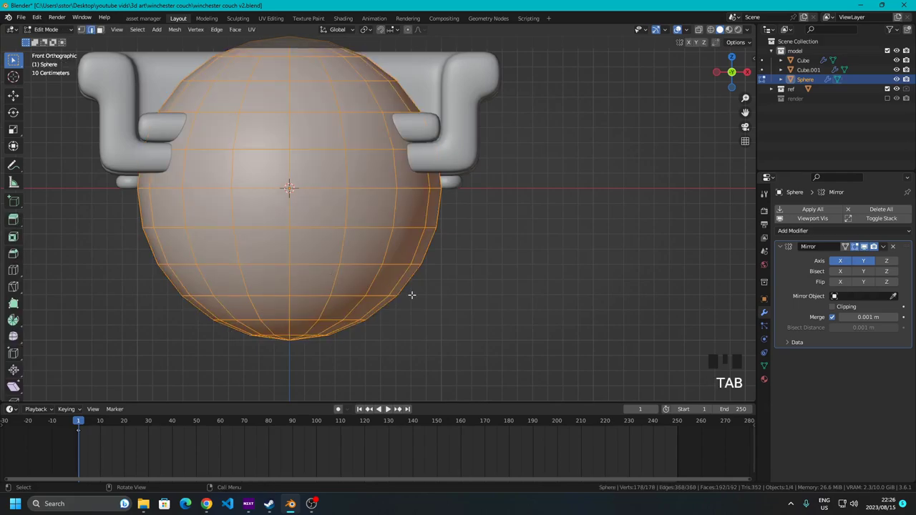
{"action": "key", "text": "s"}
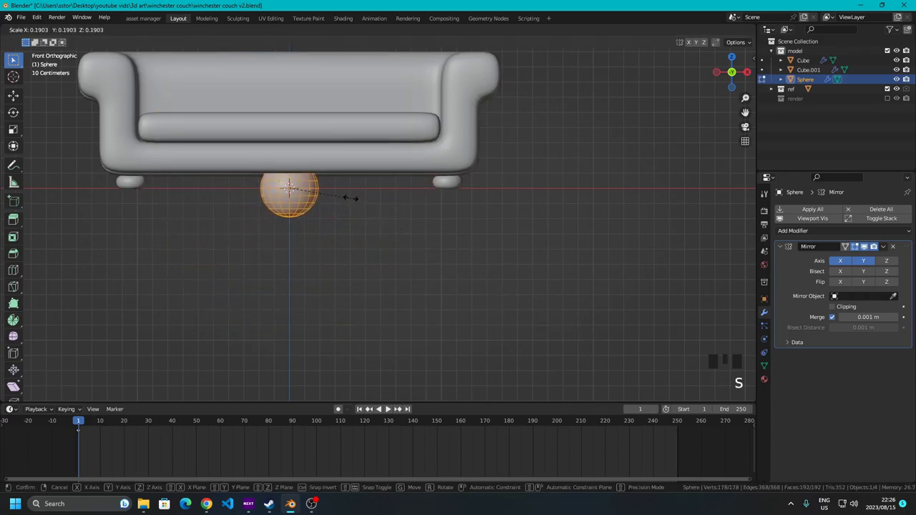
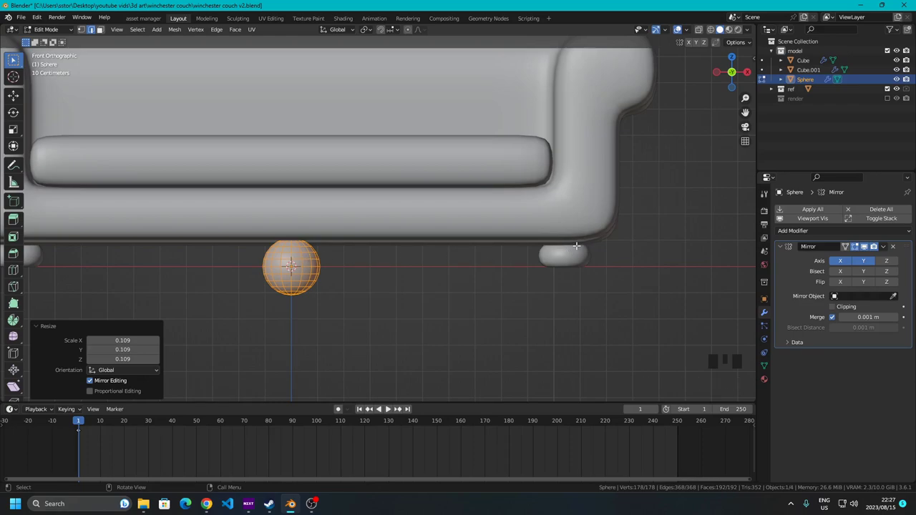
{"action": "key", "text": "g"}
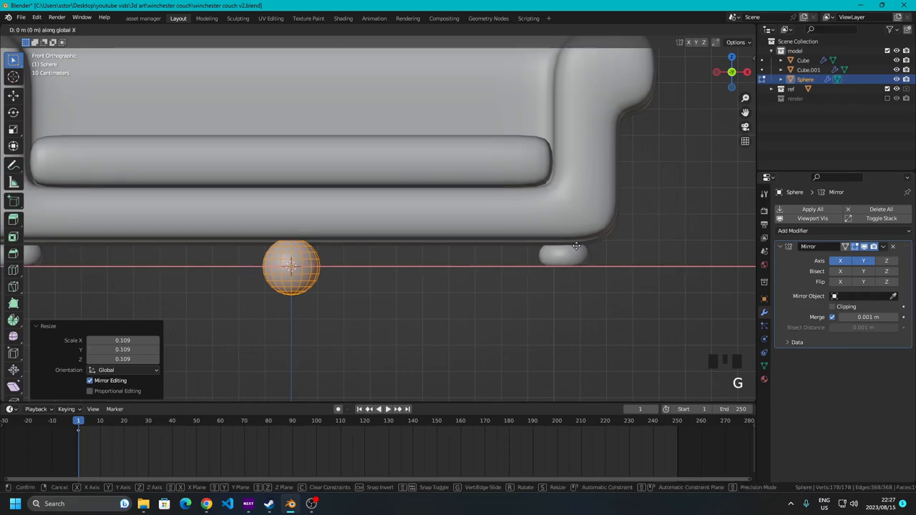
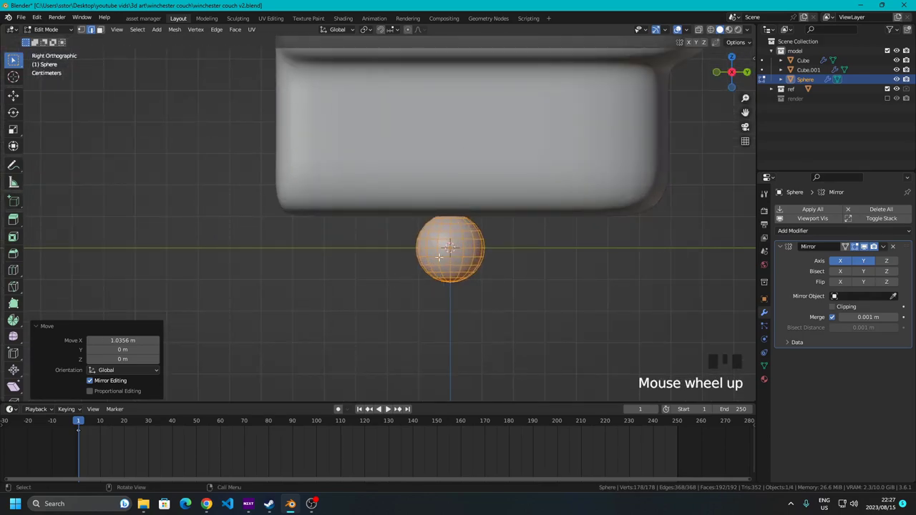
{"action": "key", "text": "g"}
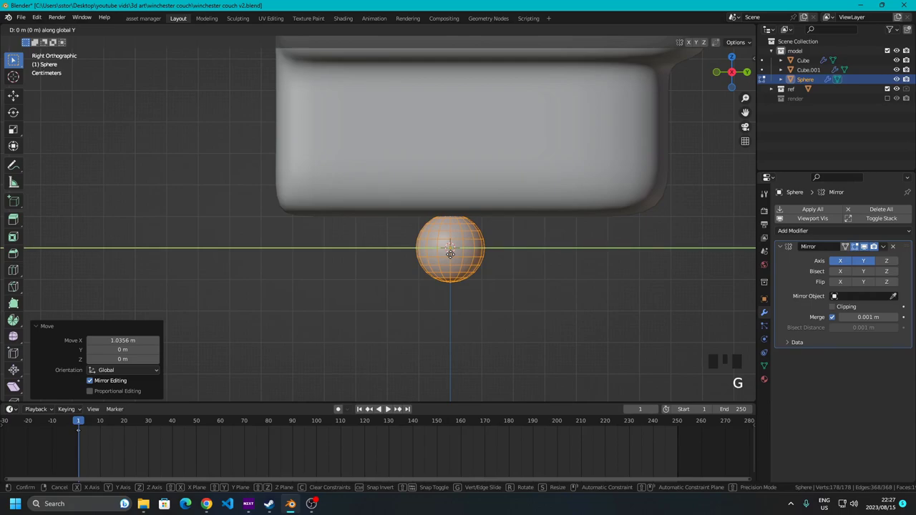
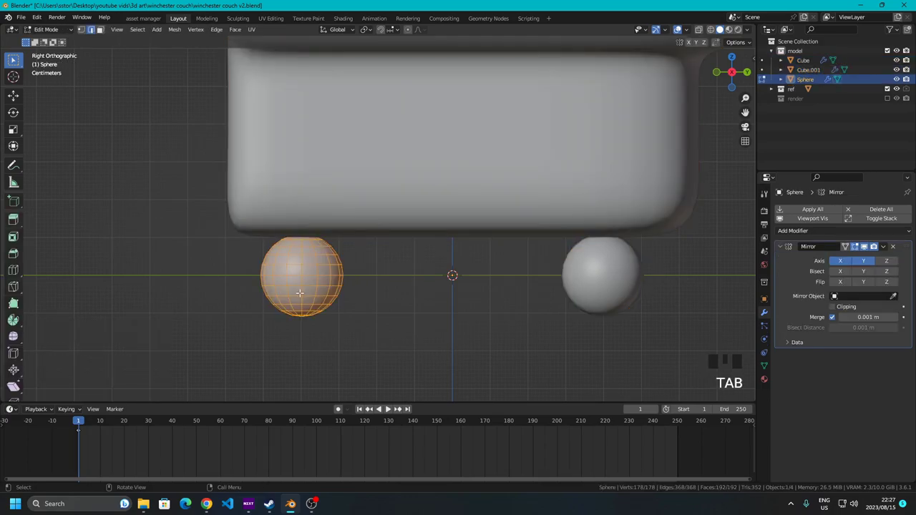
{"action": "key", "text": "g"}
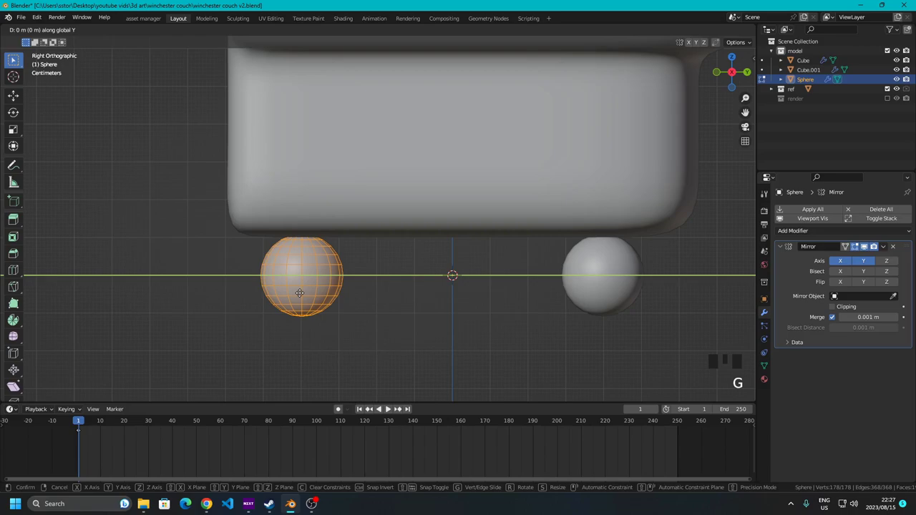
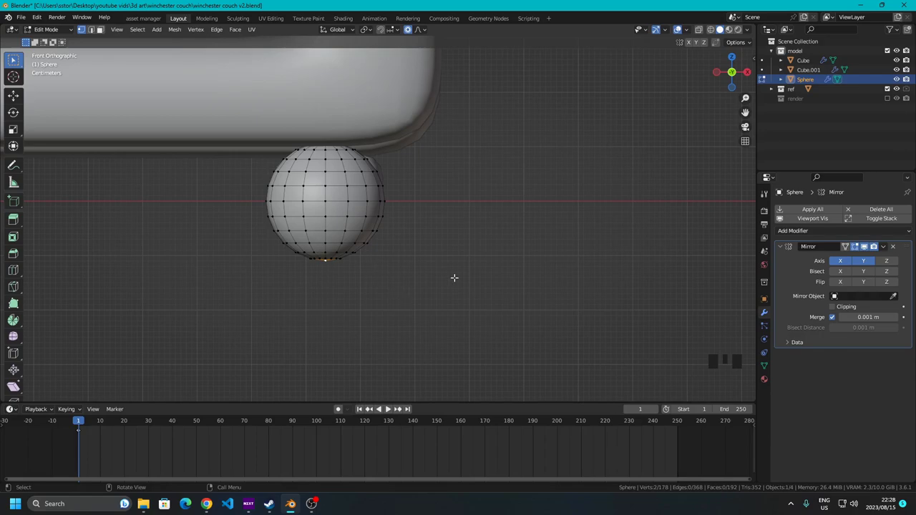
Squash the sphere along Z to about a third of its height and raise it proportionally under the couch
{"action": "key", "text": "s"}
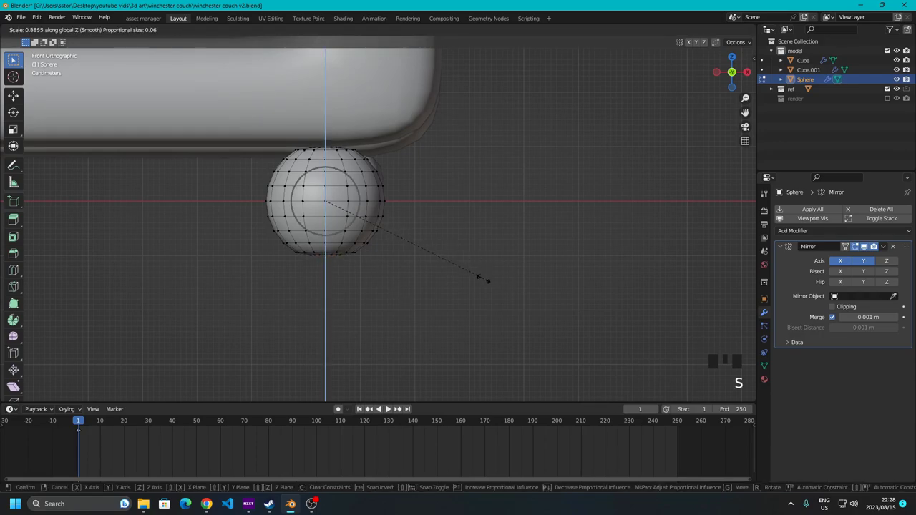
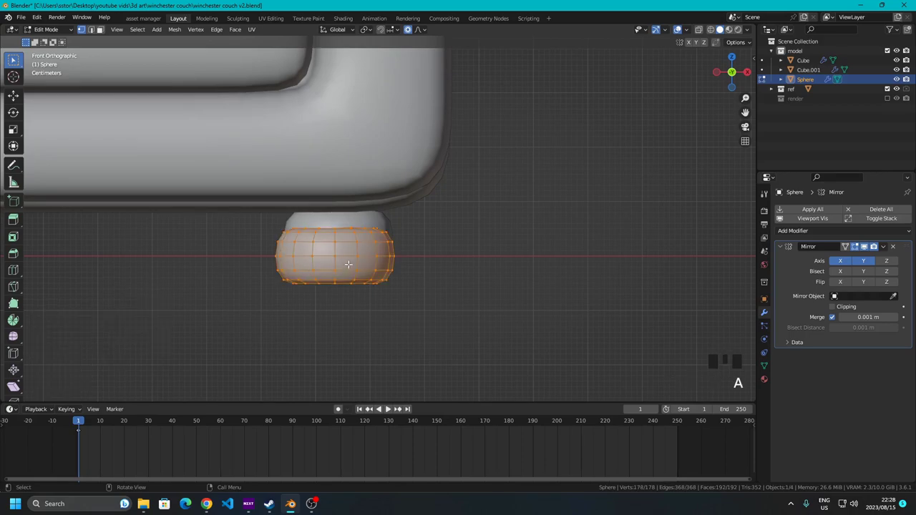
{"action": "key", "text": "g"}
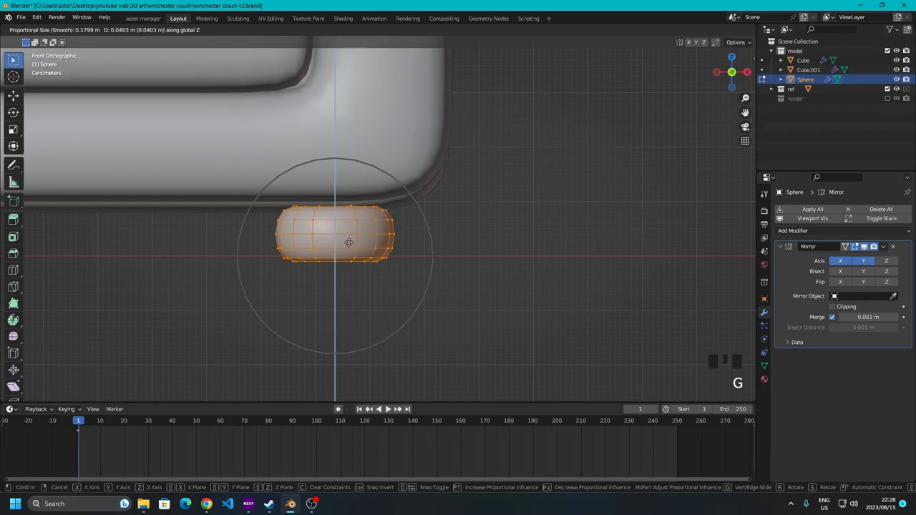
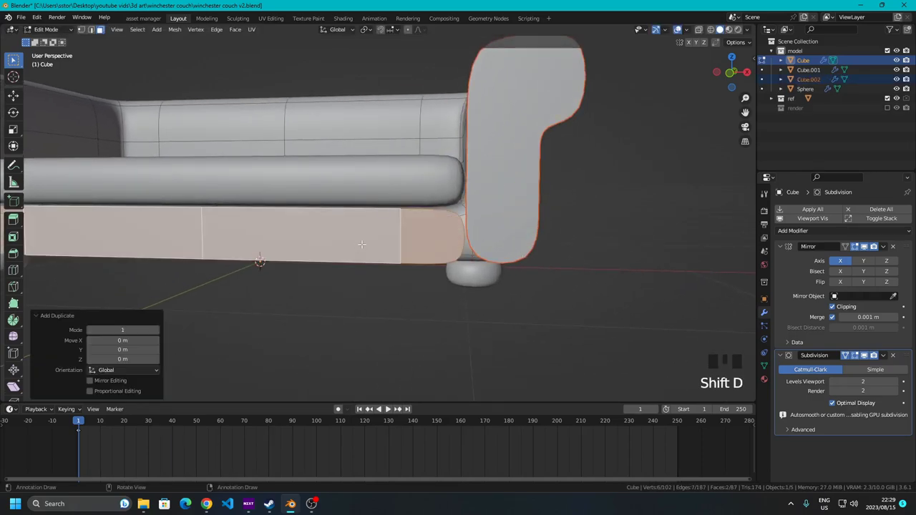
Separate the duplicated base-and-arm geometry into its own object and select spare copy Cube.002
{"action": "key", "text": "p"}
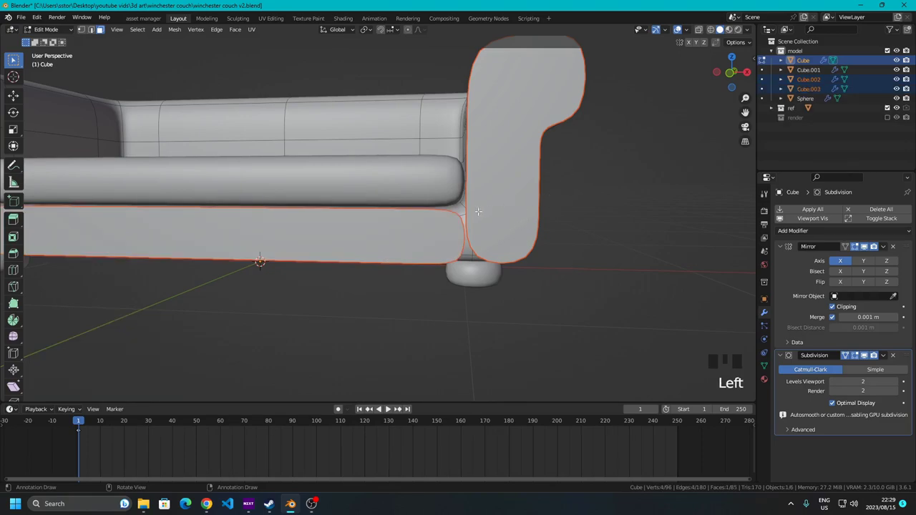
{"action": "key", "text": "Tab"}
{"action": "left_click", "coordinate": [598, 222]}
{"action": "left_click", "coordinate": [510, 241]}
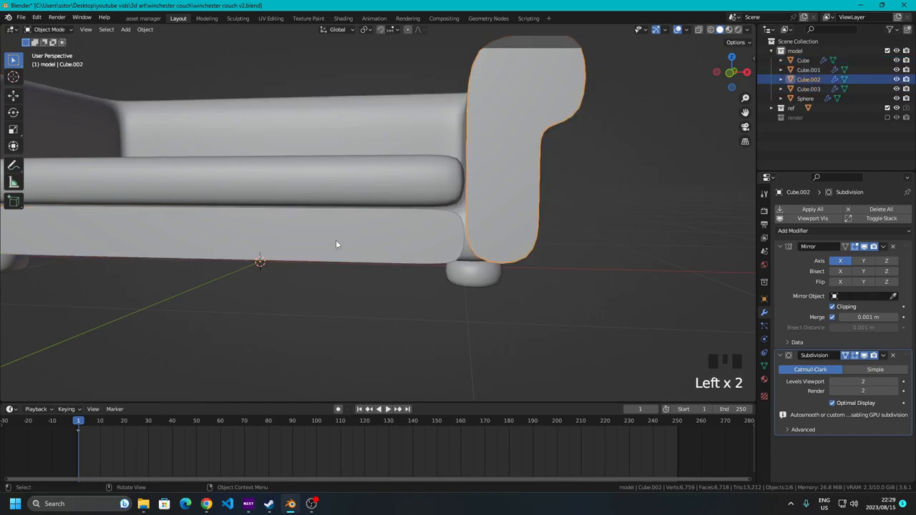
{"action": "left_click_drag", "start_coordinate": [500, 241], "coordinate": [362, 242]}
{"action": "left_click", "coordinate": [361, 242]}
{"action": "left_click_drag", "start_coordinate": [419, 249], "coordinate": [481, 222]}
{"action": "left_click_drag", "start_coordinate": [481, 222], "coordinate": [447, 256]}
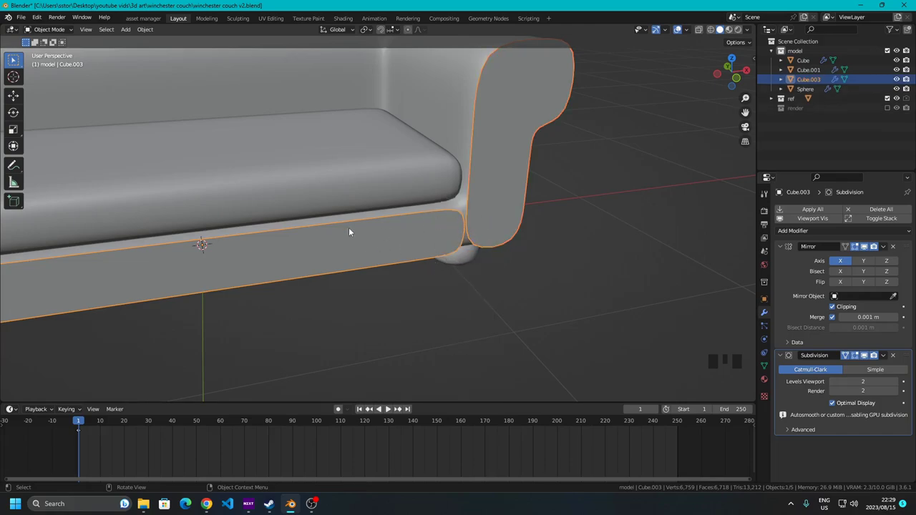
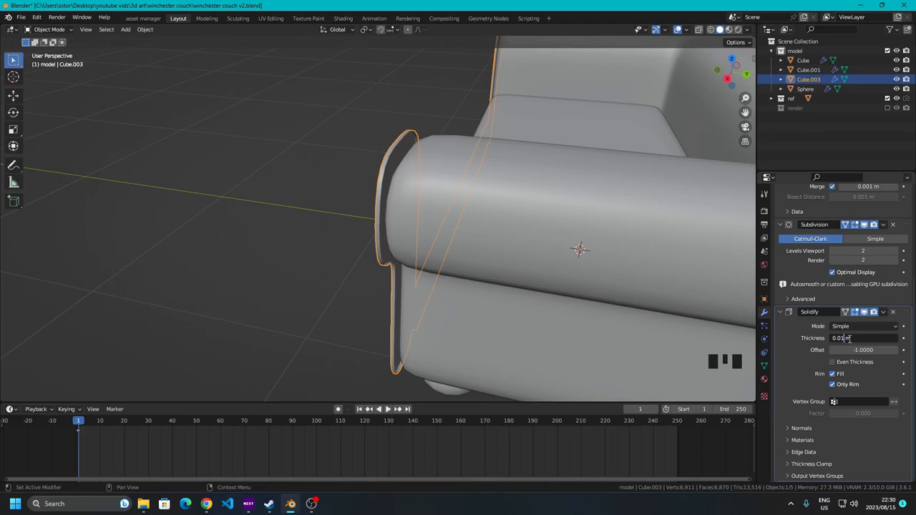
Orbit to view the armrest from the front and collapse the Solidify modifier panel
{"action": "middle_click", "coordinate": [419, 258]}
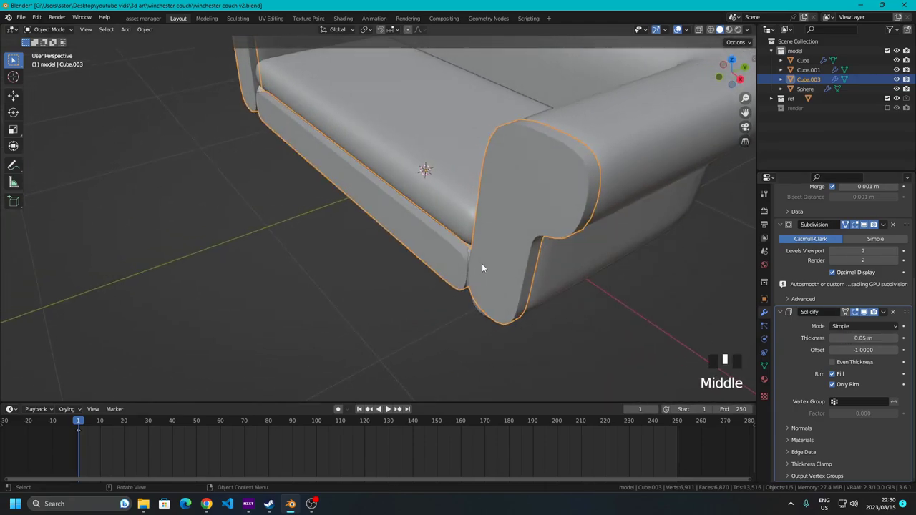
{"action": "scroll", "scroll_direction": "up", "scroll_amount": 3}
{"action": "left_click_drag", "start_coordinate": [532, 301], "coordinate": [784, 316]}
{"action": "left_click", "coordinate": [784, 316]}
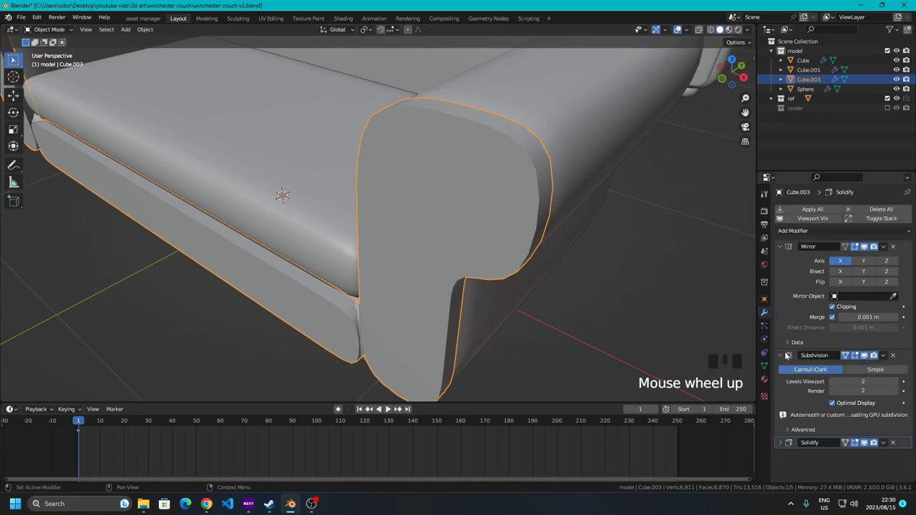
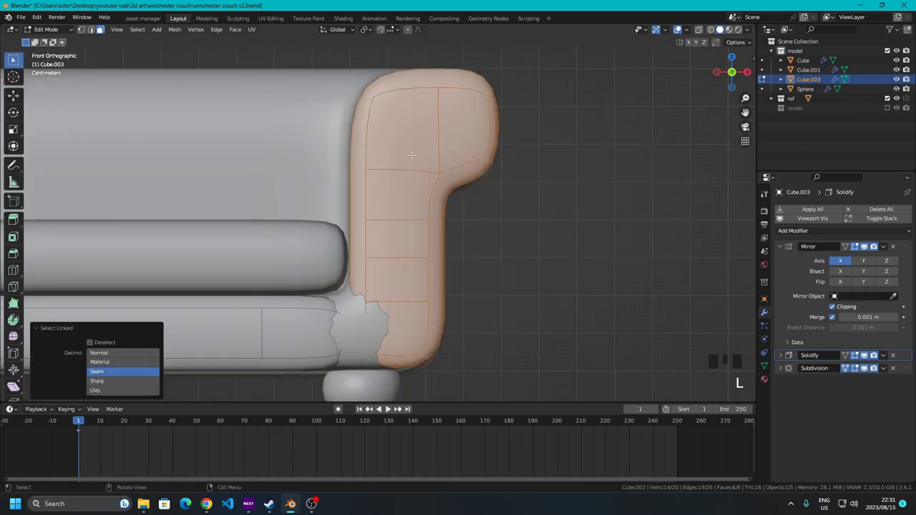
Scale the selected armrest faces and shift them slightly along X against the couch side
{"action": "key", "text": "s"}
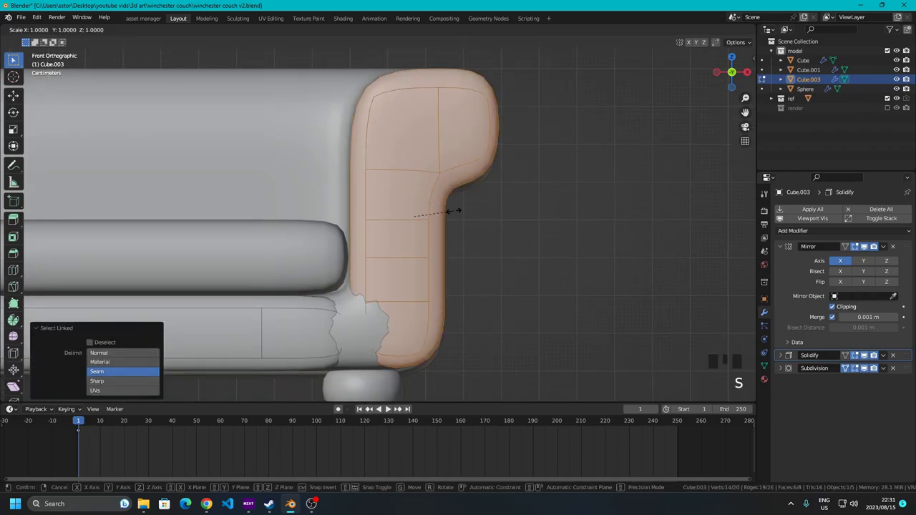
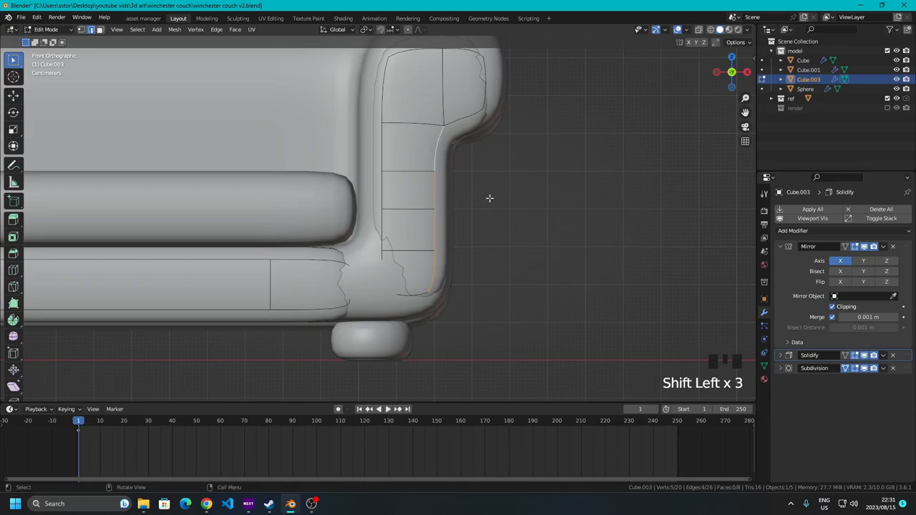
{"action": "key", "text": "g"}
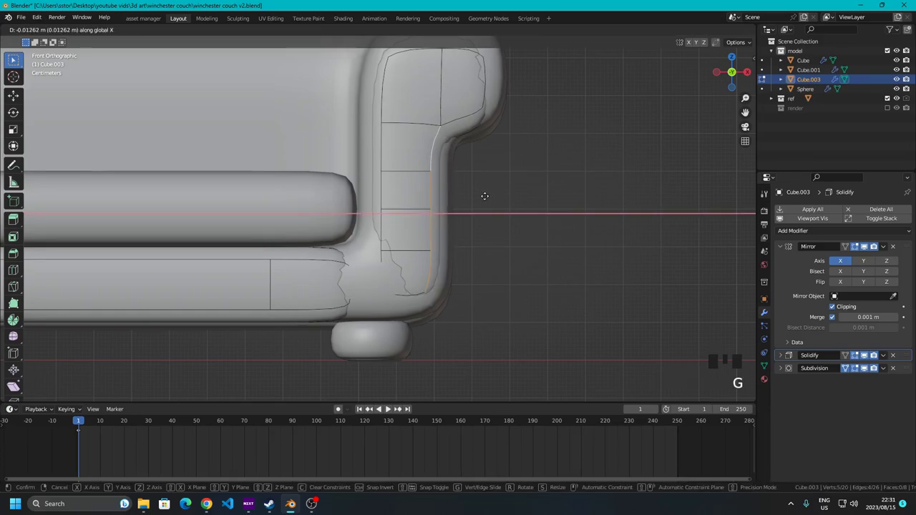
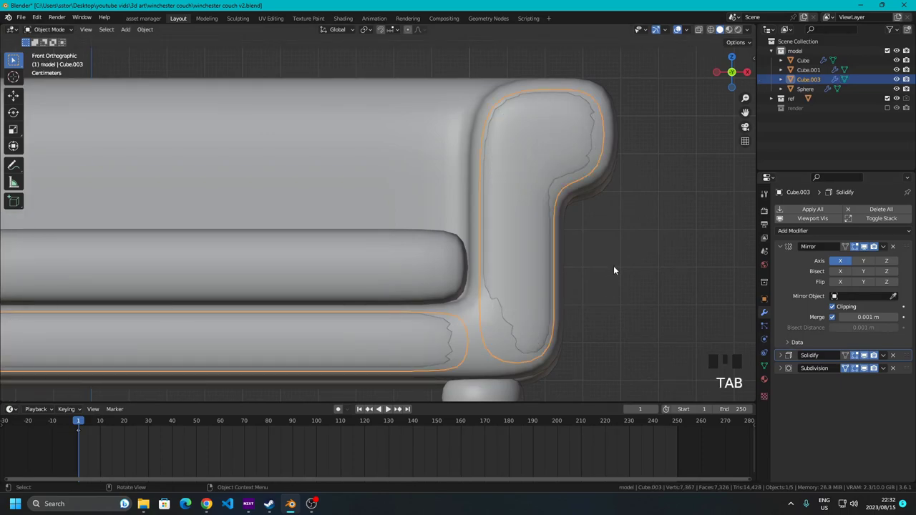
Apply the Solidify modifier to Cube.003
{"action": "left_click", "coordinate": [621, 253]}
{"action": "left_click", "coordinate": [532, 241]}
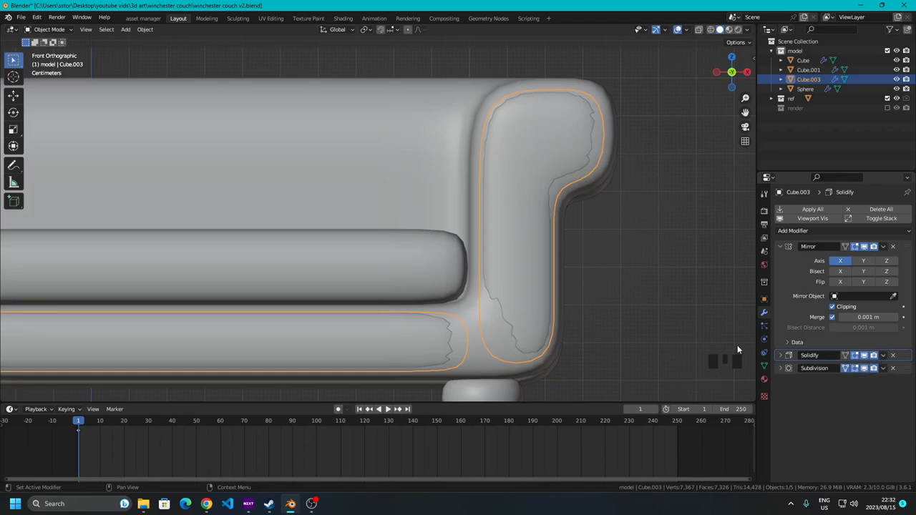
{"action": "left_click_drag", "start_coordinate": [170, 321], "coordinate": [886, 356]}
{"action": "left_click_drag", "start_coordinate": [887, 357], "coordinate": [481, 279]}
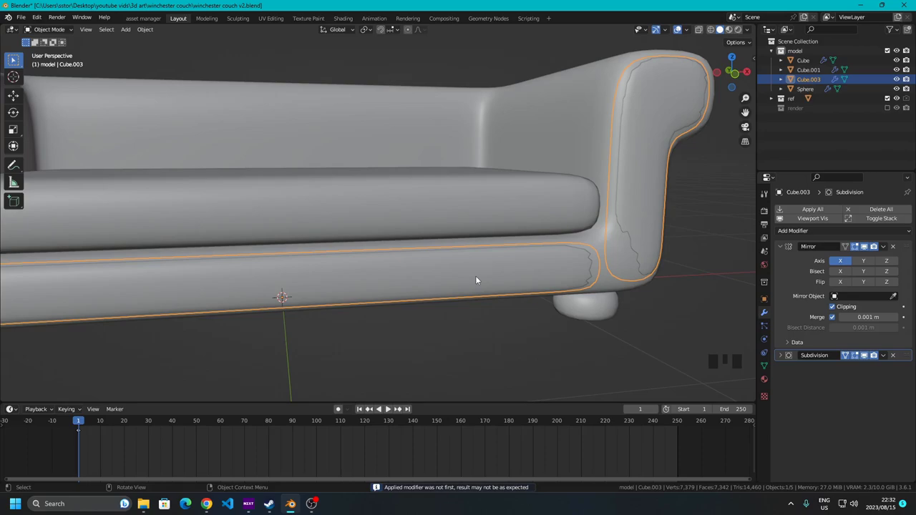
Isolate Cube.003 in local view and orbit to inspect the thickened base and inner cap face
{"action": "key", "text": "KP_Divide"}
{"action": "scroll", "scroll_direction": "up", "scroll_amount": 3}
{"action": "left_click_drag", "start_coordinate": [308, 244], "coordinate": [387, 220]}
{"action": "scroll", "scroll_direction": "up", "scroll_amount": 3}
{"action": "left_click_drag", "start_coordinate": [398, 225], "coordinate": [363, 237]}
{"action": "scroll", "scroll_direction": "down", "scroll_amount": 3}
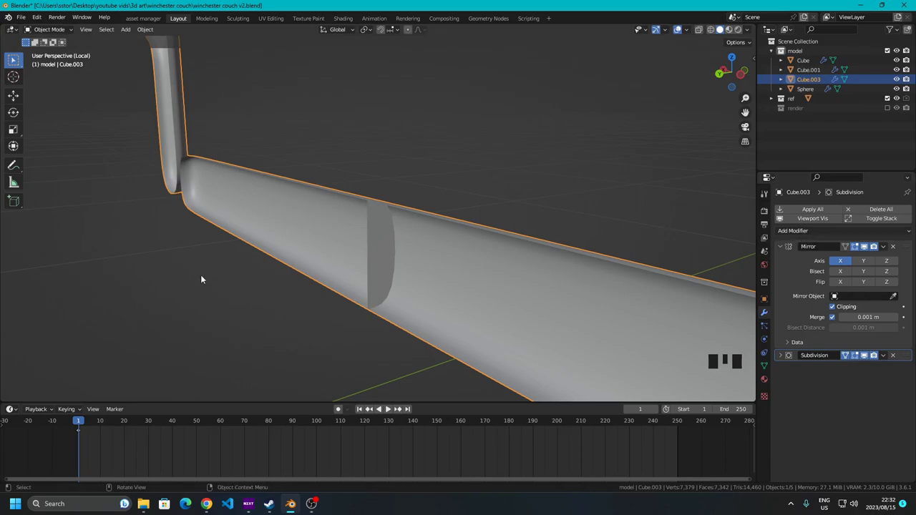
{"action": "left_click_drag", "start_coordinate": [348, 246], "coordinate": [799, 268]}
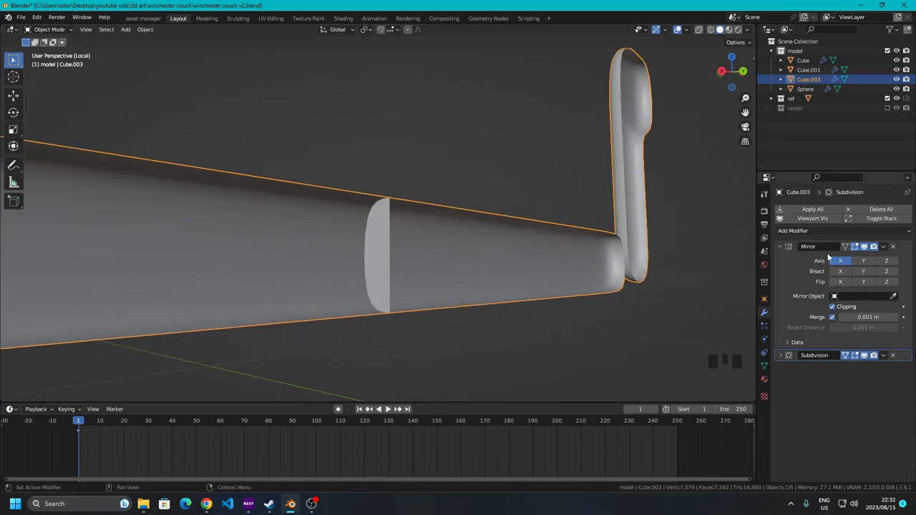
{"action": "left_click_drag", "start_coordinate": [403, 246], "coordinate": [352, 200]}
{"action": "left_click", "coordinate": [353, 199]}
Delete the stray cap face inside Cube.003's base, leaving 27 faces, and check the open end
{"action": "key", "text": "Tab"}
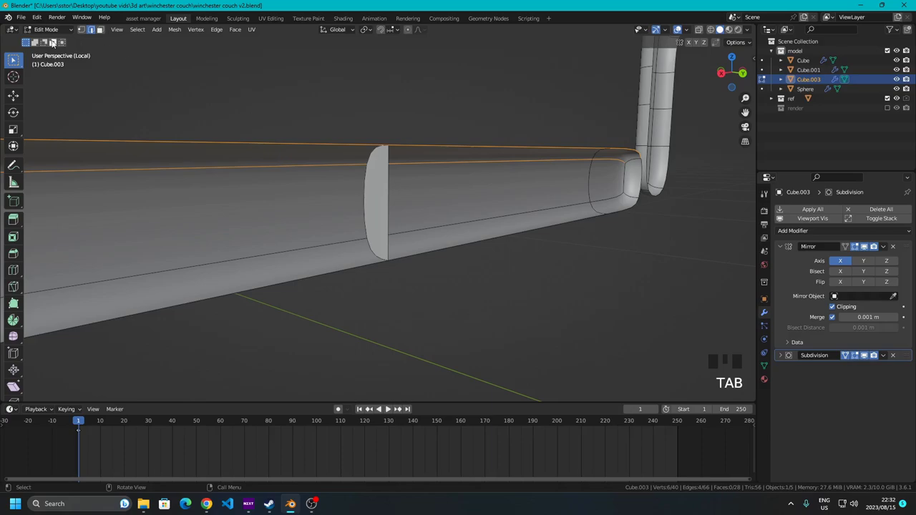
{"action": "left_click", "coordinate": [101, 29]}
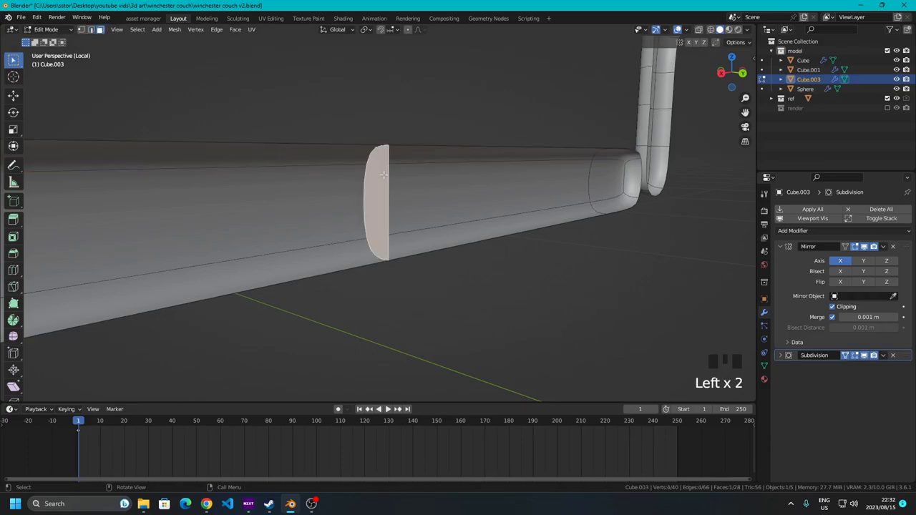
{"action": "key", "text": "Delete"}
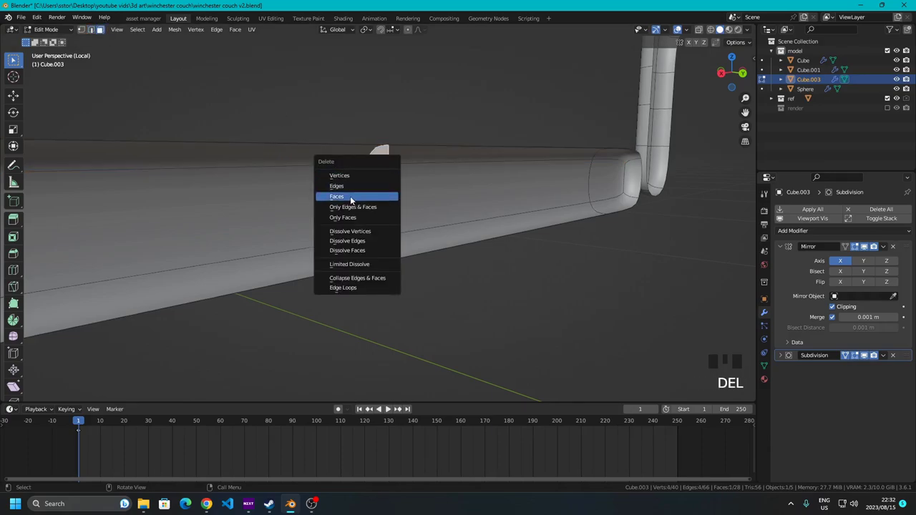
{"action": "middle_click", "coordinate": [101, 29]}
{"action": "scroll", "scroll_direction": "down", "scroll_amount": 3}
{"action": "left_click_drag", "start_coordinate": [101, 30], "coordinate": [101, 29]}
{"action": "scroll", "scroll_direction": "up", "scroll_amount": 3}
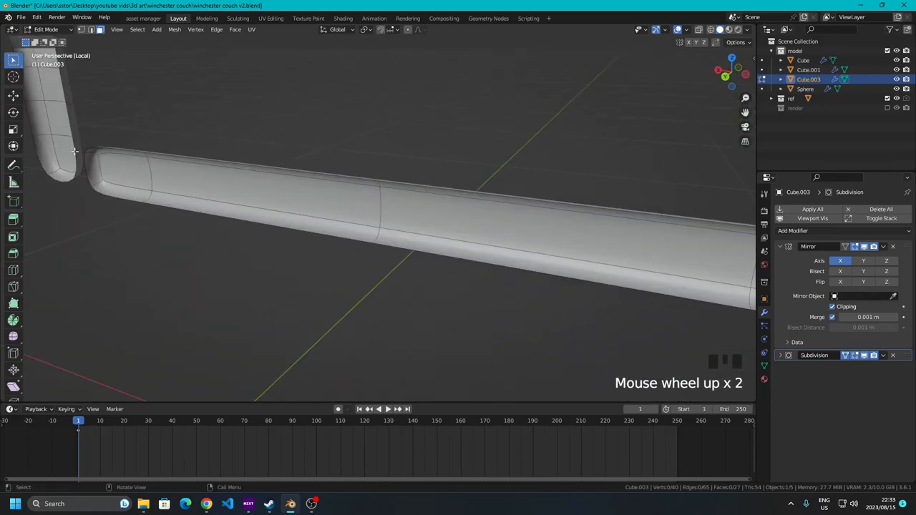
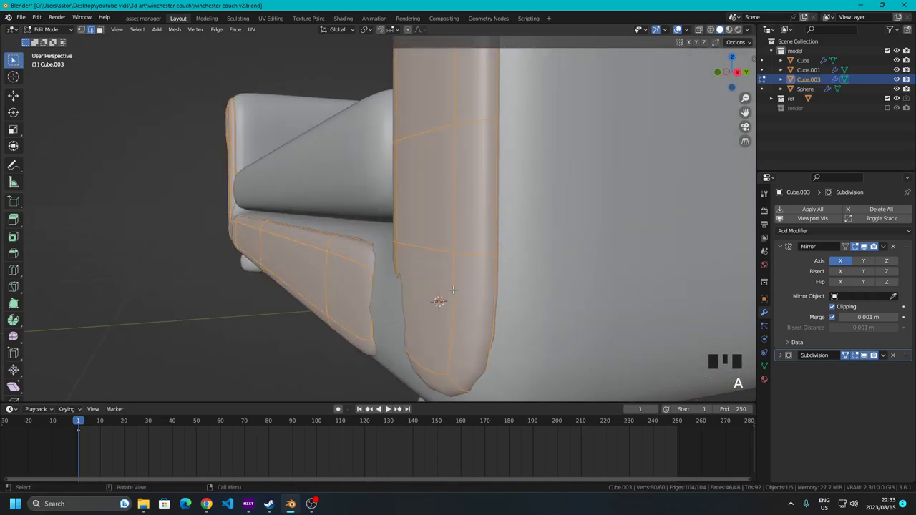
Shift the arm geometry slightly along the global Y axis to line up with the couch
{"action": "key", "text": "g"}
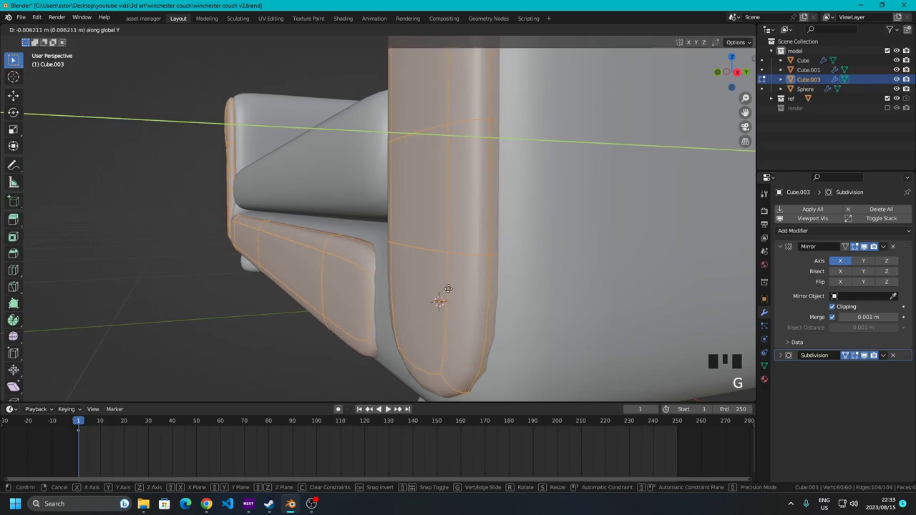
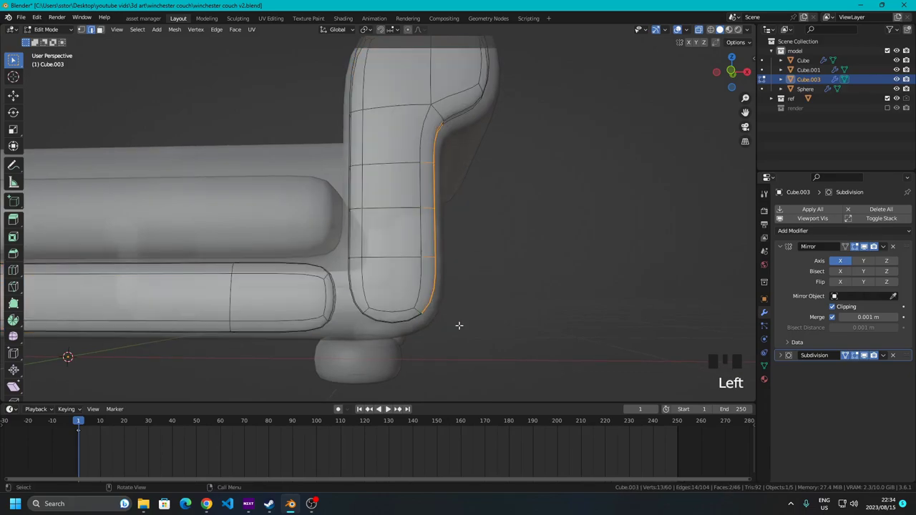
In front view, lift the arm's inner corner vertices and edge-slide one along its edge
{"action": "left_click", "coordinate": [722, 29]}
{"action": "left_click_drag", "start_coordinate": [721, 30], "coordinate": [722, 29]}
{"action": "left_click", "coordinate": [721, 30]}
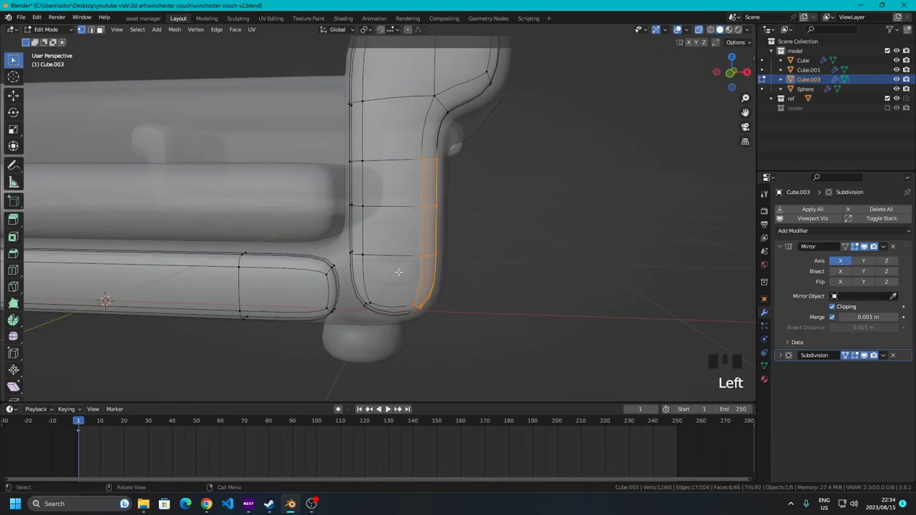
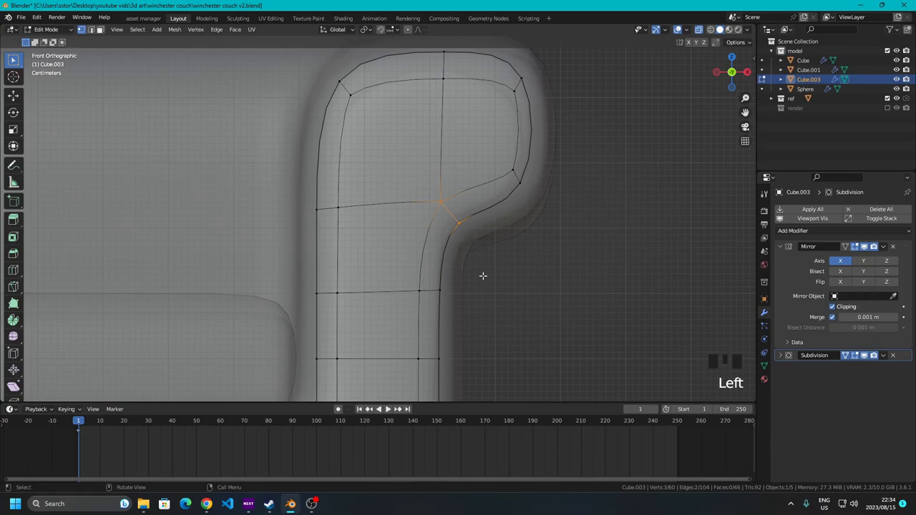
{"action": "key", "text": "g"}
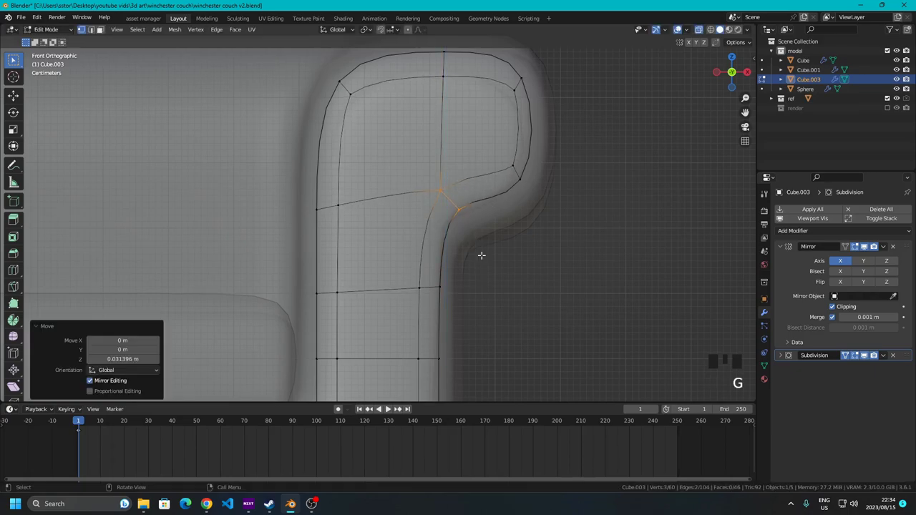
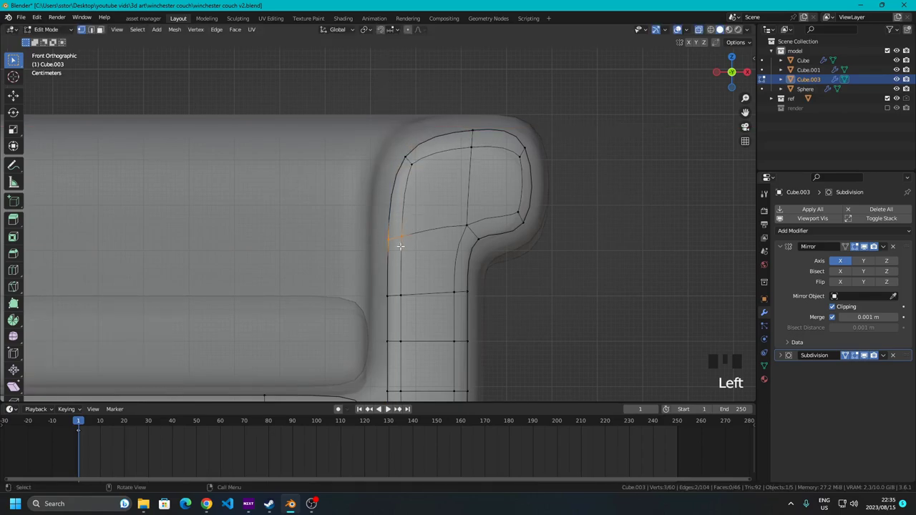
{"action": "key", "text": "g"}
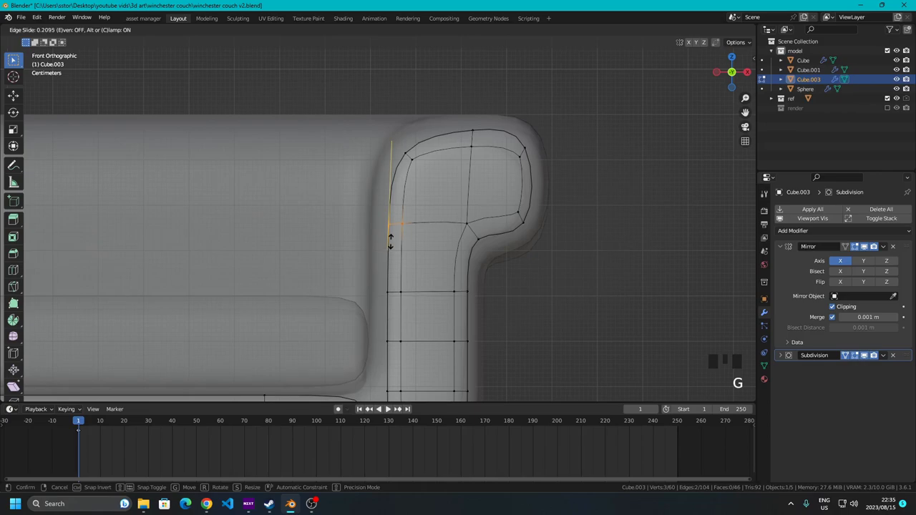
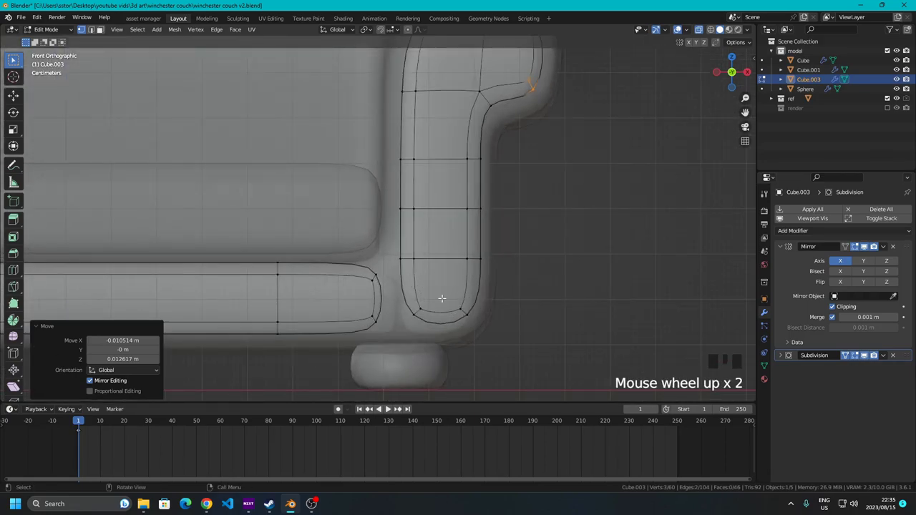
Add an edge loop near the arm's bottom and move its lower corner vertices onto the curve
{"action": "key", "text": "ctrl+r"}
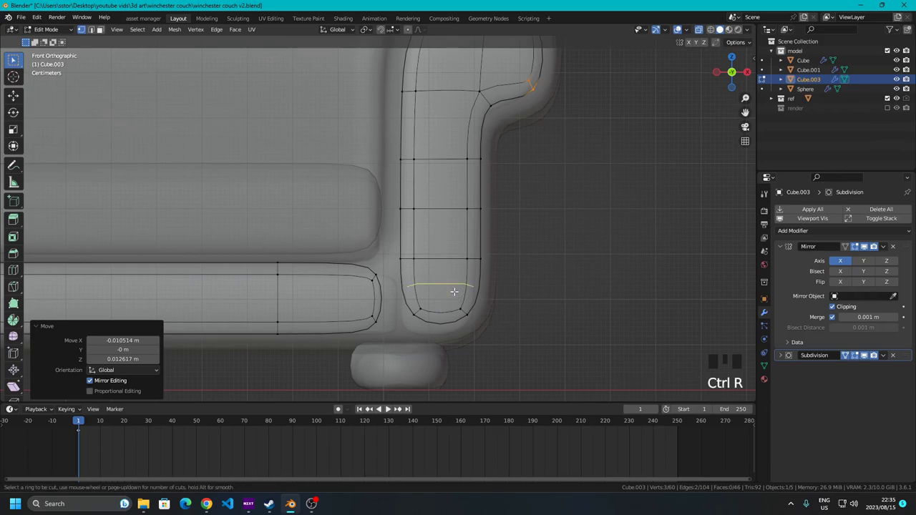
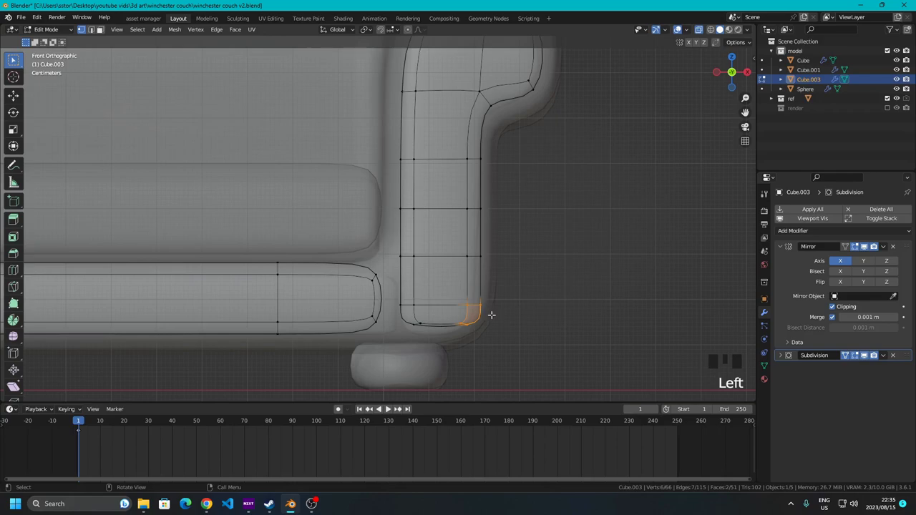
{"action": "key", "text": "g"}
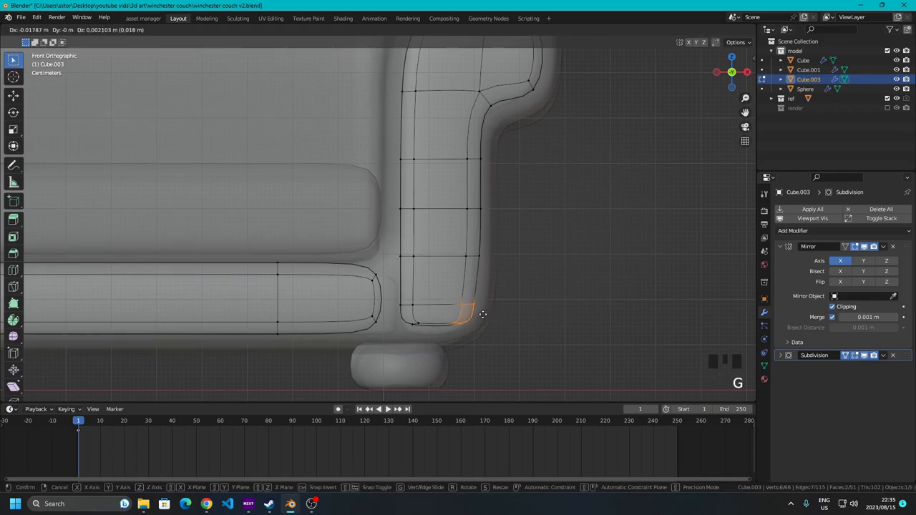
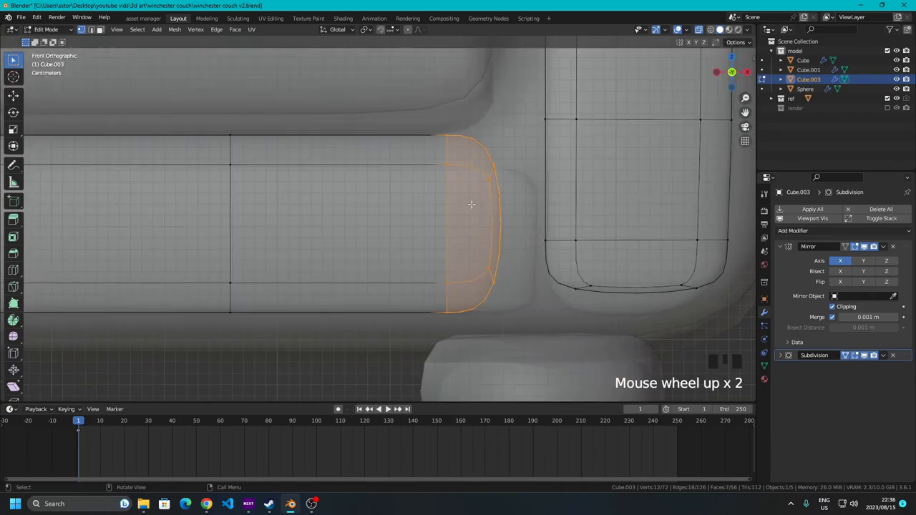
Move the seat cushion's end loop along X so its vertices sit closer to the arm
{"action": "scroll", "scroll_direction": "down", "scroll_amount": 3}
{"action": "scroll", "scroll_direction": "up", "scroll_amount": 3}
{"action": "key", "text": "g"}
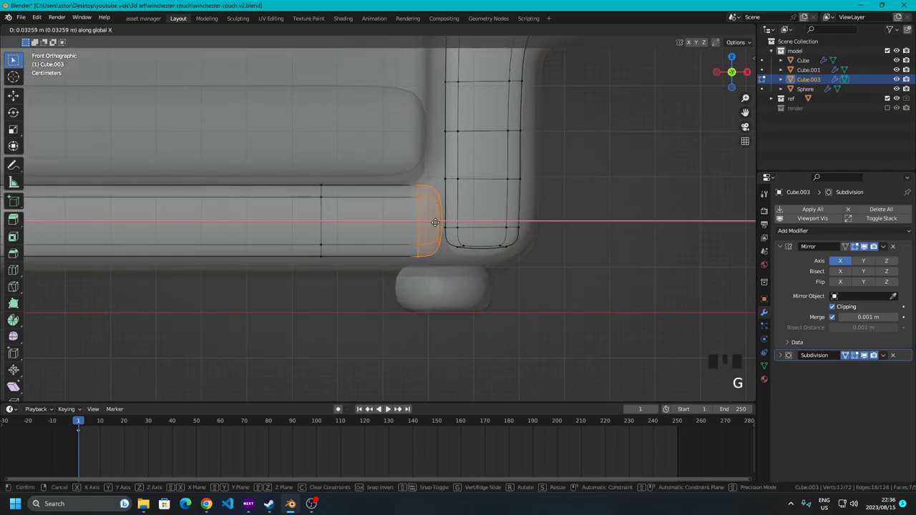
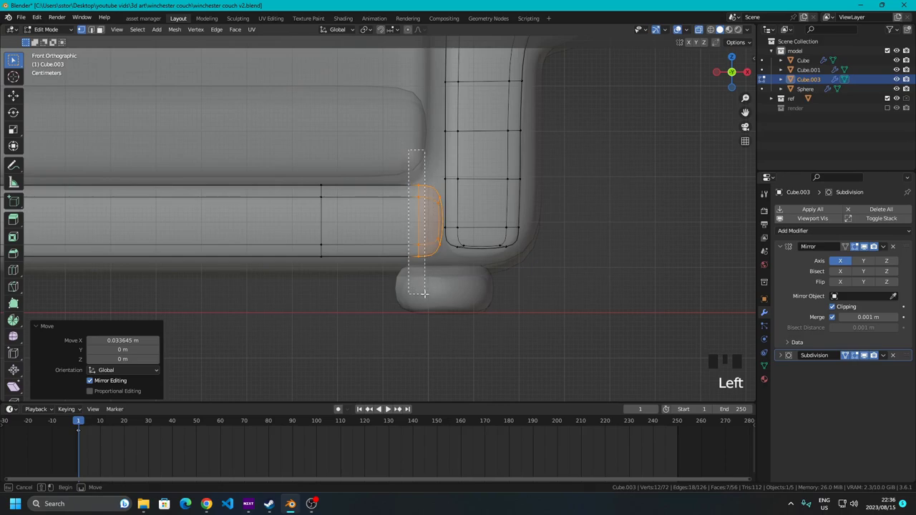
{"action": "key", "text": "g"}
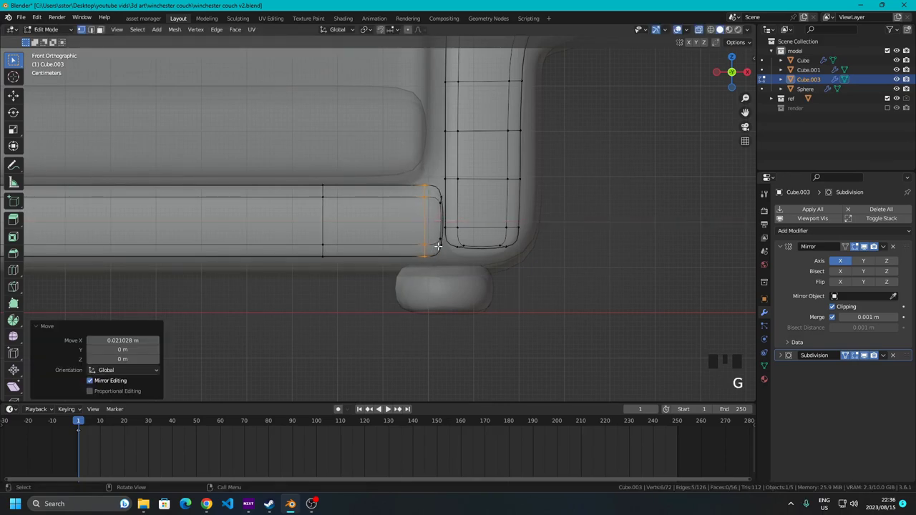
Select the arm's lower inner corner vertices and lower them along Z
{"action": "key", "text": "Tab"}
{"action": "left_click", "coordinate": [721, 30]}
{"action": "scroll", "scroll_direction": "down", "scroll_amount": 3}
{"action": "left_click", "coordinate": [722, 29]}
{"action": "left_click_drag", "start_coordinate": [721, 29], "coordinate": [703, 33]}
{"action": "left_click", "coordinate": [704, 32]}
{"action": "left_click_drag", "start_coordinate": [722, 30], "coordinate": [722, 29]}
{"action": "scroll", "scroll_direction": "up", "scroll_amount": 3}
{"action": "left_click_drag", "start_coordinate": [722, 29], "coordinate": [722, 29]}
{"action": "scroll", "scroll_direction": "up", "scroll_amount": 3}
{"action": "middle_click", "coordinate": [721, 29]}
{"action": "left_click", "coordinate": [722, 29]}
{"action": "key", "text": "Tab"}
{"action": "left_click_drag", "start_coordinate": [722, 30], "coordinate": [702, 30]}
{"action": "left_click_drag", "start_coordinate": [702, 29], "coordinate": [722, 30]}
{"action": "left_click_drag", "start_coordinate": [722, 29], "coordinate": [722, 29]}
{"action": "left_click", "coordinate": [722, 30]}
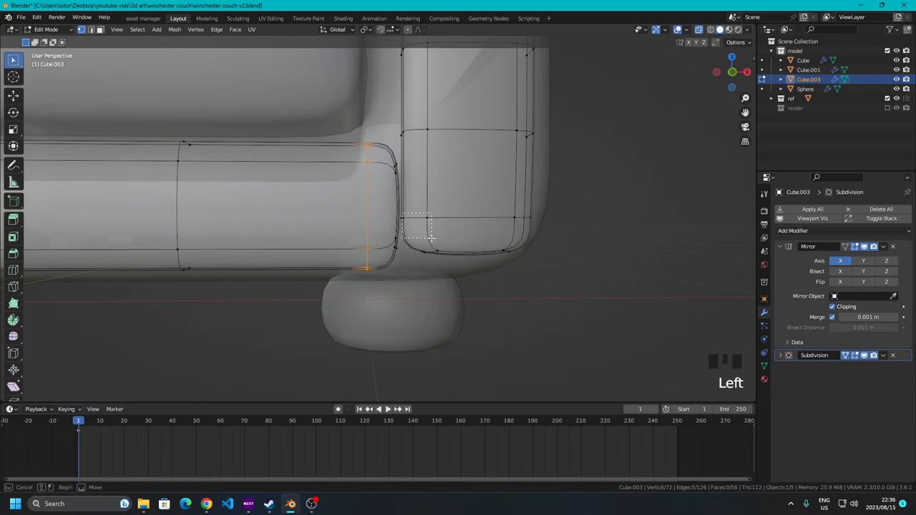
{"action": "left_click", "coordinate": [721, 29]}
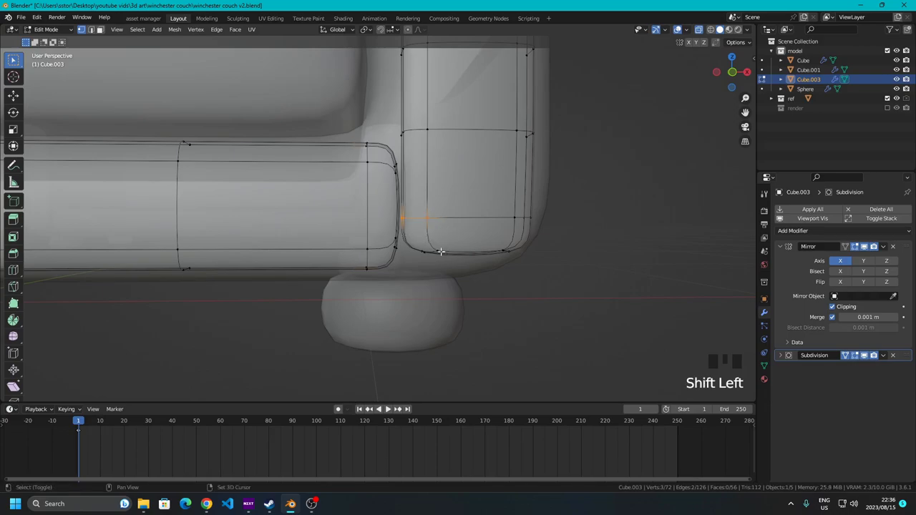
{"action": "left_click", "coordinate": [721, 30]}
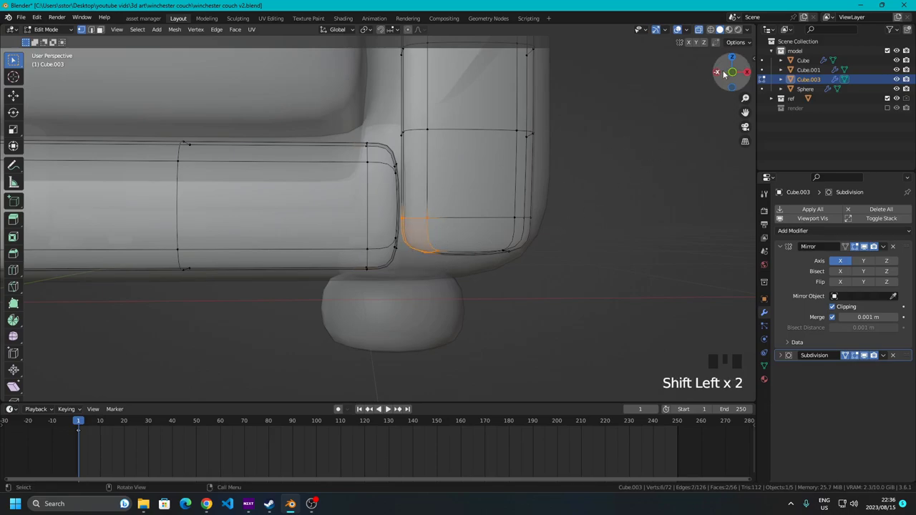
{"action": "scroll", "scroll_direction": "up", "scroll_amount": 3}
{"action": "key", "text": "g"}
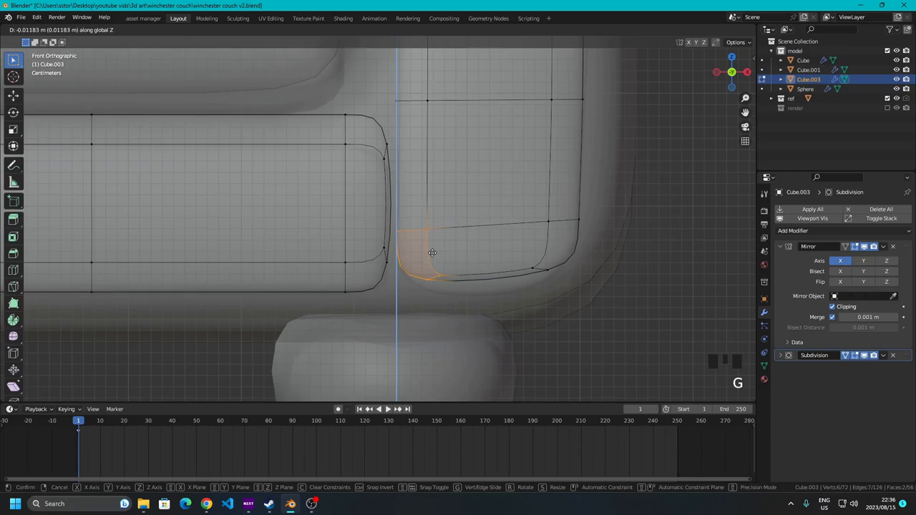
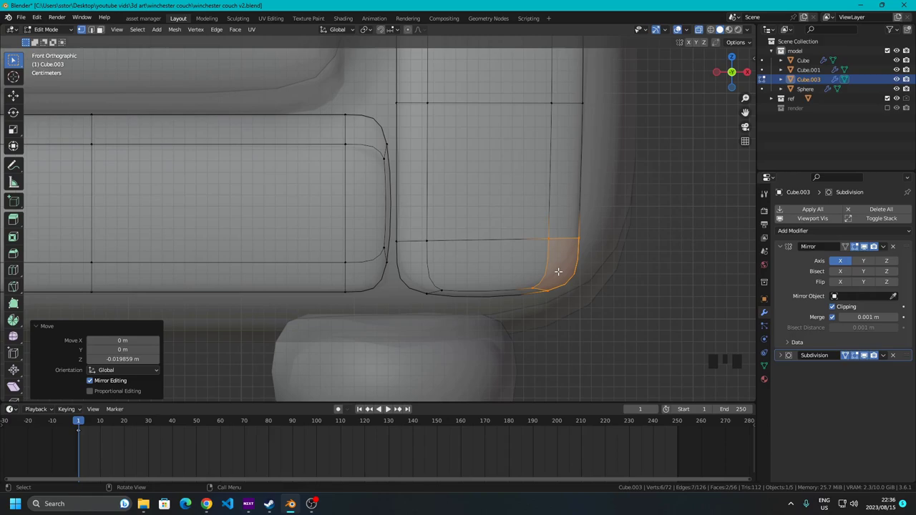
Select the couch base's bottom edge loop and raise it slightly
{"action": "key", "text": "Tab"}
{"action": "left_click", "coordinate": [680, 26]}
{"action": "scroll", "scroll_direction": "down", "scroll_amount": 3}
{"action": "left_click_drag", "start_coordinate": [699, 32], "coordinate": [565, 261]}
{"action": "left_click_drag", "start_coordinate": [564, 261], "coordinate": [299, 268]}
{"action": "scroll", "scroll_direction": "down", "scroll_amount": 3}
{"action": "left_click_drag", "start_coordinate": [329, 249], "coordinate": [403, 251]}
{"action": "scroll", "scroll_direction": "down", "scroll_amount": 3}
{"action": "left_click_drag", "start_coordinate": [367, 244], "coordinate": [375, 260]}
{"action": "scroll", "scroll_direction": "up", "scroll_amount": 3}
{"action": "left_click_drag", "start_coordinate": [364, 259], "coordinate": [405, 275]}
{"action": "scroll", "scroll_direction": "down", "scroll_amount": 3}
{"action": "left_click_drag", "start_coordinate": [434, 233], "coordinate": [429, 281]}
{"action": "scroll", "scroll_direction": "up", "scroll_amount": 3}
{"action": "left_click_drag", "start_coordinate": [416, 270], "coordinate": [396, 259]}
{"action": "scroll", "scroll_direction": "up", "scroll_amount": 3}
{"action": "left_click", "coordinate": [737, 70]}
{"action": "middle_click", "coordinate": [721, 29]}
{"action": "left_click", "coordinate": [722, 30]}
{"action": "key", "text": "Tab"}
{"action": "left_click_drag", "start_coordinate": [721, 29], "coordinate": [703, 30]}
{"action": "left_click_drag", "start_coordinate": [703, 30], "coordinate": [680, 26]}
{"action": "left_click_drag", "start_coordinate": [680, 26], "coordinate": [727, 75]}
{"action": "left_click_drag", "start_coordinate": [747, 113], "coordinate": [747, 113]}
{"action": "left_click", "coordinate": [748, 113]}
{"action": "left_click", "coordinate": [722, 30]}
{"action": "scroll", "scroll_direction": "up", "scroll_amount": 3}
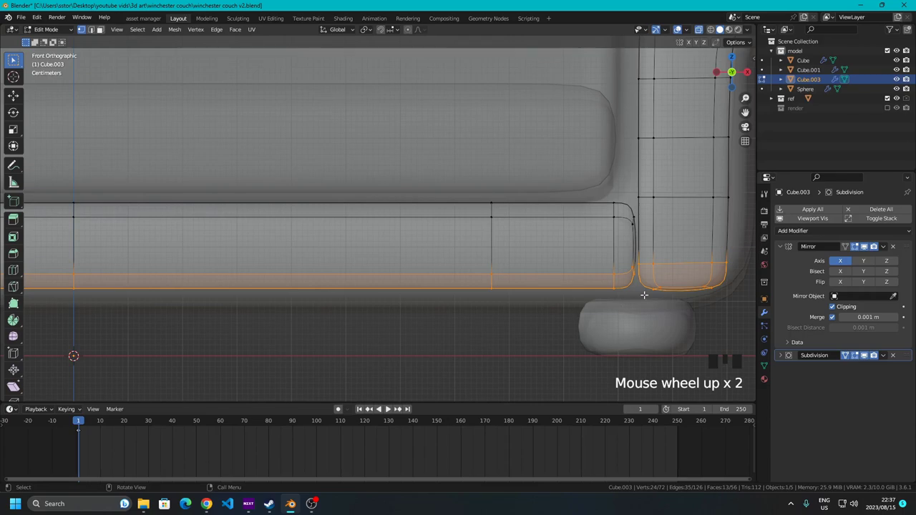
{"action": "key", "text": "g"}
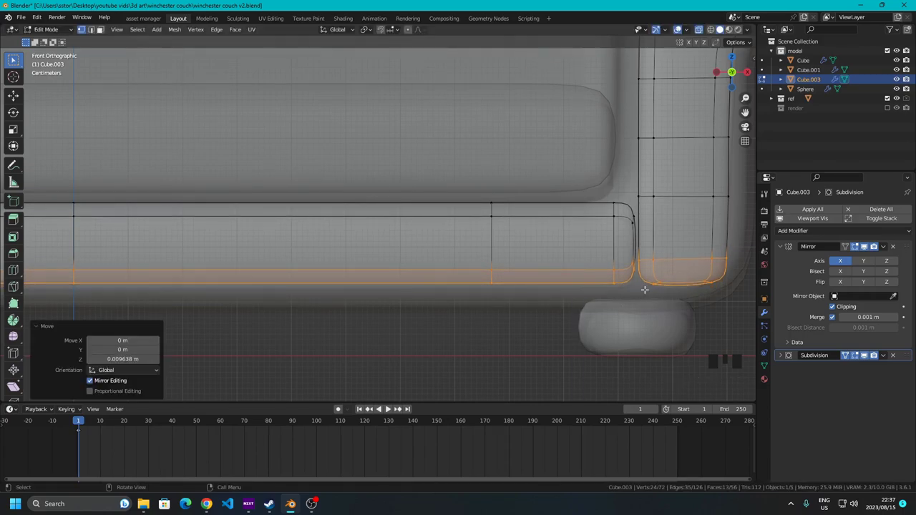
Return to Object Mode and save the whole couch as the cleaned-up mesh version
{"action": "key", "text": "Tab"}
{"action": "scroll", "scroll_direction": "down", "scroll_amount": 3}
{"action": "left_click_drag", "start_coordinate": [698, 29], "coordinate": [645, 226]}
{"action": "scroll", "scroll_direction": "up", "scroll_amount": 3}
{"action": "left_click_drag", "start_coordinate": [597, 211], "coordinate": [524, 201]}
{"action": "scroll", "scroll_direction": "down", "scroll_amount": 3}
{"action": "scroll", "scroll_direction": "up", "scroll_amount": 3}
{"action": "left_click_drag", "start_coordinate": [443, 211], "coordinate": [319, 243]}
{"action": "scroll", "scroll_direction": "down", "scroll_amount": 3}
{"action": "left_click", "coordinate": [69, 250]}
{"action": "scroll", "scroll_direction": "down", "scroll_amount": 3}
{"action": "left_click_drag", "start_coordinate": [320, 180], "coordinate": [400, 244]}
{"action": "scroll", "scroll_direction": "down", "scroll_amount": 3}
{"action": "left_click_drag", "start_coordinate": [406, 242], "coordinate": [320, 255]}
{"action": "scroll", "scroll_direction": "down", "scroll_amount": 3}
{"action": "left_click_drag", "start_coordinate": [312, 252], "coordinate": [435, 297]}
{"action": "scroll", "scroll_direction": "up", "scroll_amount": 3}
{"action": "left_click_drag", "start_coordinate": [450, 314], "coordinate": [437, 265]}
{"action": "key", "text": "ctrl+shift+Up"}
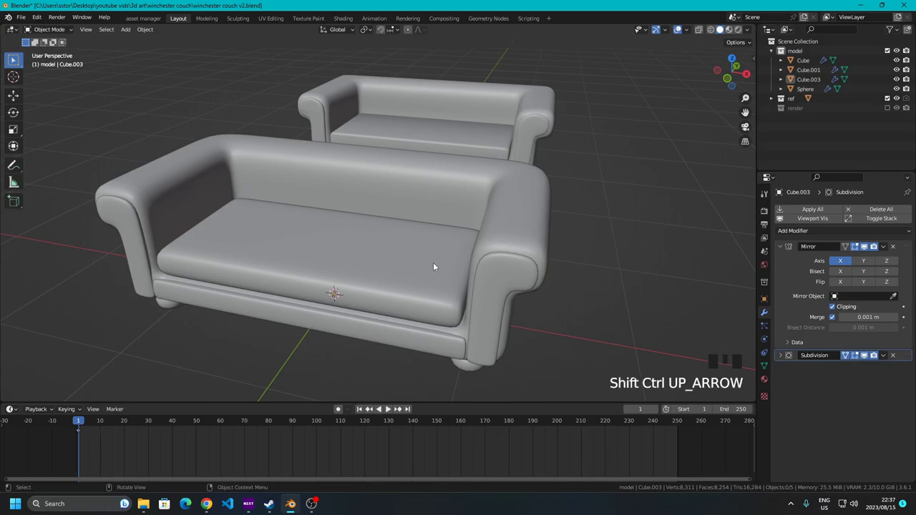
{"action": "key", "text": "ctrl+shift+Down"}
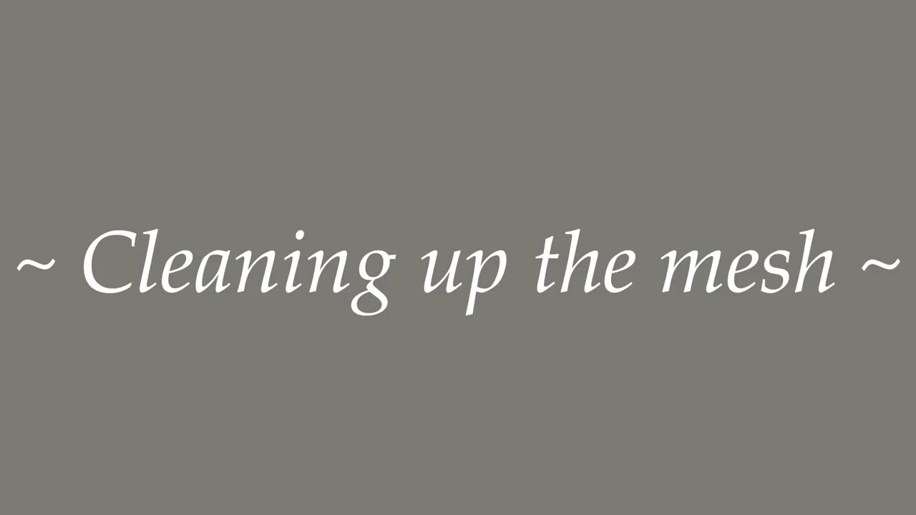
{"action": "key", "text": "ctrl+shift+Up"}
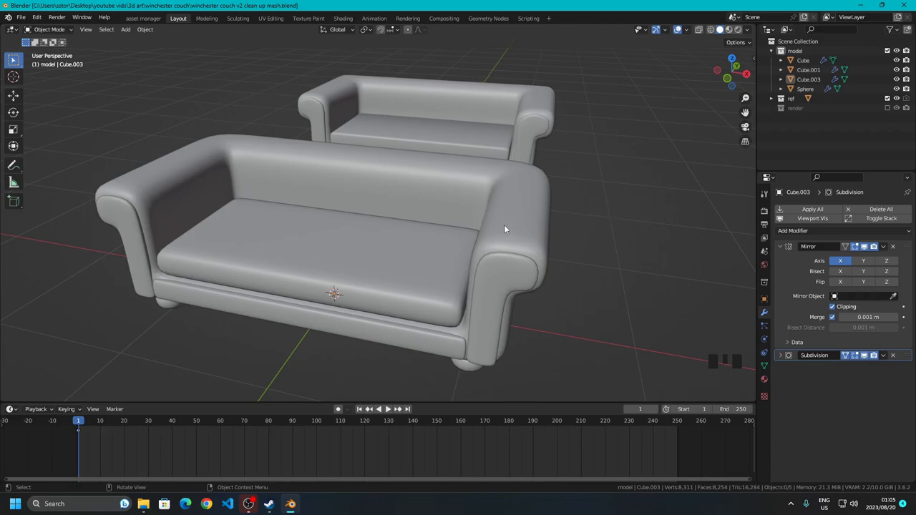
Select the back-and-arms shell Cube and isolate it in Local View
{"action": "left_click", "coordinate": [517, 235]}
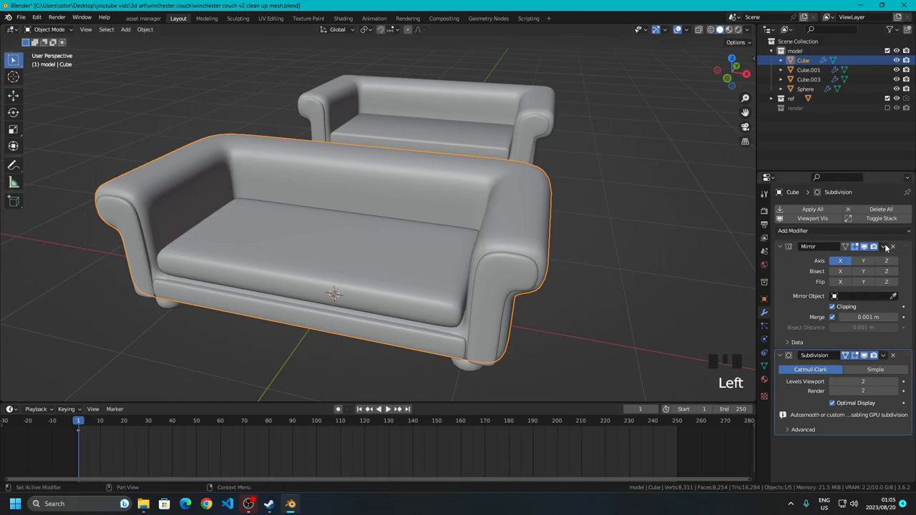
{"action": "left_click_drag", "start_coordinate": [887, 361], "coordinate": [378, 263]}
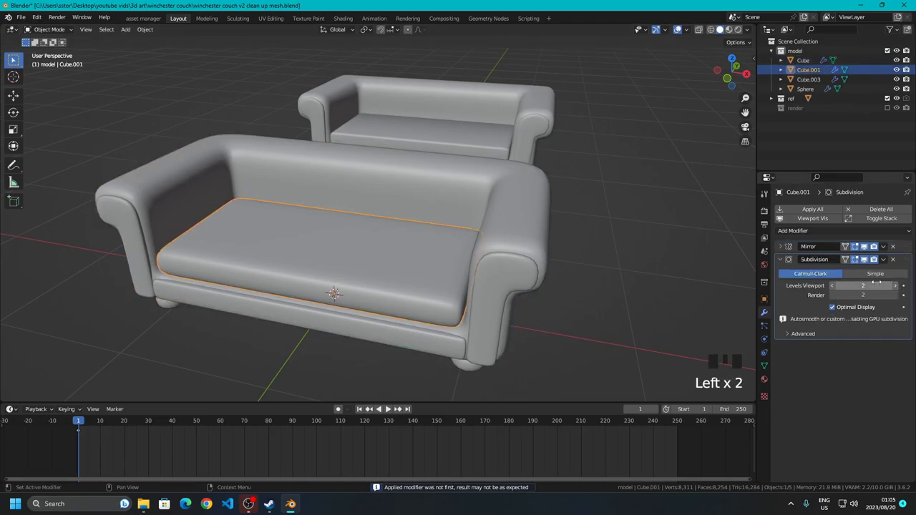
{"action": "left_click_drag", "start_coordinate": [884, 263], "coordinate": [477, 341]}
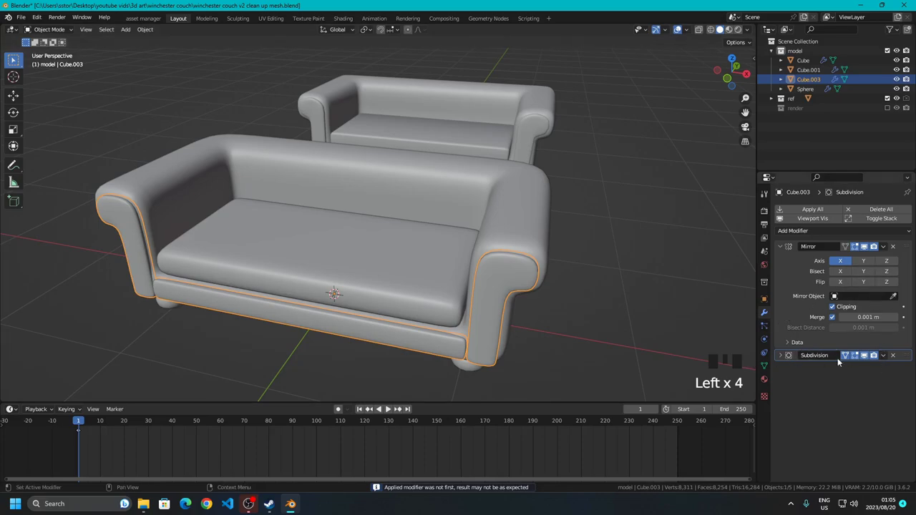
{"action": "left_click_drag", "start_coordinate": [886, 359], "coordinate": [523, 216]}
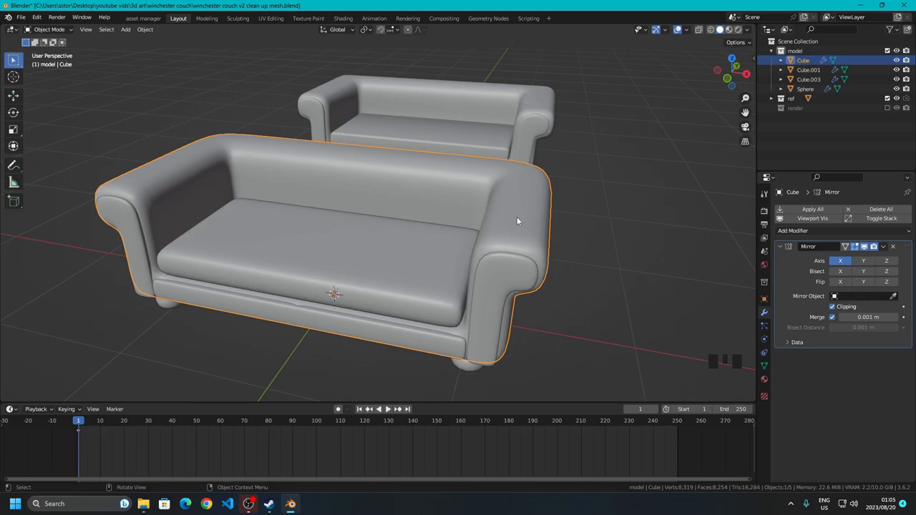
{"action": "key", "text": "KP_Divide"}
{"action": "scroll", "scroll_direction": "up", "scroll_amount": 3}
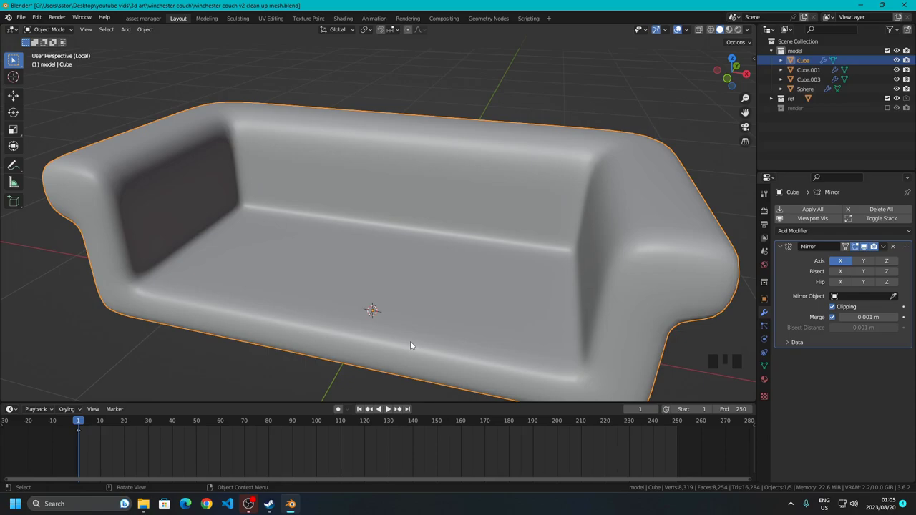
Toggle Local View repeatedly, ending with the back-and-arms shell isolated again
{"action": "key", "text": "/"}
{"action": "key", "text": "/"}
{"action": "key", "text": "/"}
{"action": "key", "text": "/"}
{"action": "key", "text": "/"}
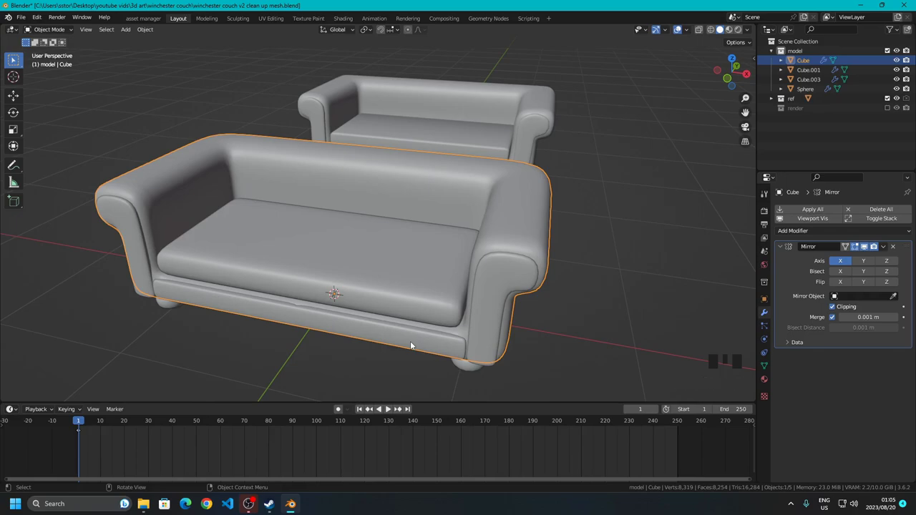
{"action": "key", "text": "/"}
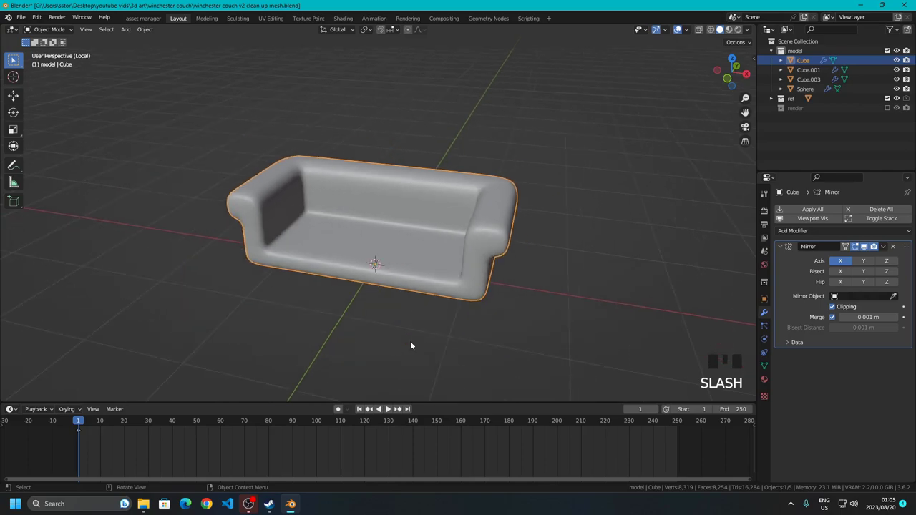
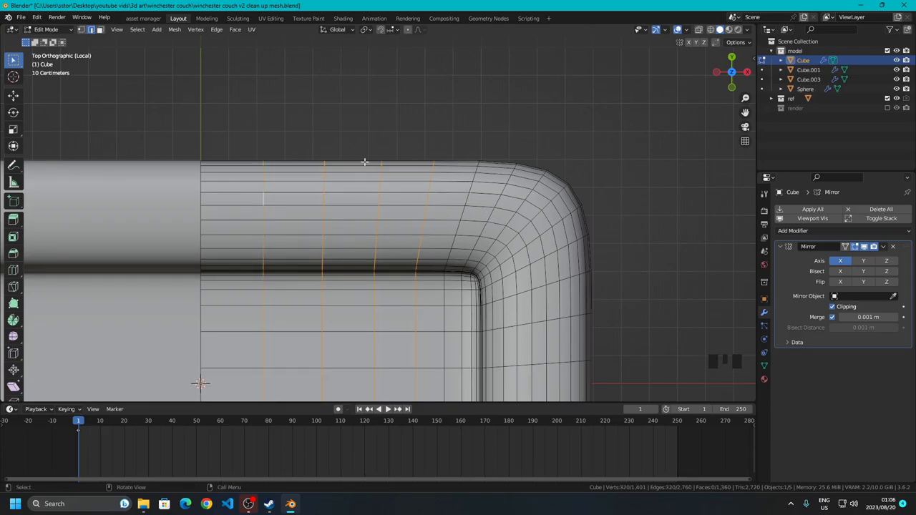
Dissolve the redundant vertical, horizontal and arm edge loops, reducing Cube to 584 faces
{"action": "key", "text": "x"}
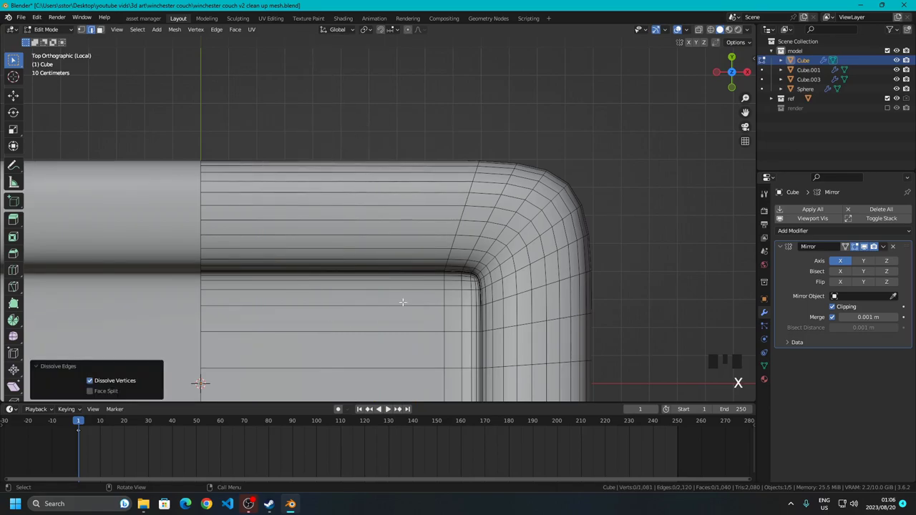
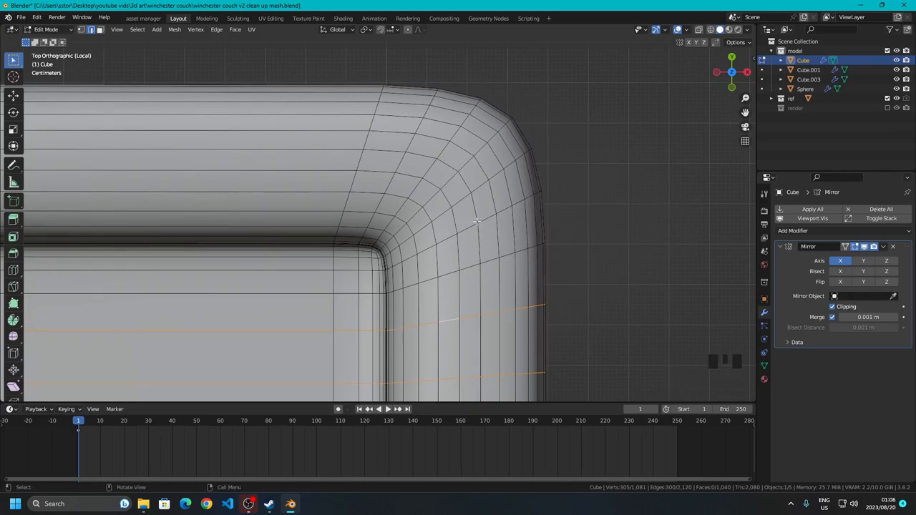
{"action": "key", "text": "x"}
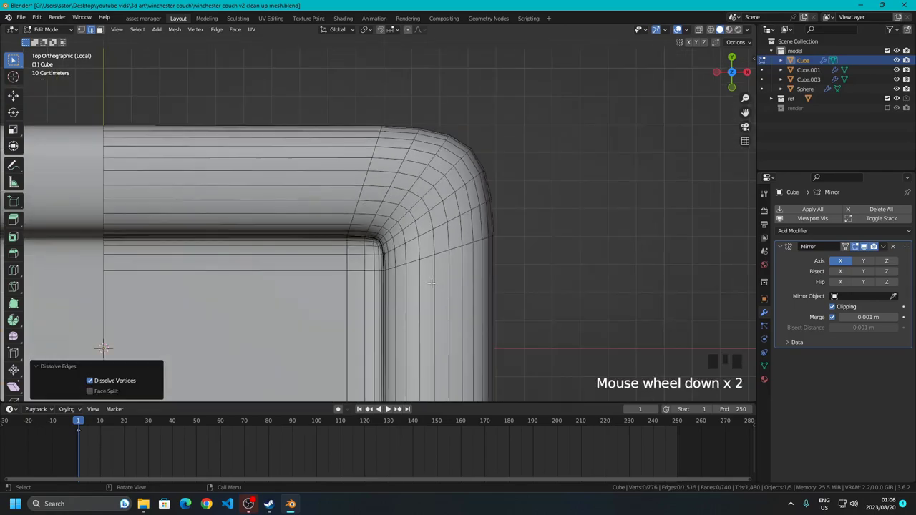
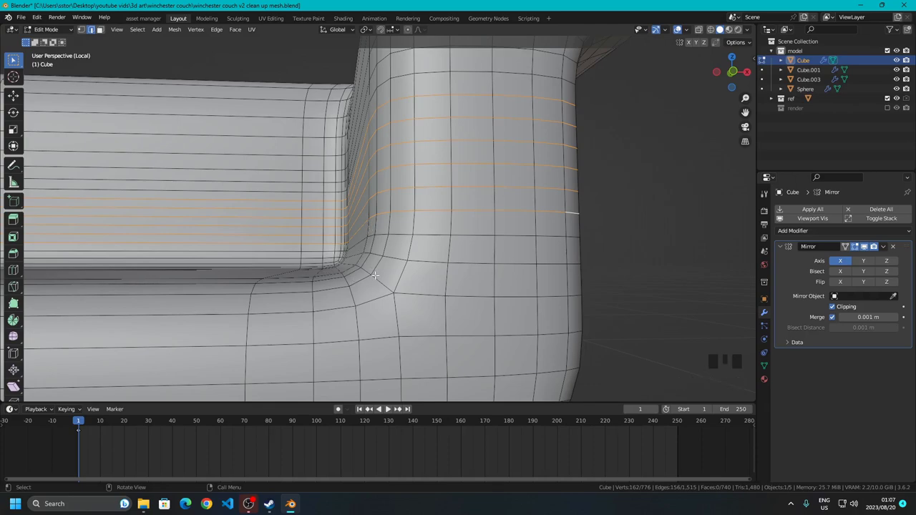
{"action": "key", "text": "x"}
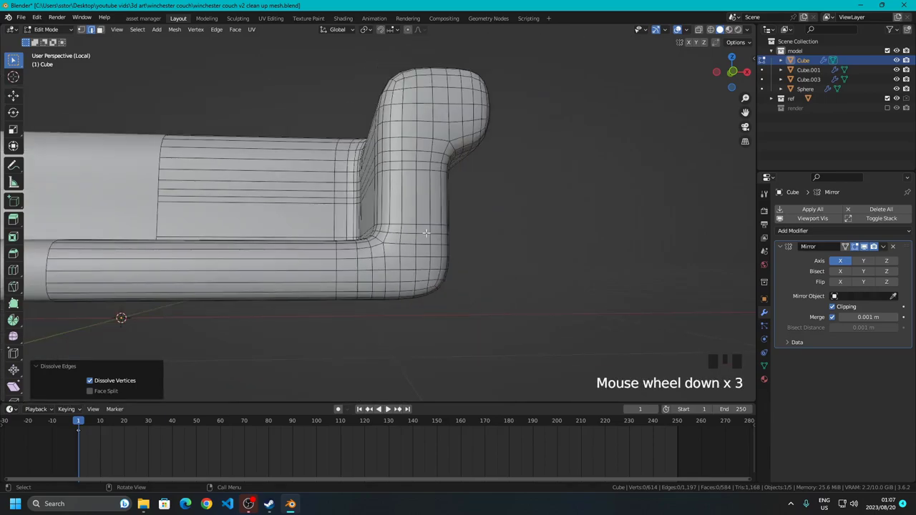
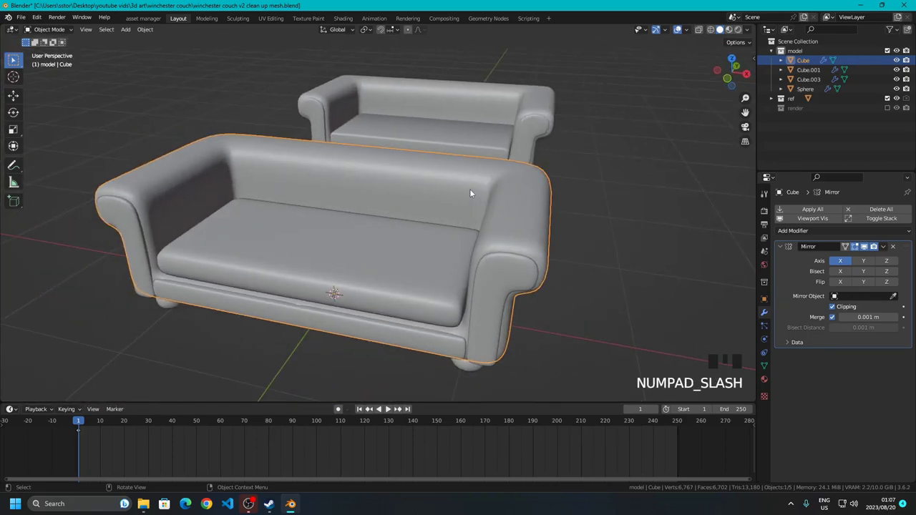
Isolate seat cushion Cube.001, dissolve its extra loops to 92 faces, then select Cube.003
{"action": "left_click", "coordinate": [280, 232]}
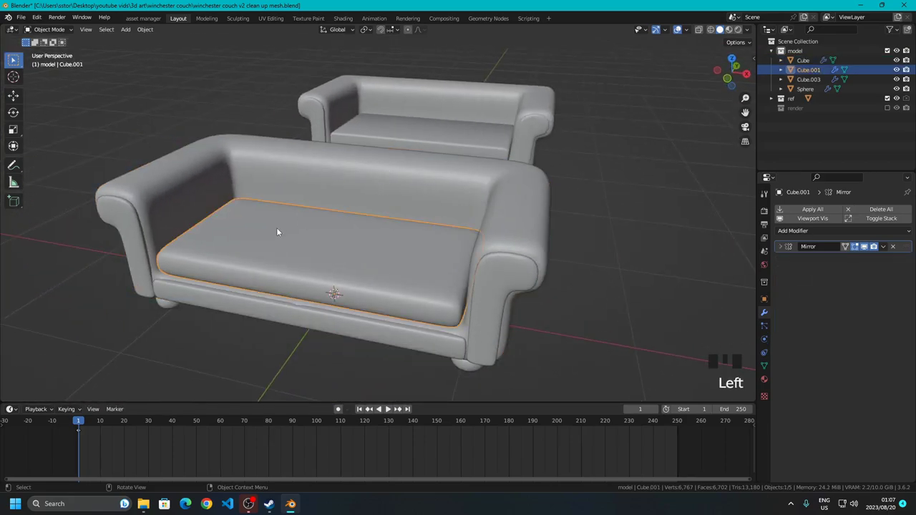
{"action": "key", "text": "Tab"}
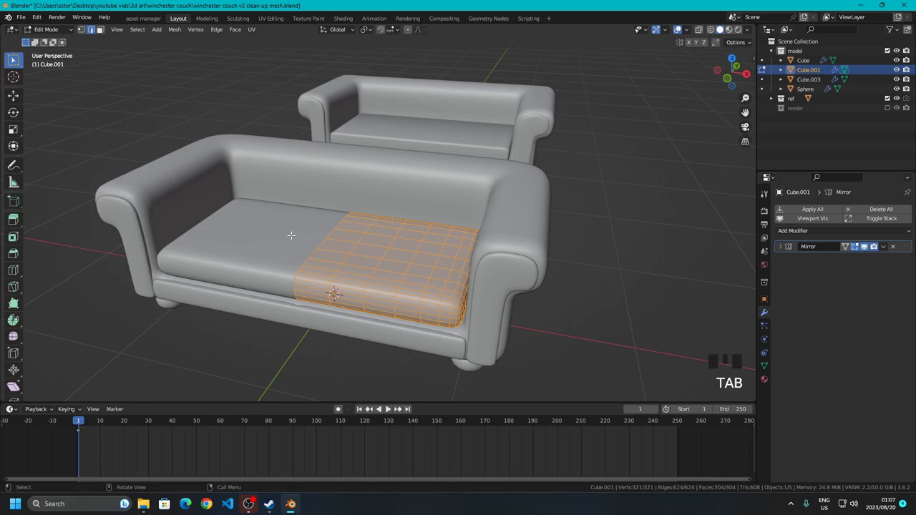
{"action": "key", "text": "KP_Divide"}
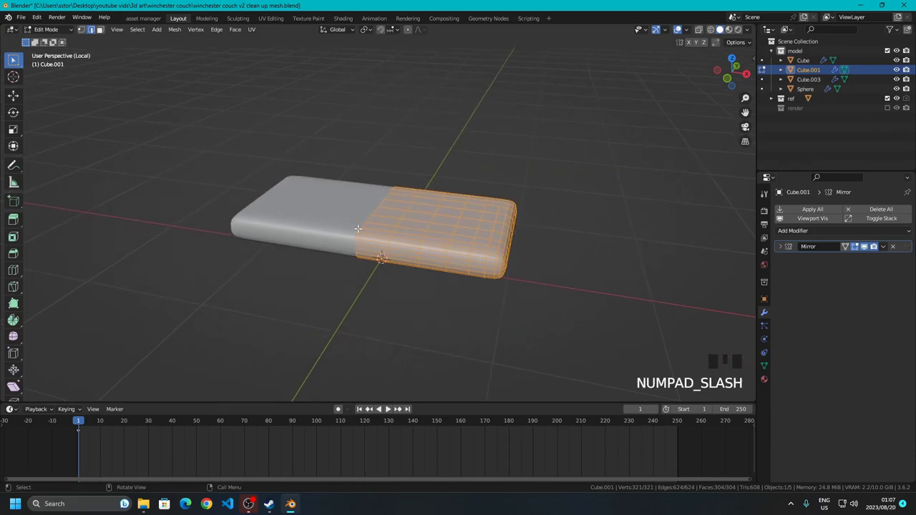
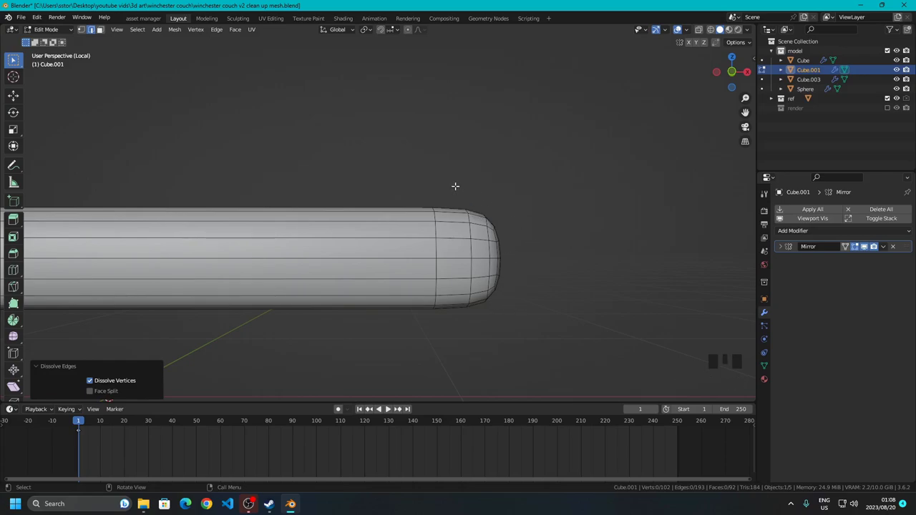
{"action": "key", "text": "Tab"}
{"action": "key", "text": "KP_Divide"}
{"action": "left_click", "coordinate": [500, 293]}
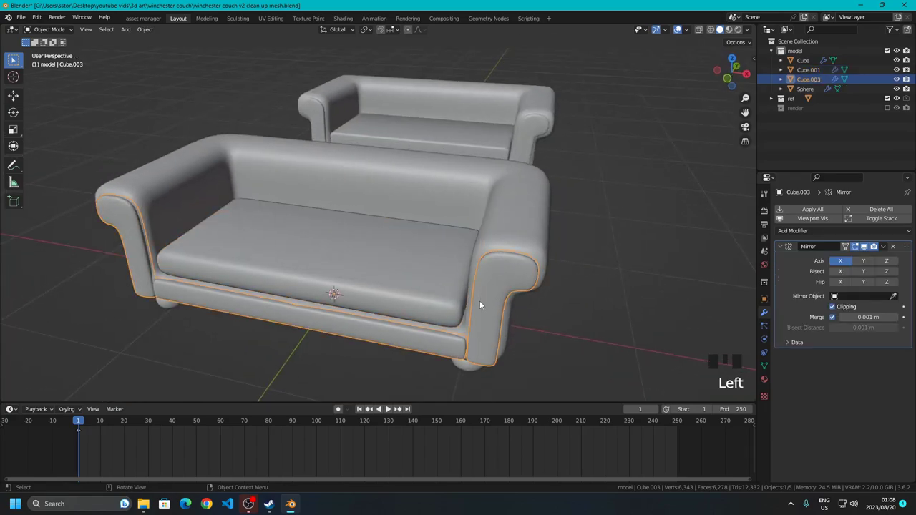
Isolate Cube.003, shift one loop along X and Merge by Distance on the whole mesh
{"action": "left_click_drag", "start_coordinate": [500, 319], "coordinate": [504, 312]}
{"action": "key", "text": "KP_Divide"}
{"action": "key", "text": "Tab"}
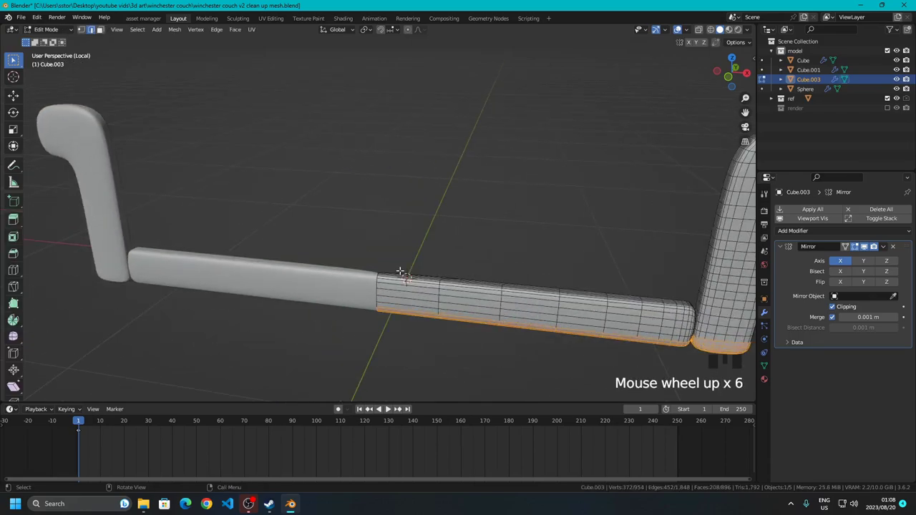
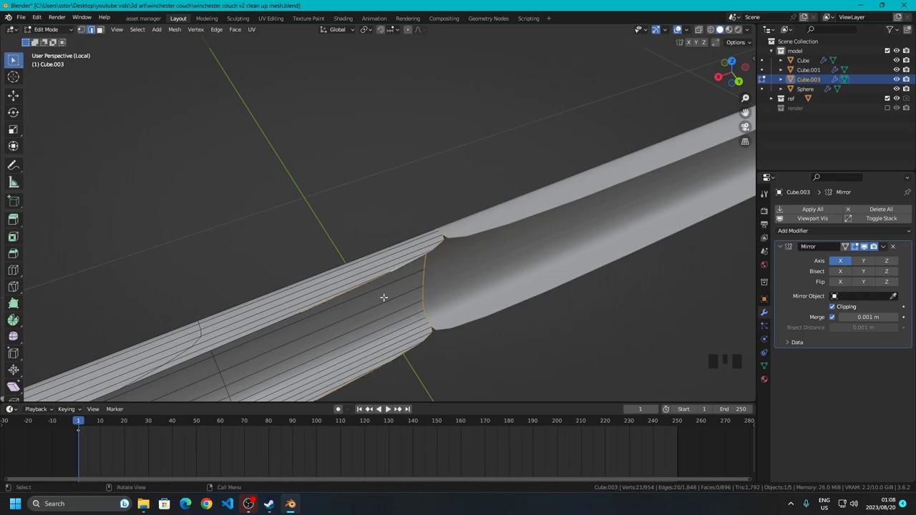
{"action": "key", "text": "g"}
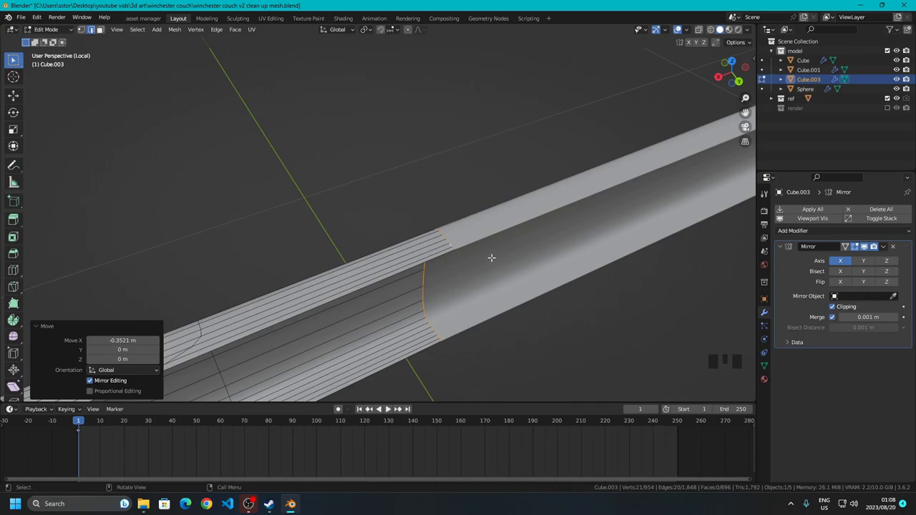
{"action": "key", "text": "a"}
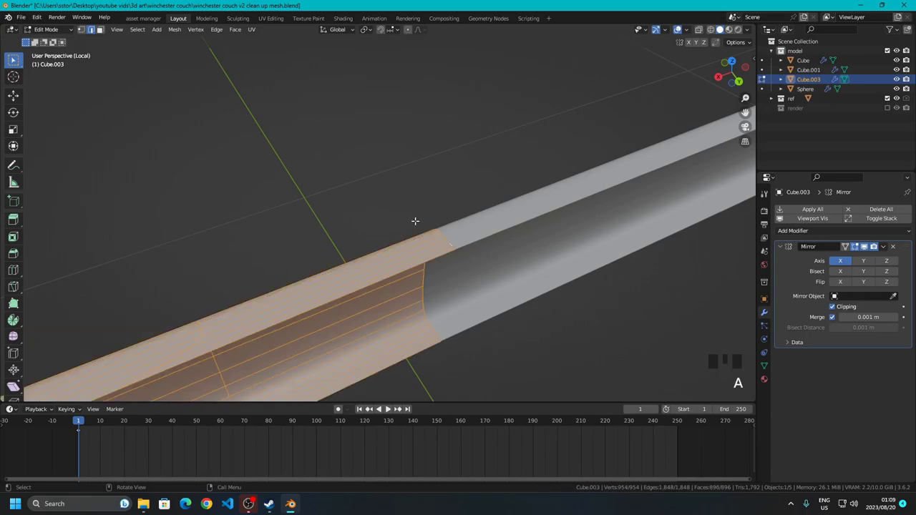
{"action": "key", "text": "m"}
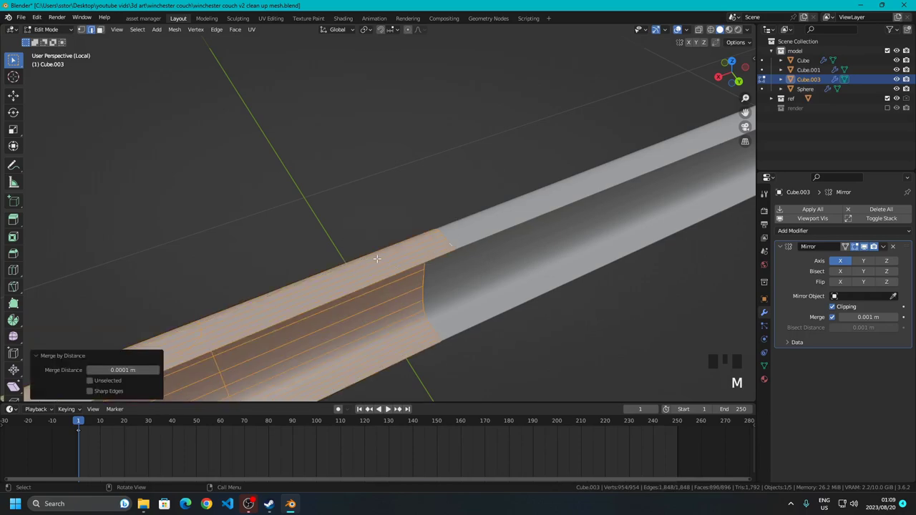
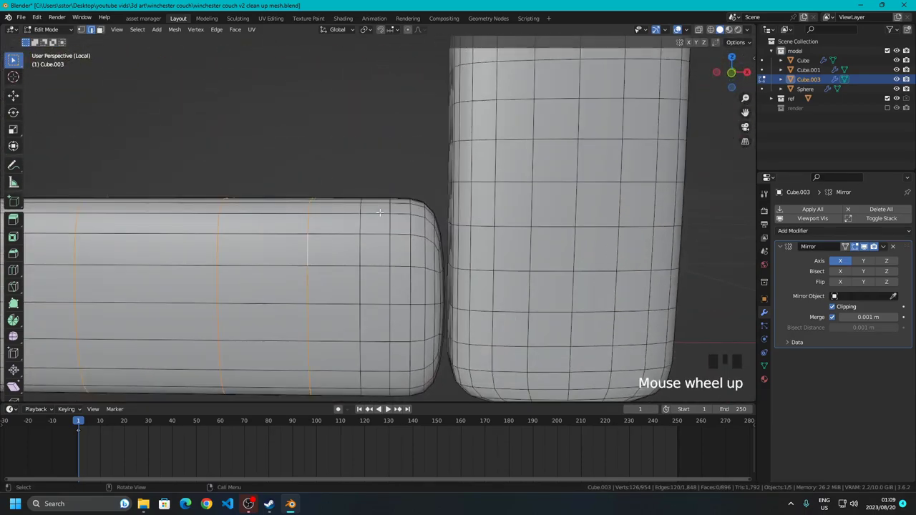
Dissolve the base frame's extra vertical edge loops, reducing it to 756 faces
{"action": "scroll", "scroll_direction": "up", "scroll_amount": 3}
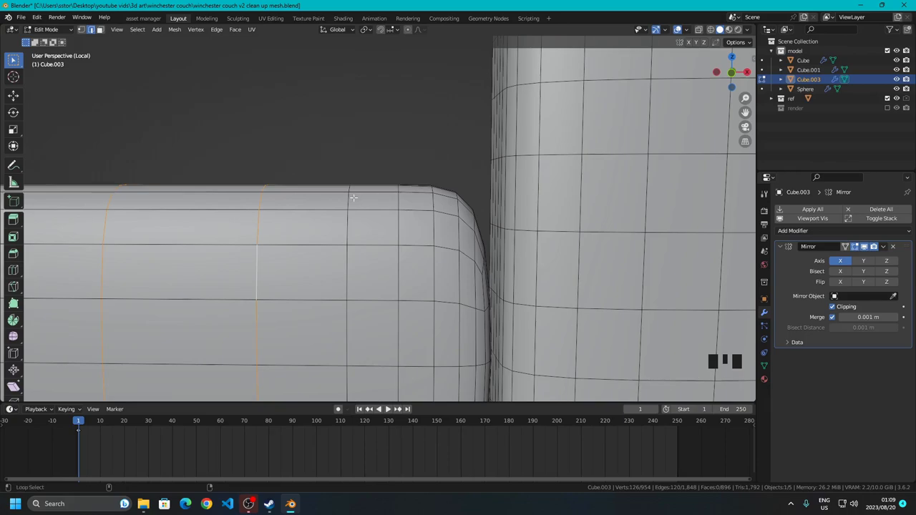
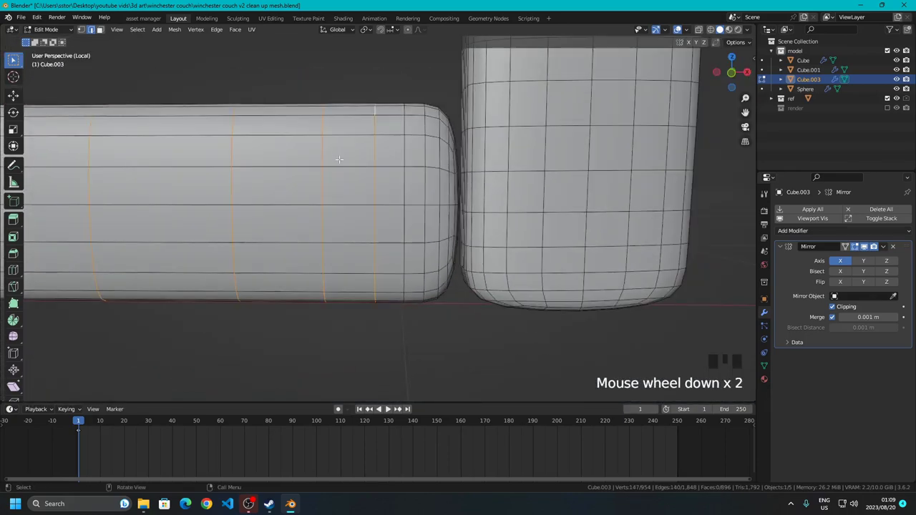
{"action": "key", "text": "x"}
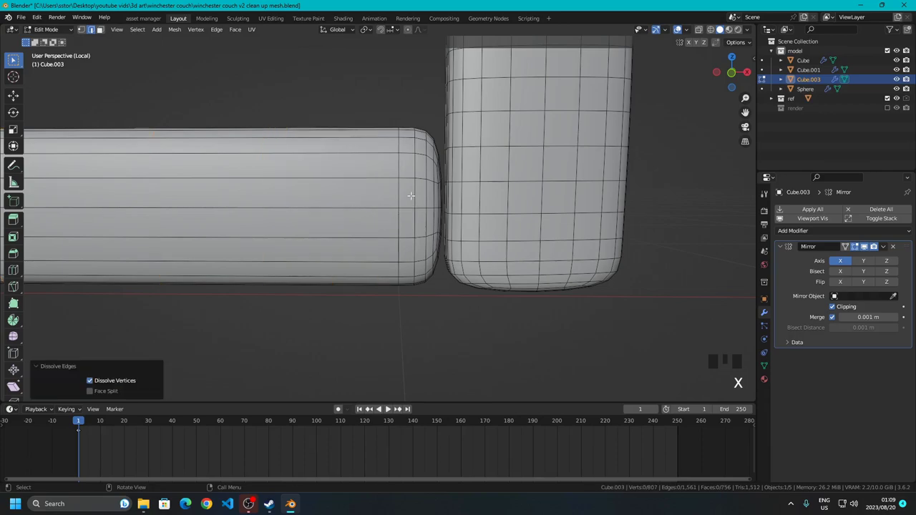
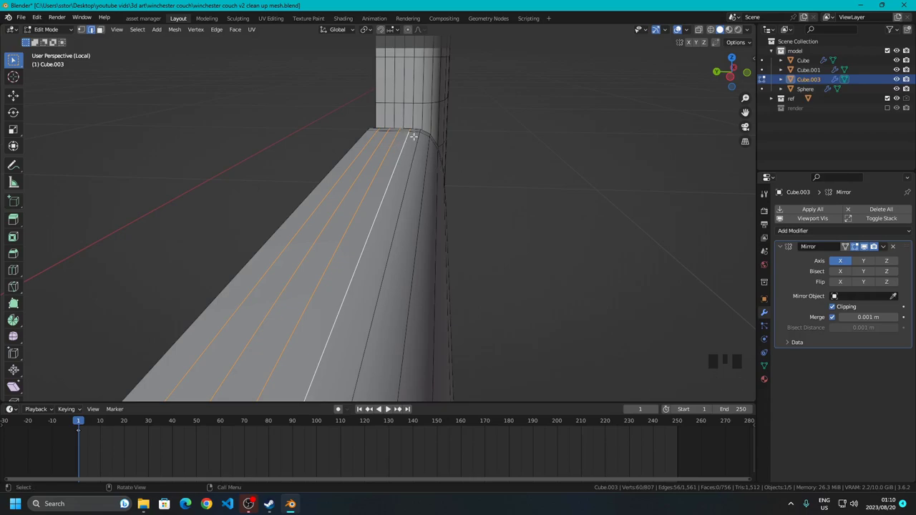
Dissolve the leftover lengthwise edge loops along Cube.003's armrest
{"action": "key", "text": "x"}
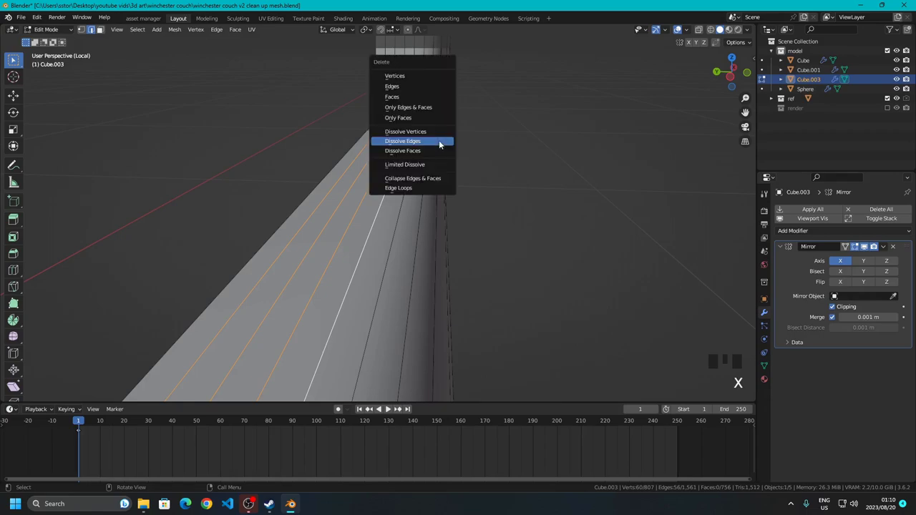
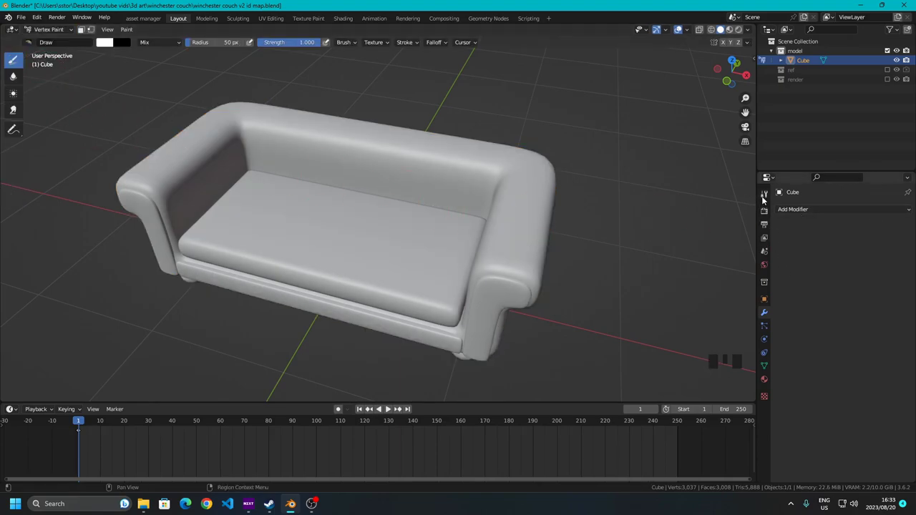
In the Tool tab's Color Palette, pick black as the vertex paint colour
{"action": "left_click", "coordinate": [765, 197]}
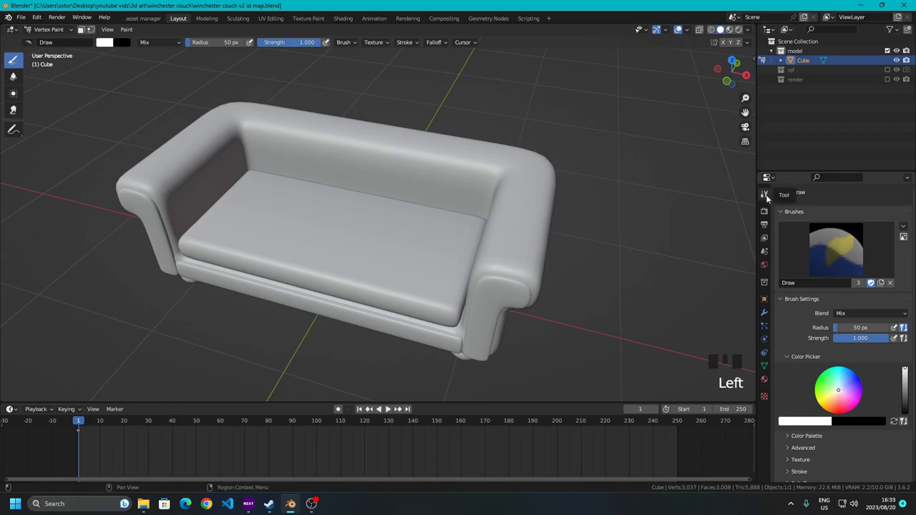
{"action": "scroll", "scroll_direction": "down", "scroll_amount": 3}
{"action": "left_click_drag", "start_coordinate": [795, 395], "coordinate": [790, 430]}
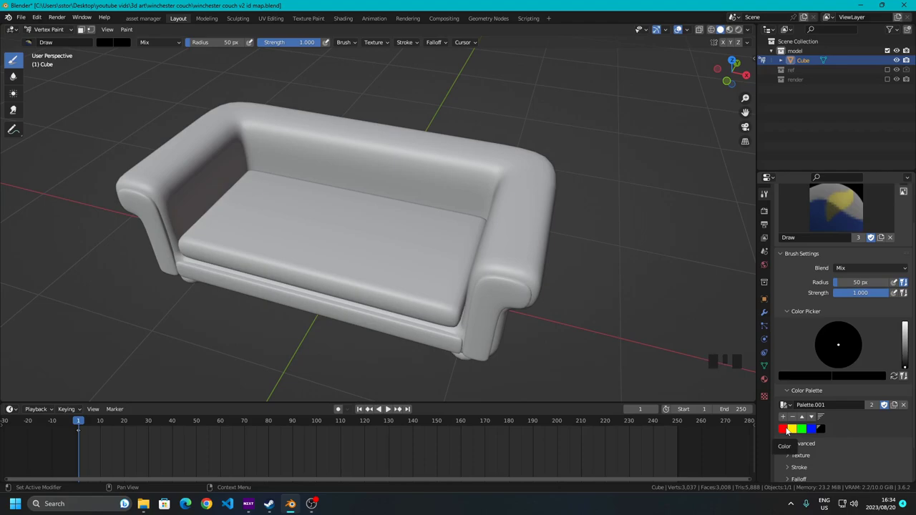
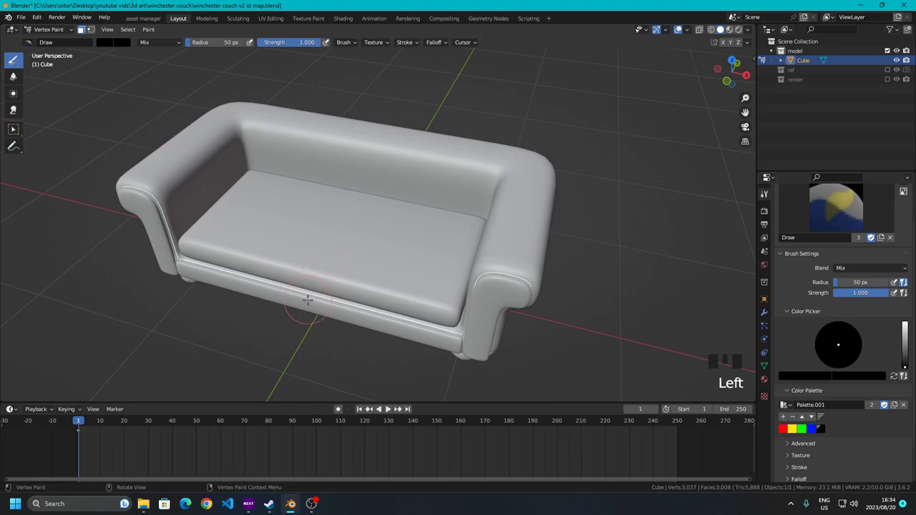
Isolate the couch frame by selecting its linked geometry and hiding the unselected cushions
{"action": "key", "text": "Tab"}
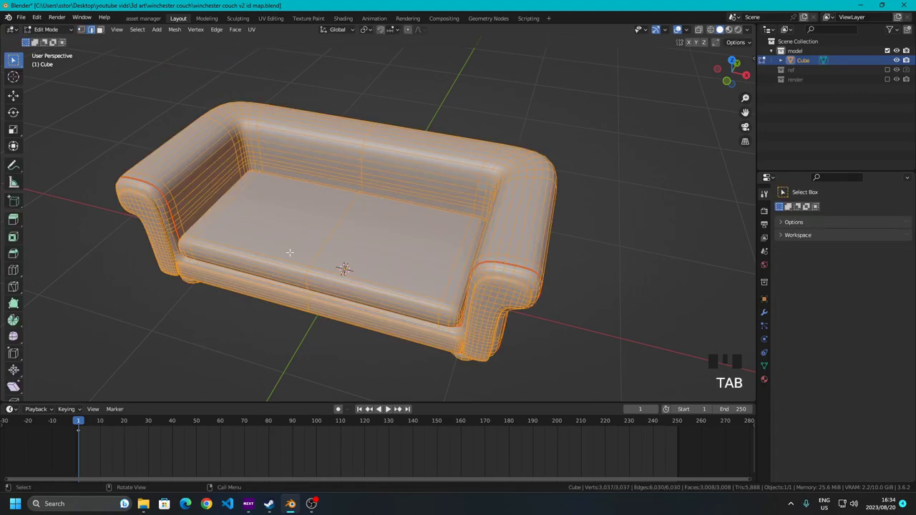
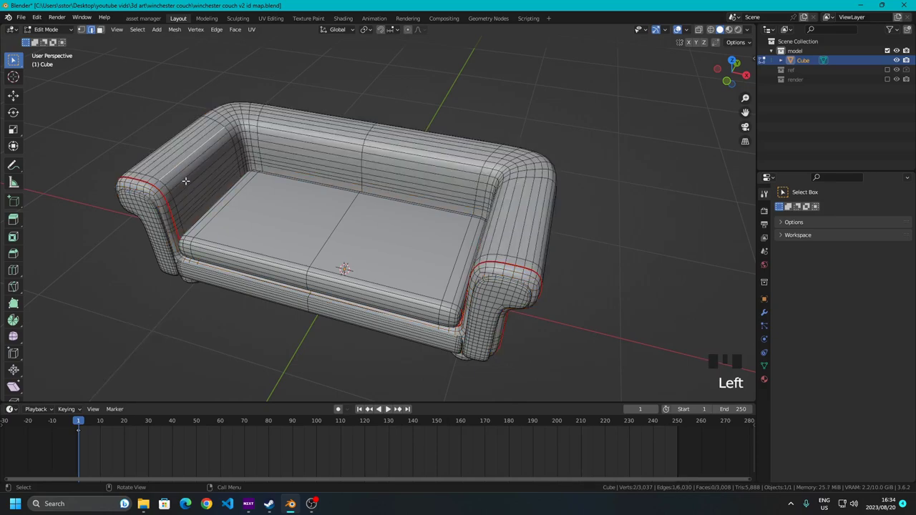
{"action": "key", "text": "l"}
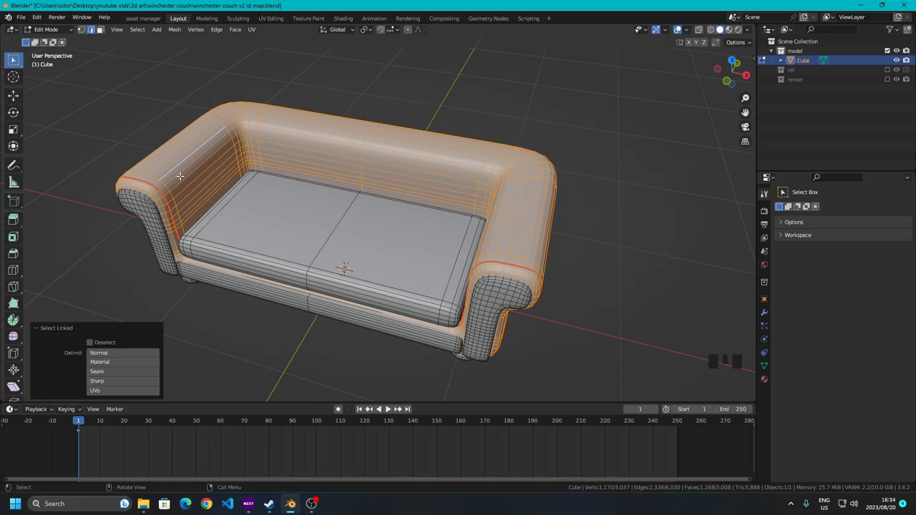
{"action": "key", "text": "shift+h"}
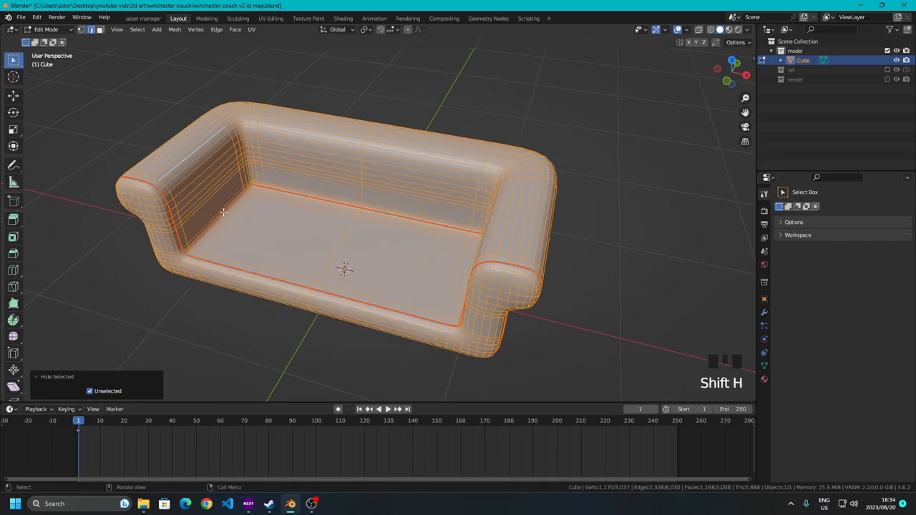
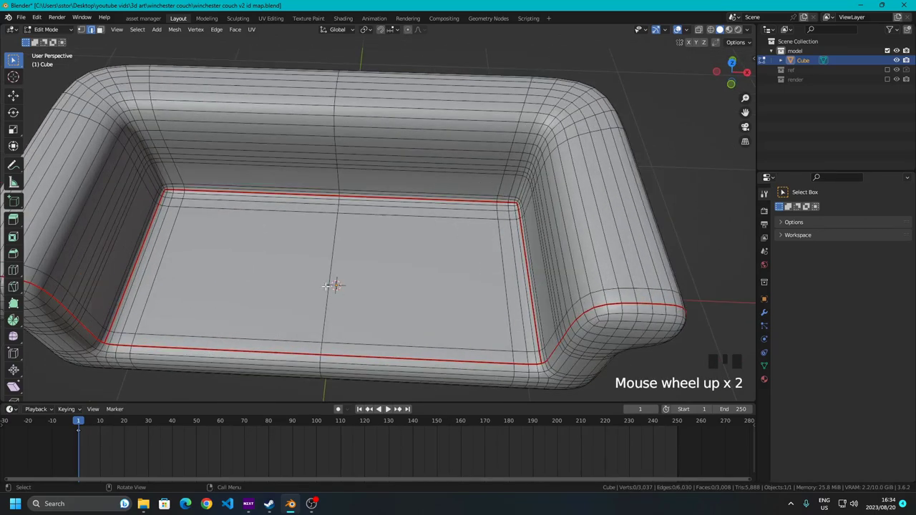
{"action": "key", "text": "l"}
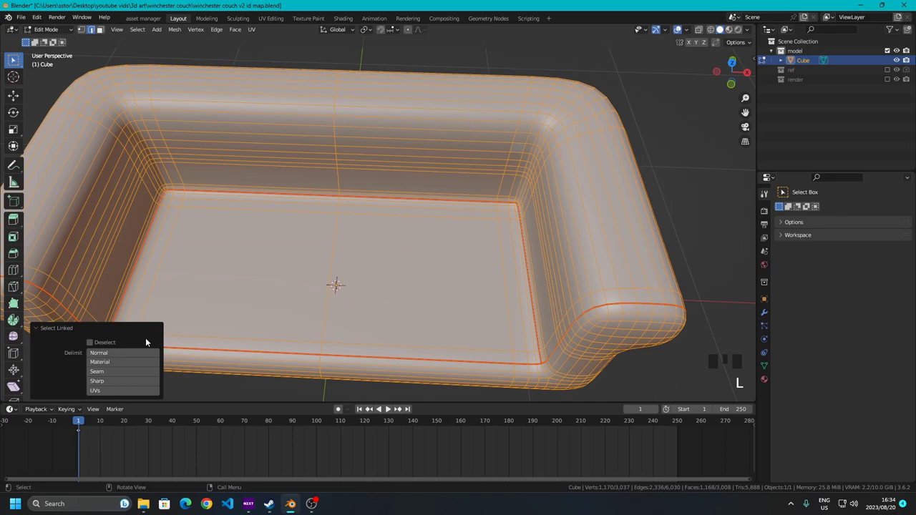
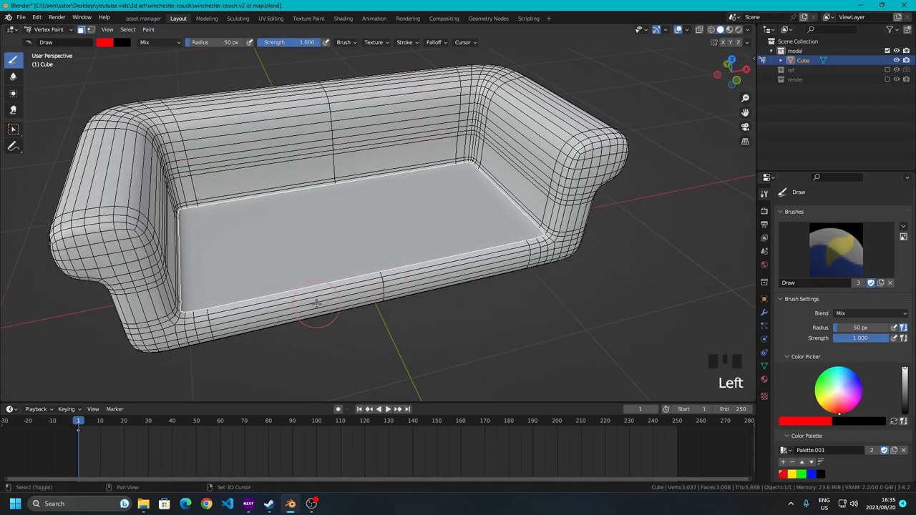
Fill the selected seat base faces with red vertex paint
{"action": "key", "text": "shift+k"}
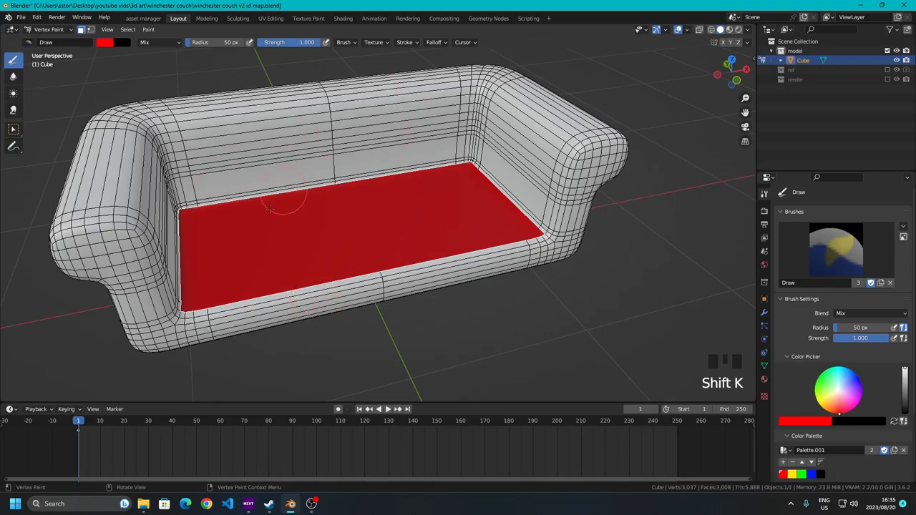
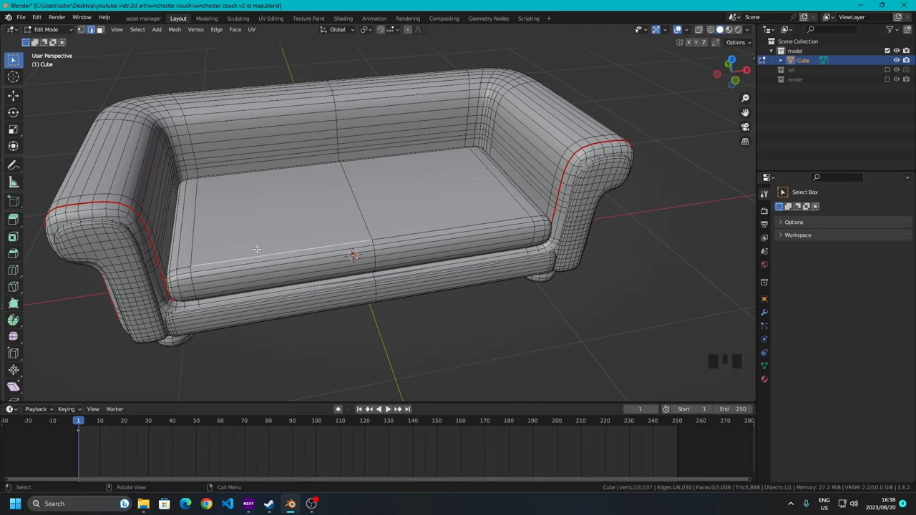
Select the linked seat cushion and fill it with blue vertex paint
{"action": "key", "text": "l"}
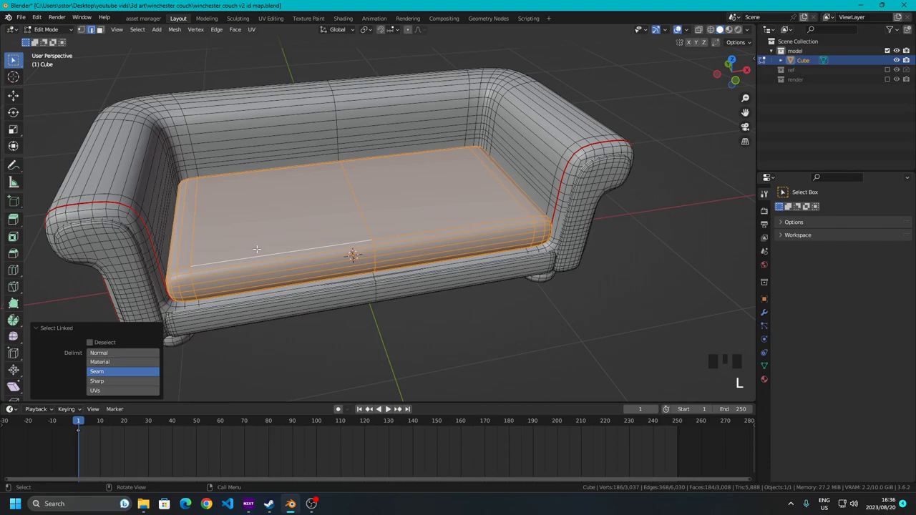
{"action": "key", "text": "Tab"}
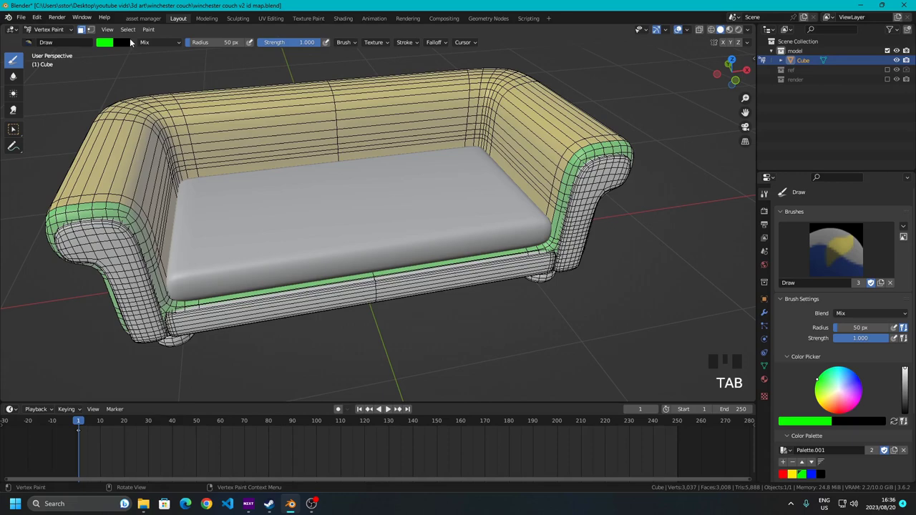
{"action": "left_click", "coordinate": [811, 475]}
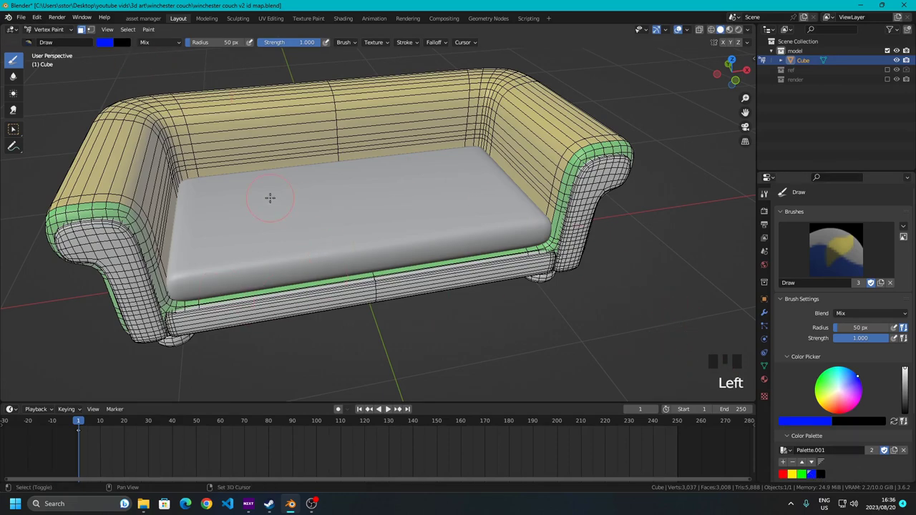
{"action": "key", "text": "shift+k"}
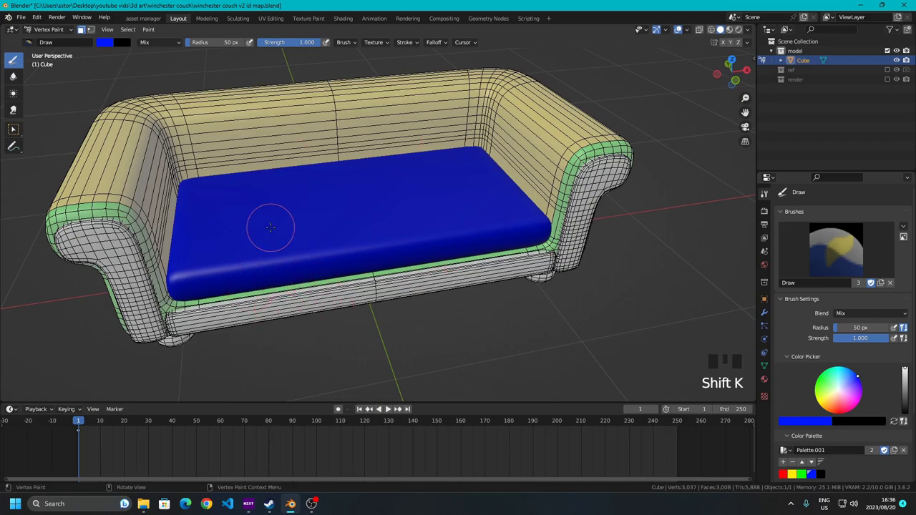
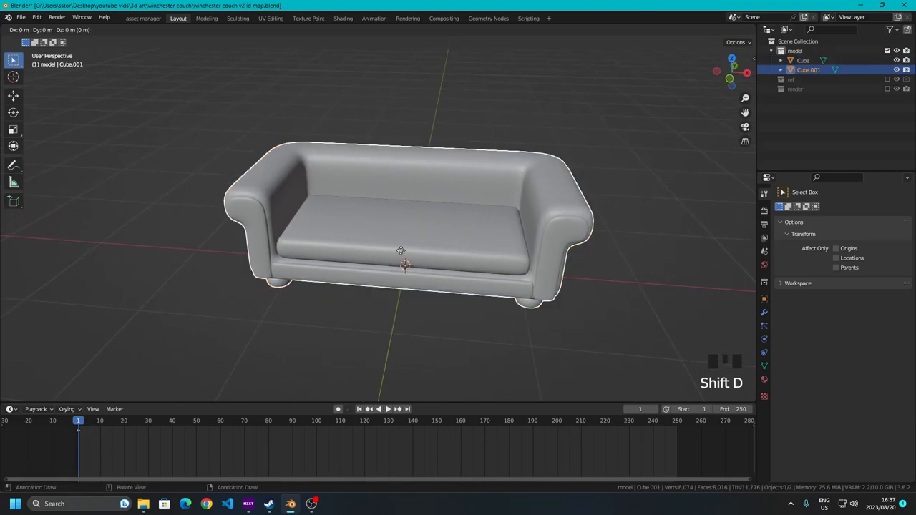
Move the duplicate couch beside the original and lift its seat cushion away as a loose part
{"action": "left_click_drag", "start_coordinate": [143, 246], "coordinate": [589, 217]}
{"action": "left_click", "coordinate": [589, 217]}
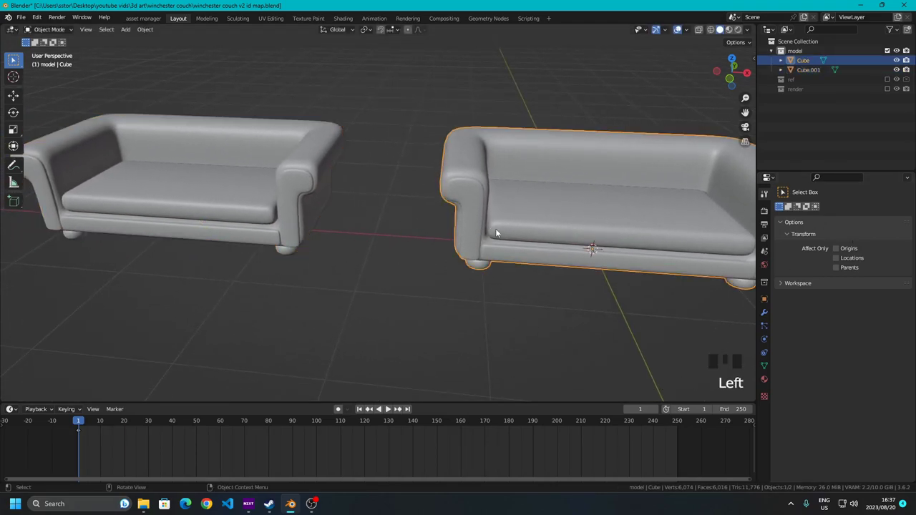
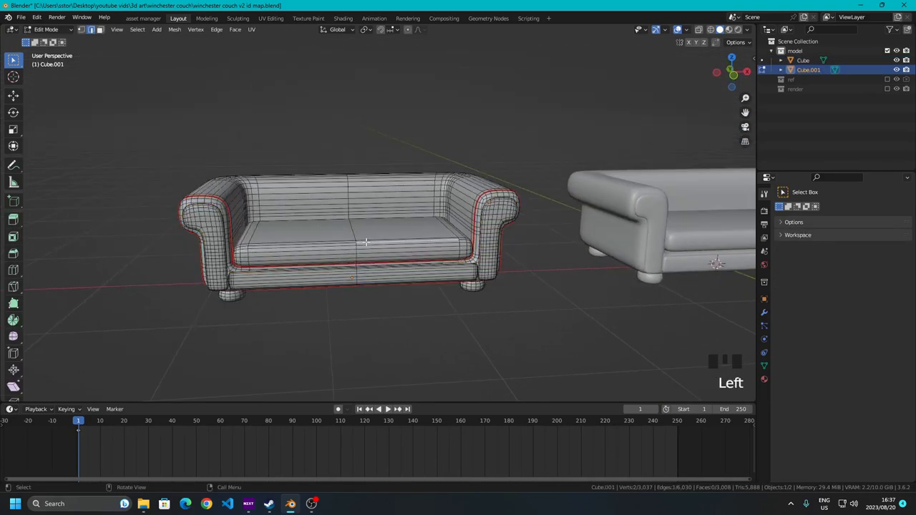
{"action": "key", "text": "l"}
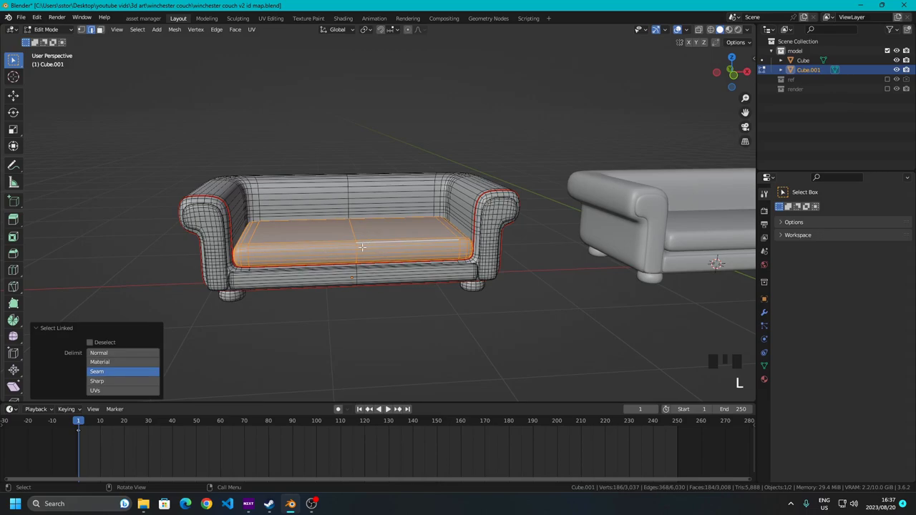
{"action": "key", "text": "g"}
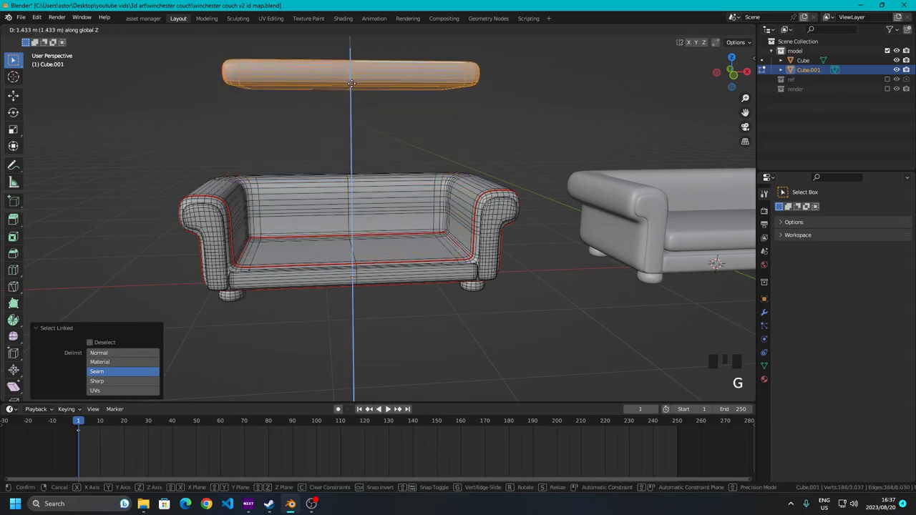
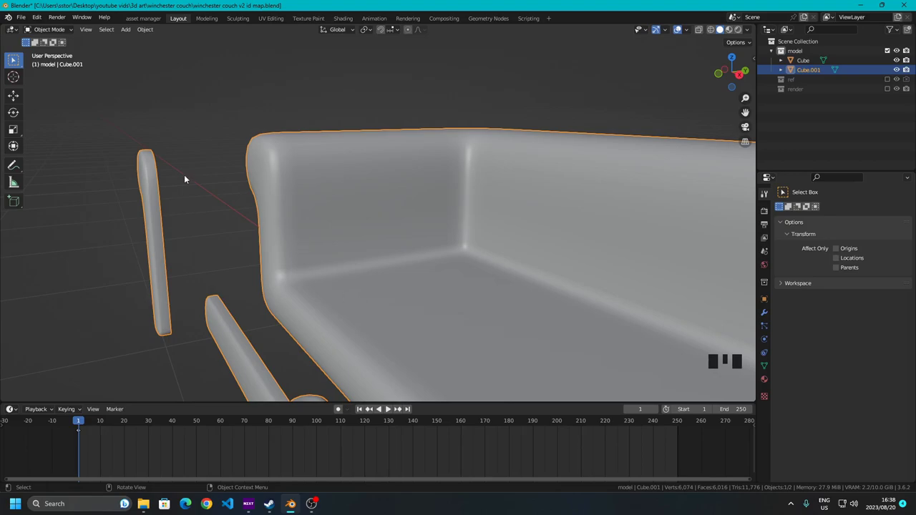
{"action": "left_click_drag", "start_coordinate": [218, 192], "coordinate": [383, 282]}
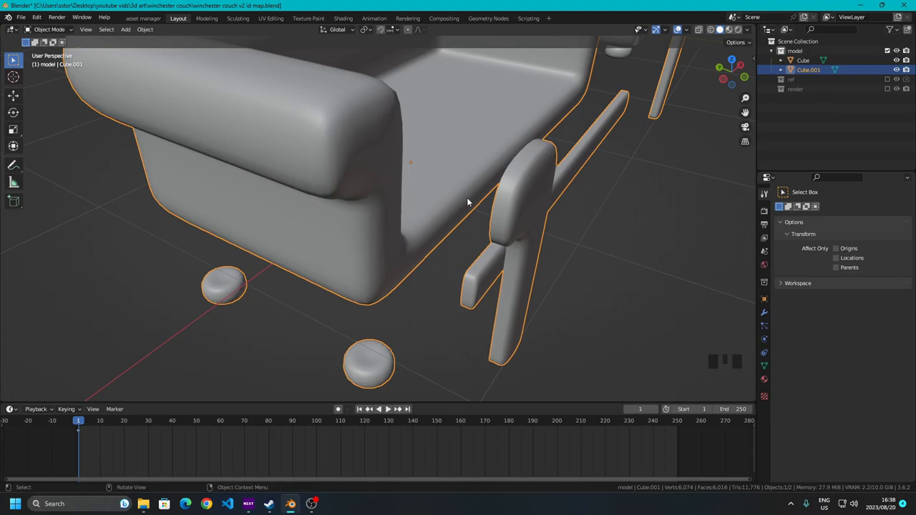
{"action": "scroll", "scroll_direction": "down", "scroll_amount": 3}
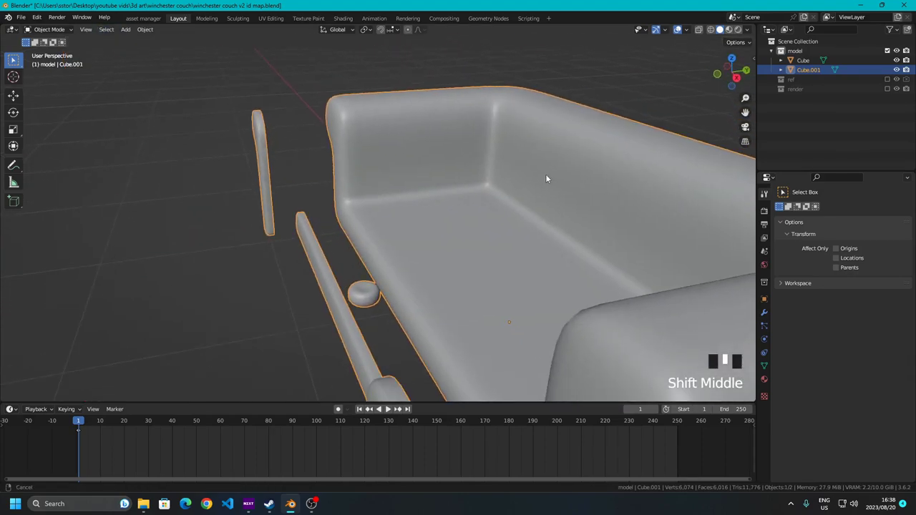